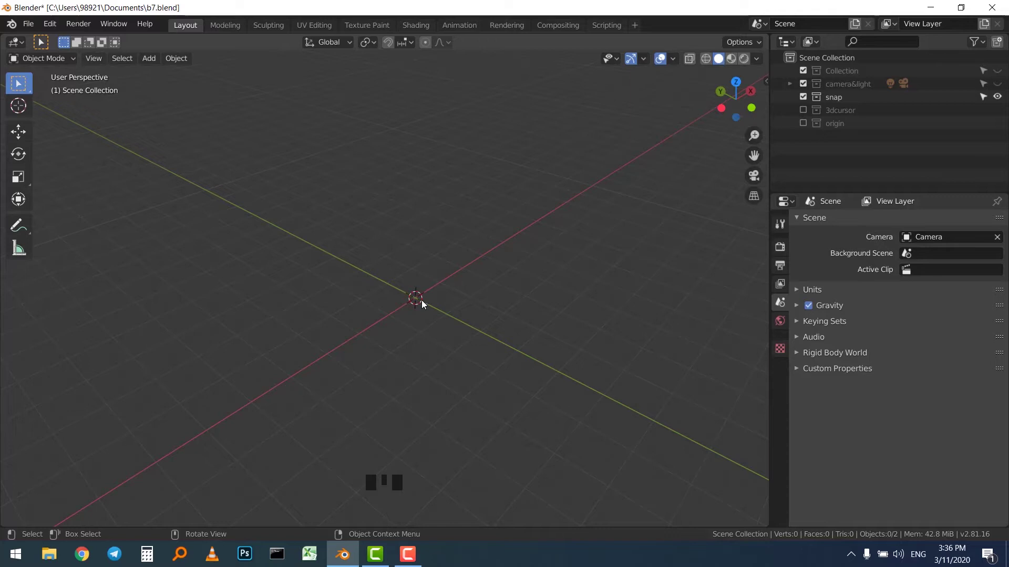
Toggle transform snapping on and off (Shift+Tab) and browse the snap settings dropdown.
scroll("up", 3)
scroll("down", 3)
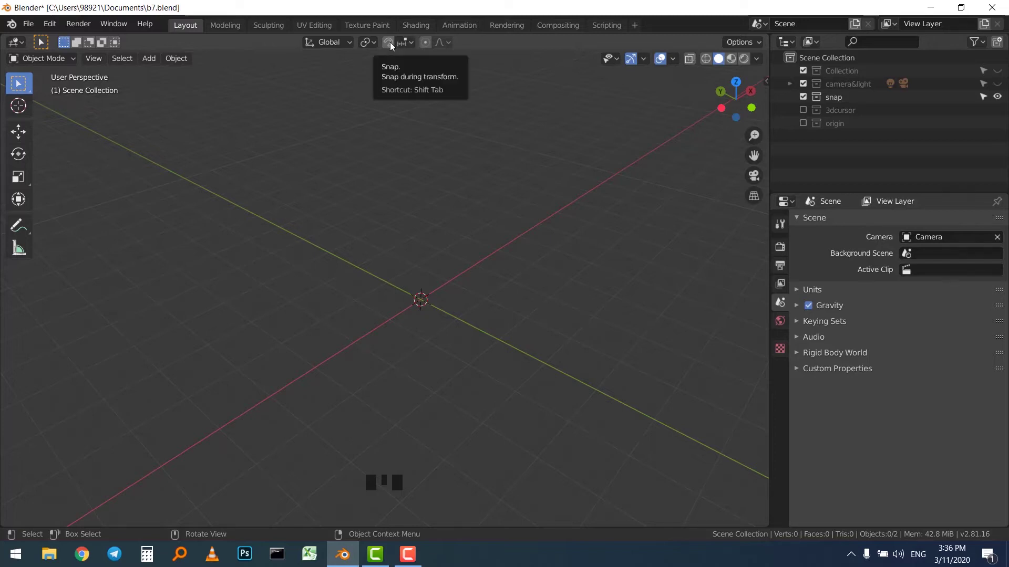
left_click(394, 45)
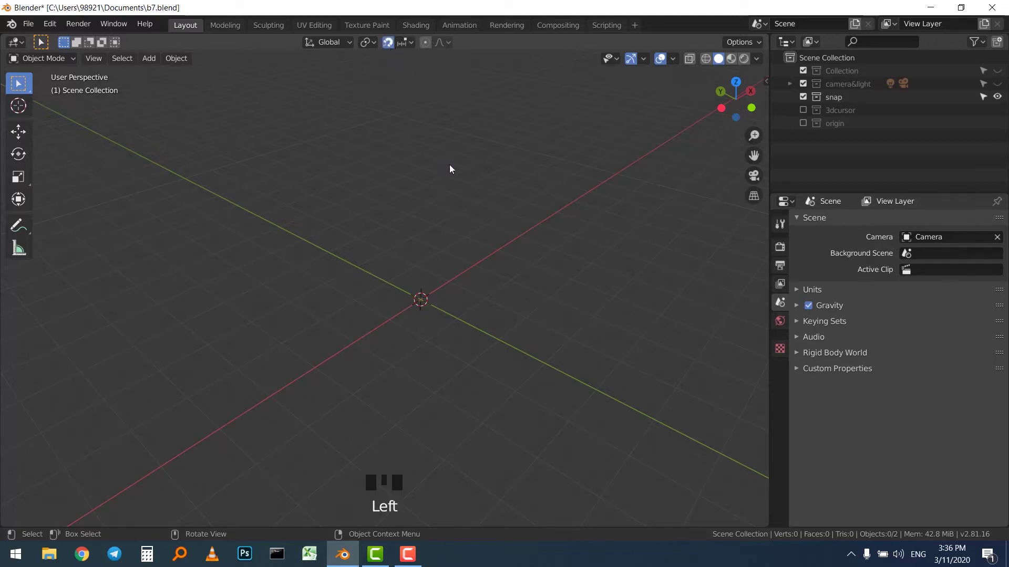
left_click_drag(396, 42, 419, 97)
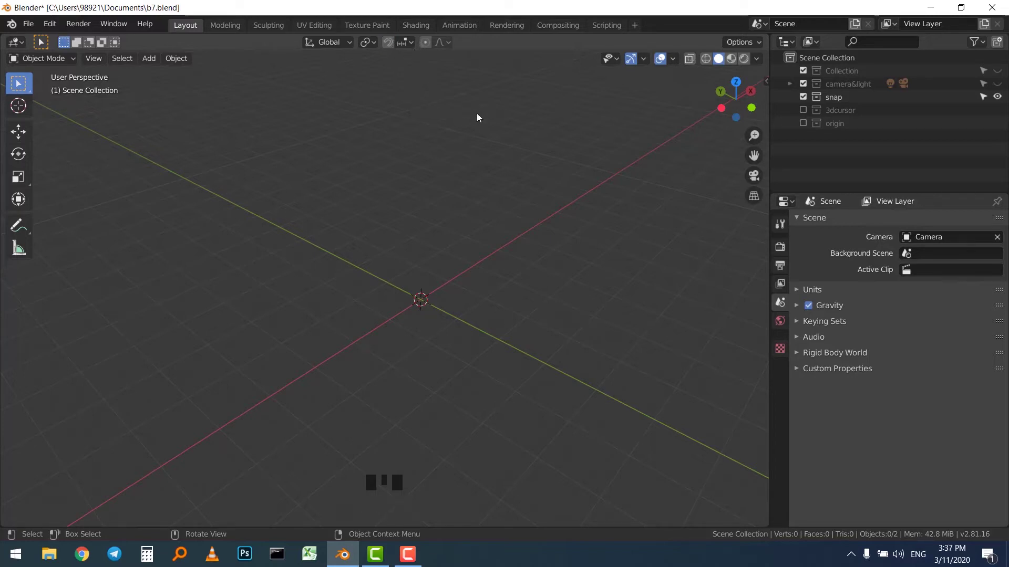
key("shift+Tab")
key("shift+Tab")
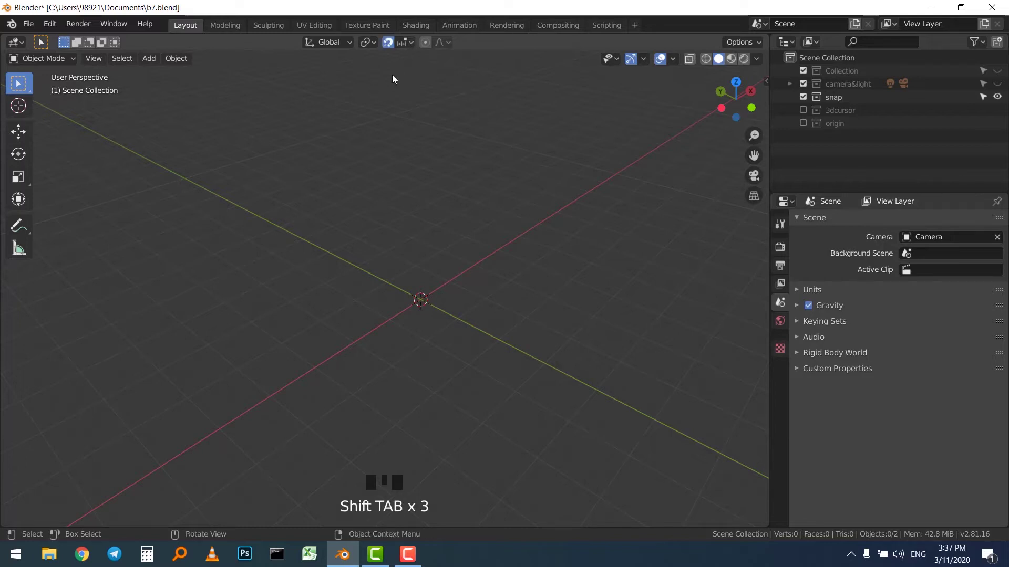
key("shift+Tab")
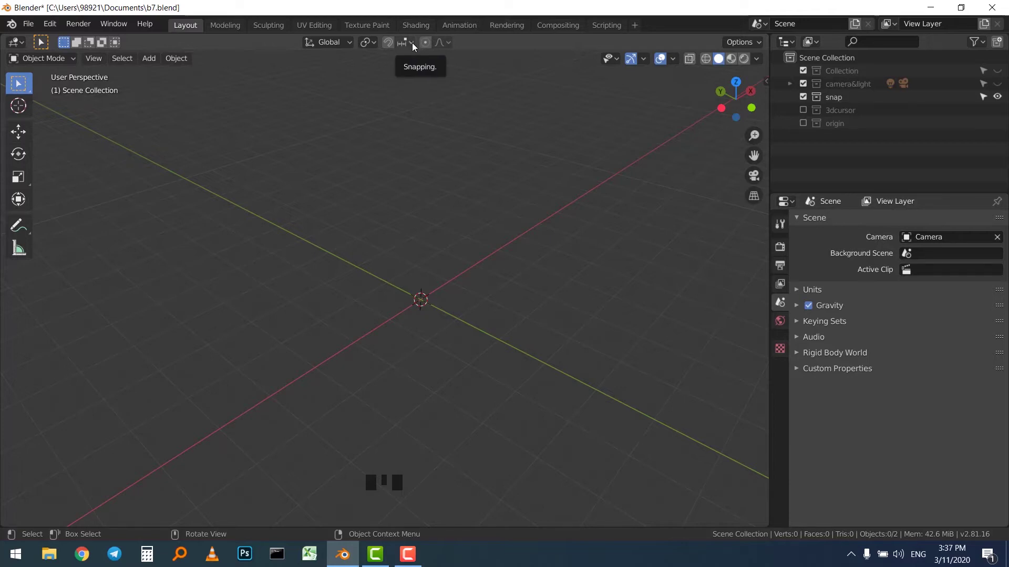
left_click_drag(414, 46, 350, 72)
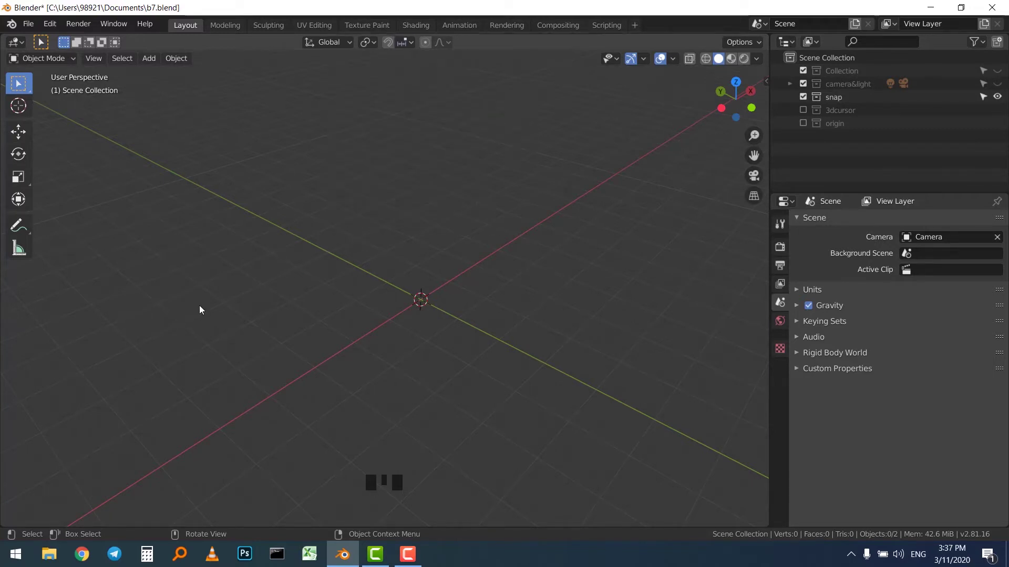
left_click_drag(417, 45, 384, 42)
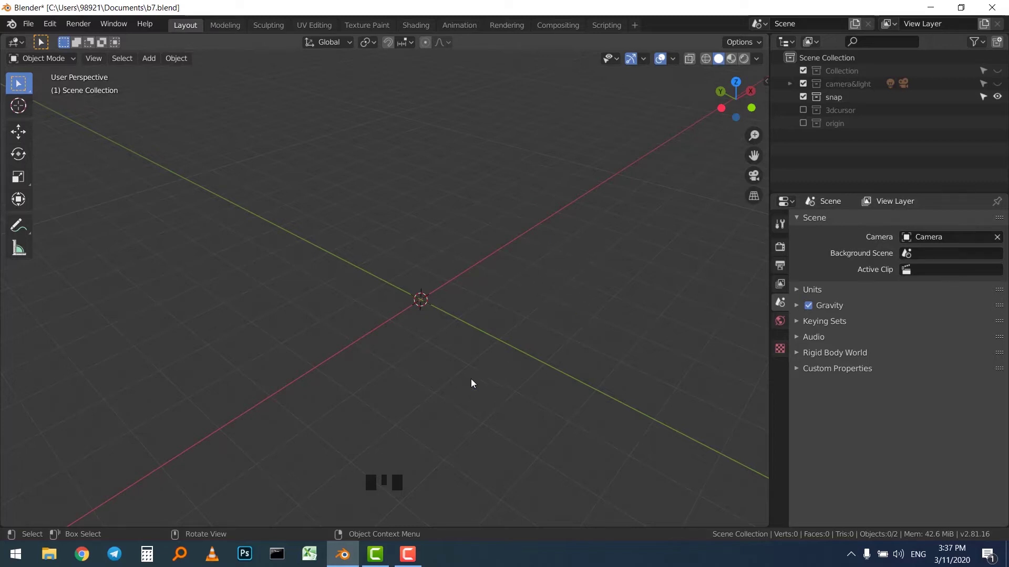
scroll("down", 3)
scroll("down", 3)
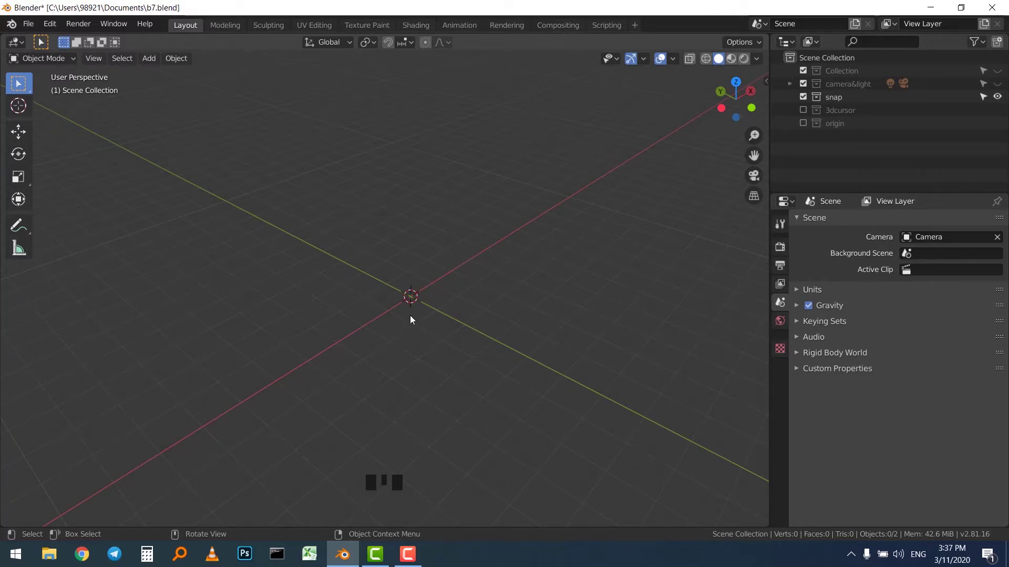
Check the Top and Front orthographic views from the View pie menu, then orbit back to perspective.
key("`")
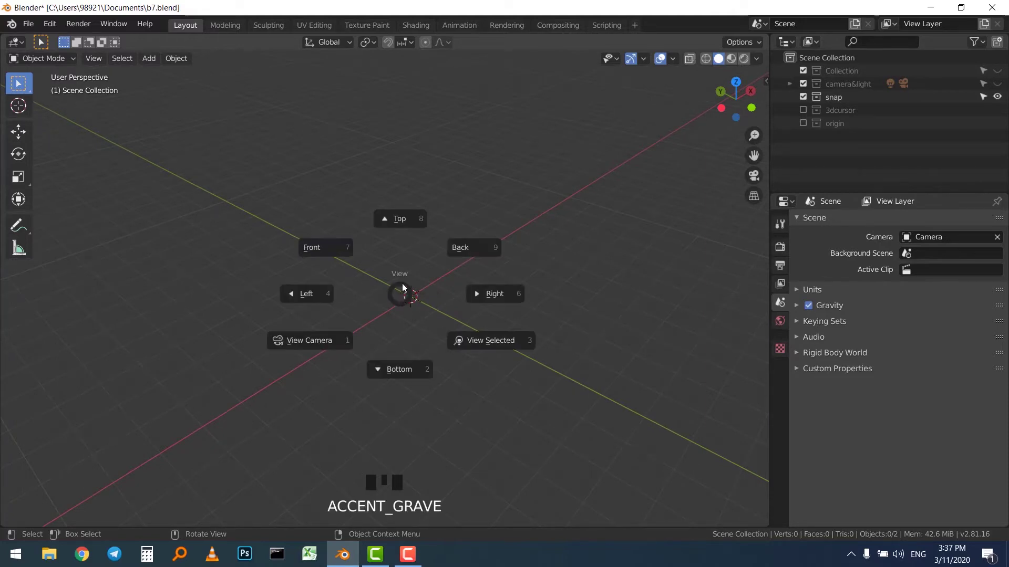
scroll("up", 3)
scroll("up", 3)
left_click_drag(611, 265, 476, 274)
scroll("down", 3)
scroll("up", 3)
left_click_drag(533, 277, 478, 281)
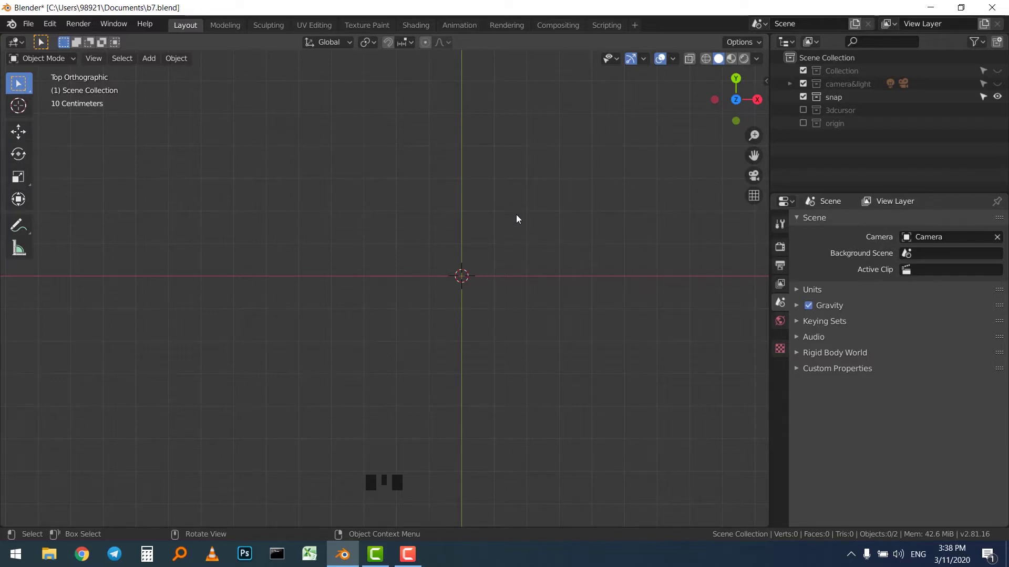
key("`")
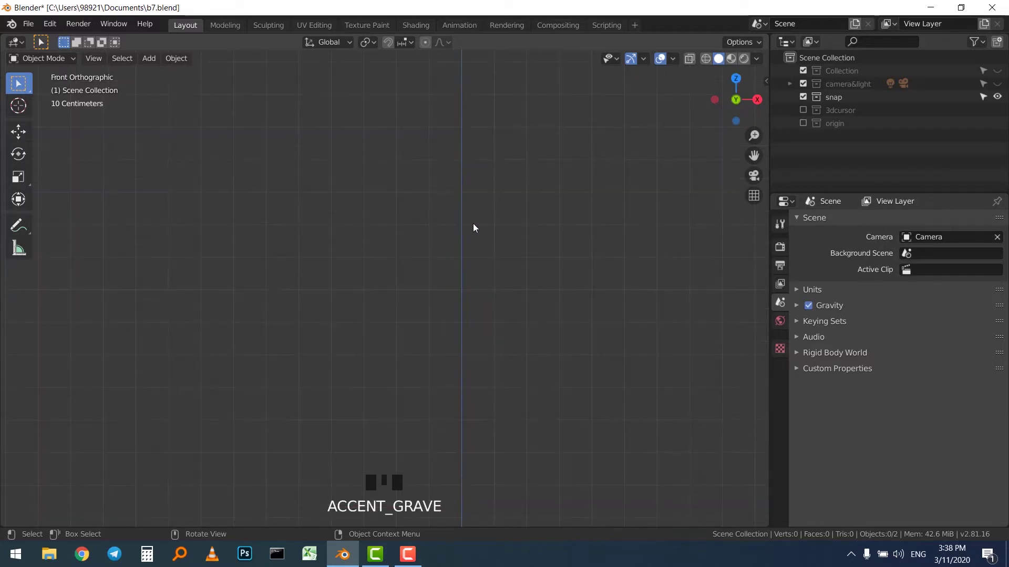
scroll("down", 3)
scroll("up", 3)
scroll("down", 3)
left_click_drag(434, 299, 508, 271)
Add a cube mesh (Cube.001) at the world origin from the Shift+A menu.
key("shift+a")
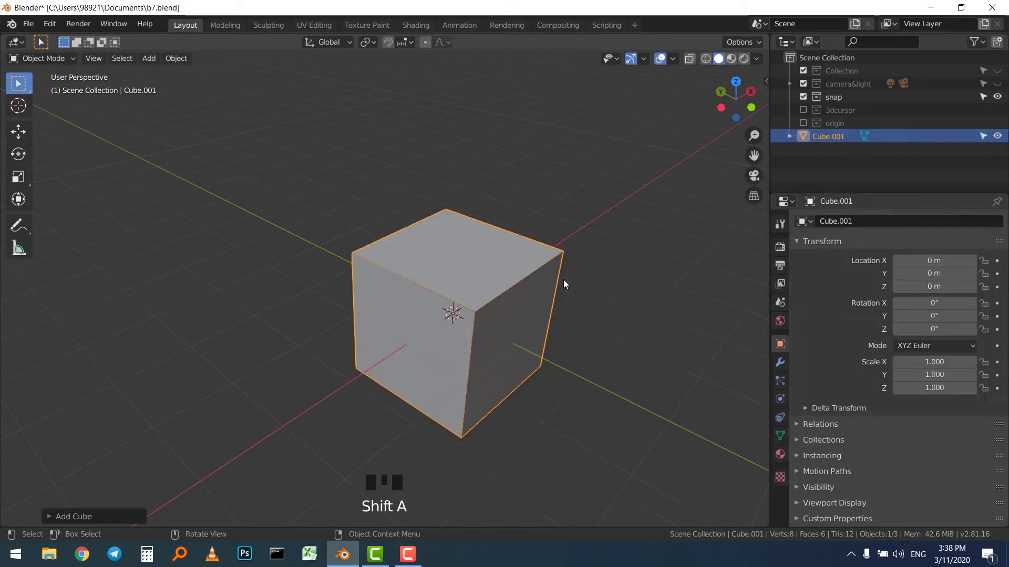
scroll("down", 3)
scroll("up", 3)
left_click(487, 183)
key("shift+Tab")
left_click_drag(401, 63, 376, 86)
left_click_drag(548, 252, 476, 300)
With snapping on, move the cube to X = 2 m and scale it down to 0.365.
left_click(460, 296)
key("g")
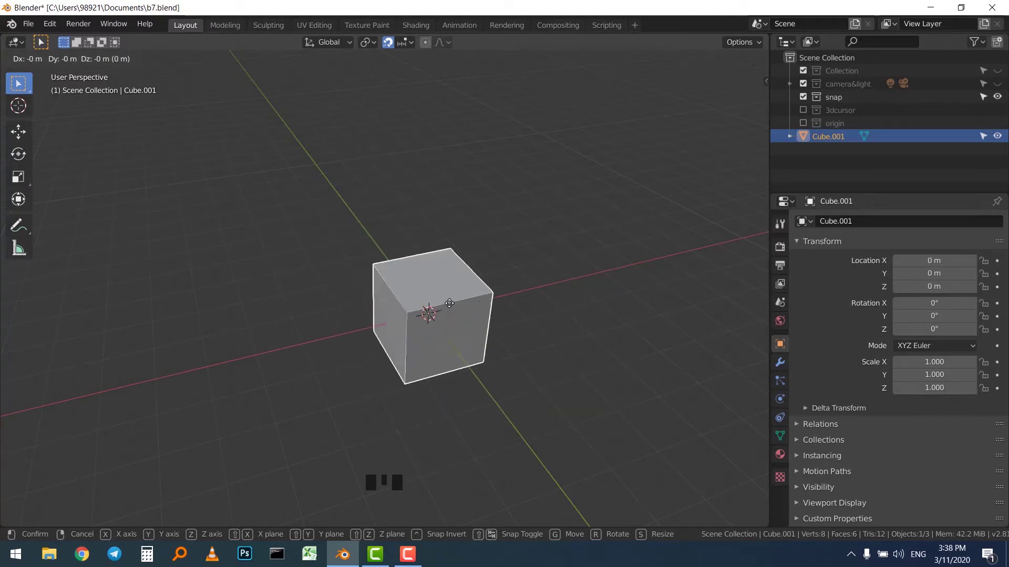
left_click(389, 305)
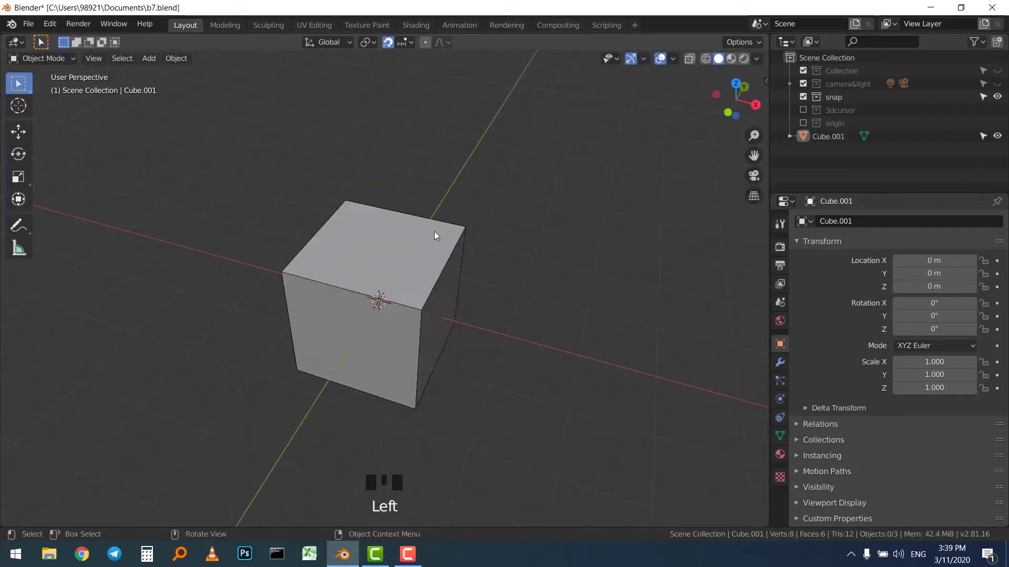
left_click(415, 274)
scroll("down", 3)
scroll("up", 3)
key("g")
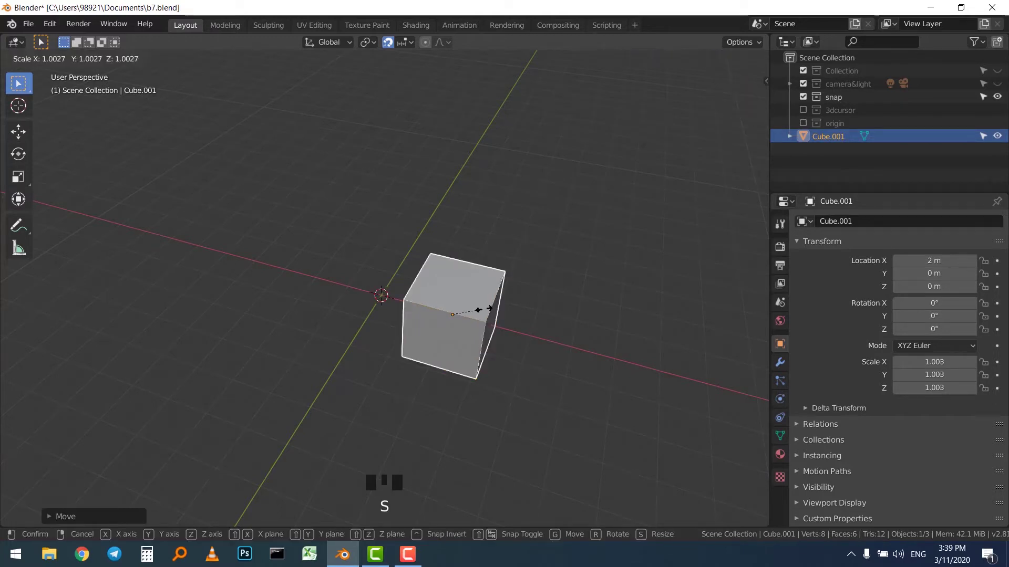
scroll("up", 3)
left_click_drag(510, 307, 415, 328)
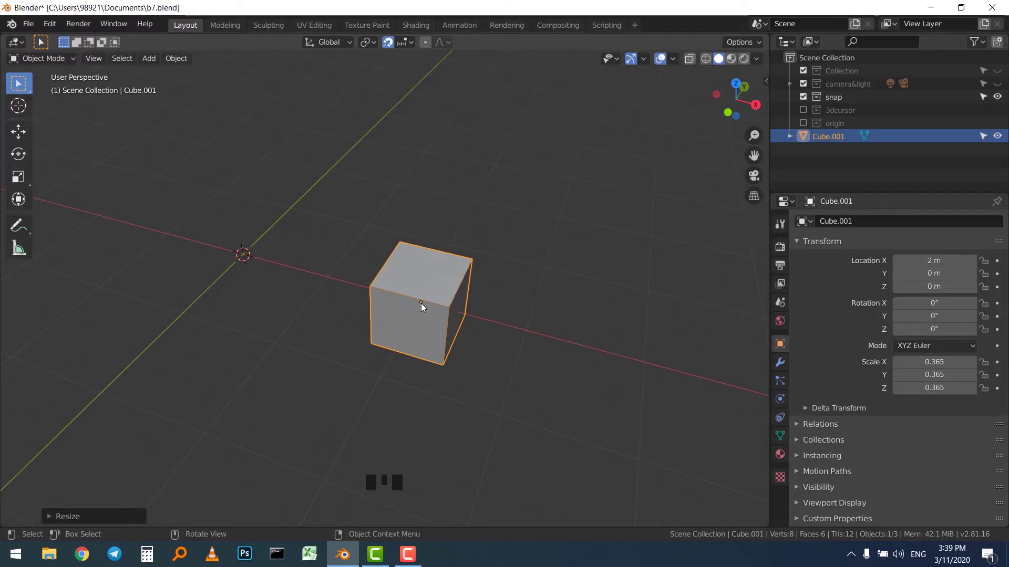
Try moving the cube along Y and cancel it, leaving the cube at X 2 m.
left_click(414, 298)
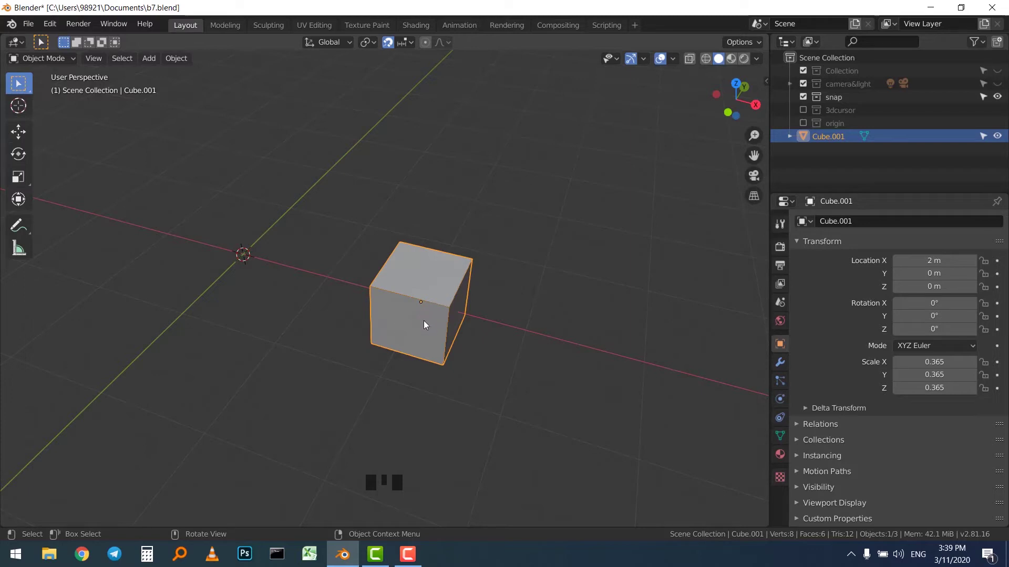
left_click(452, 260)
left_click(494, 206)
left_click(411, 288)
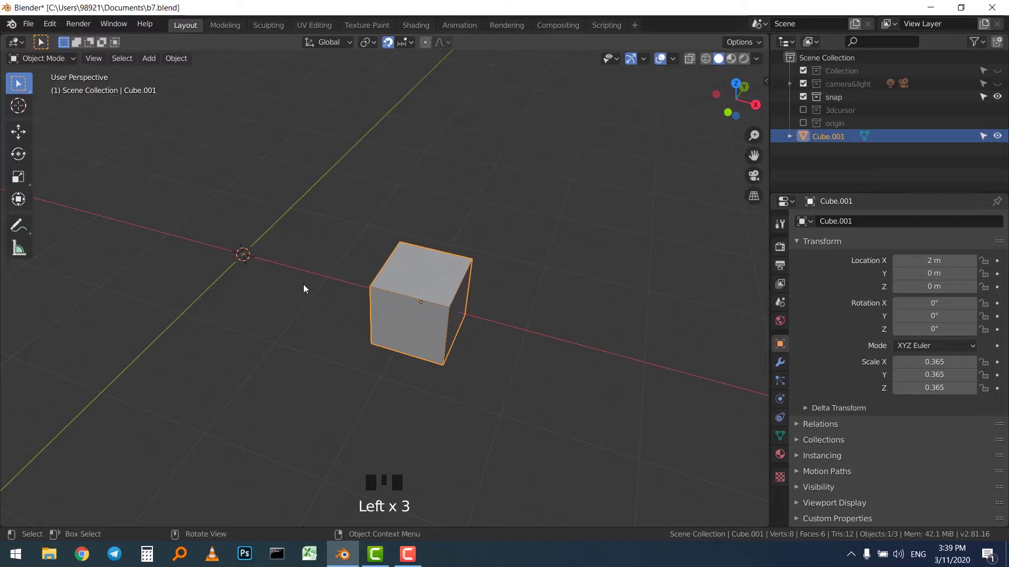
left_click_drag(408, 48, 559, 259)
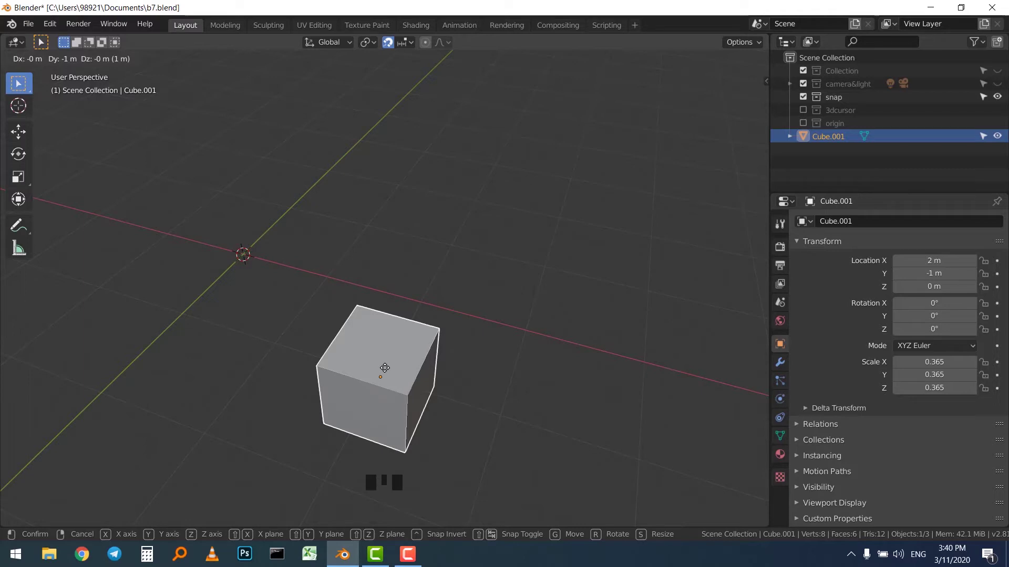
left_click(426, 154)
key("shift+Tab")
Turn the Snap magnet toggle off and reselect Cube.001.
scroll("up", 3)
left_click_drag(464, 224, 408, 243)
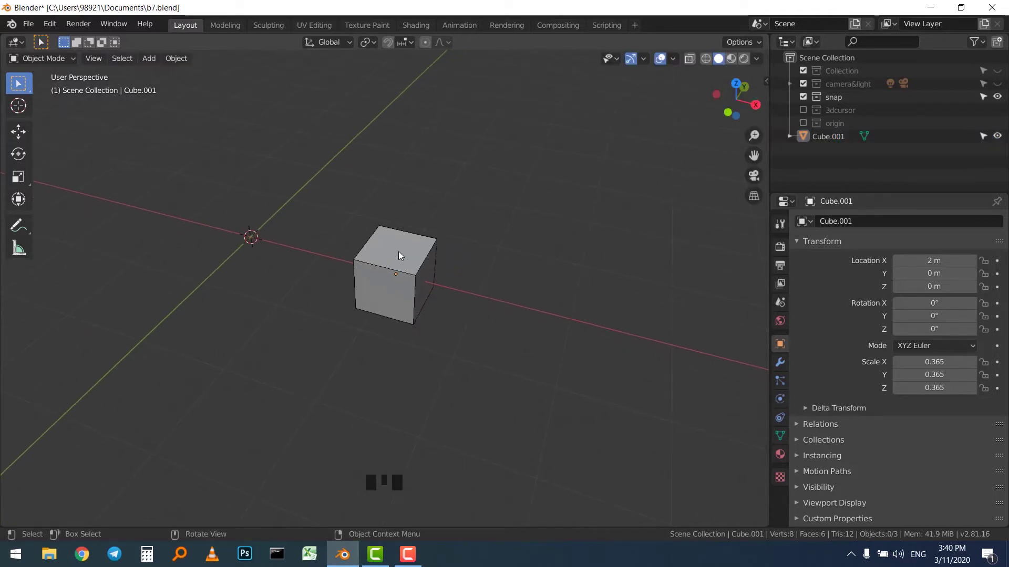
scroll("up", 3)
scroll("down", 3)
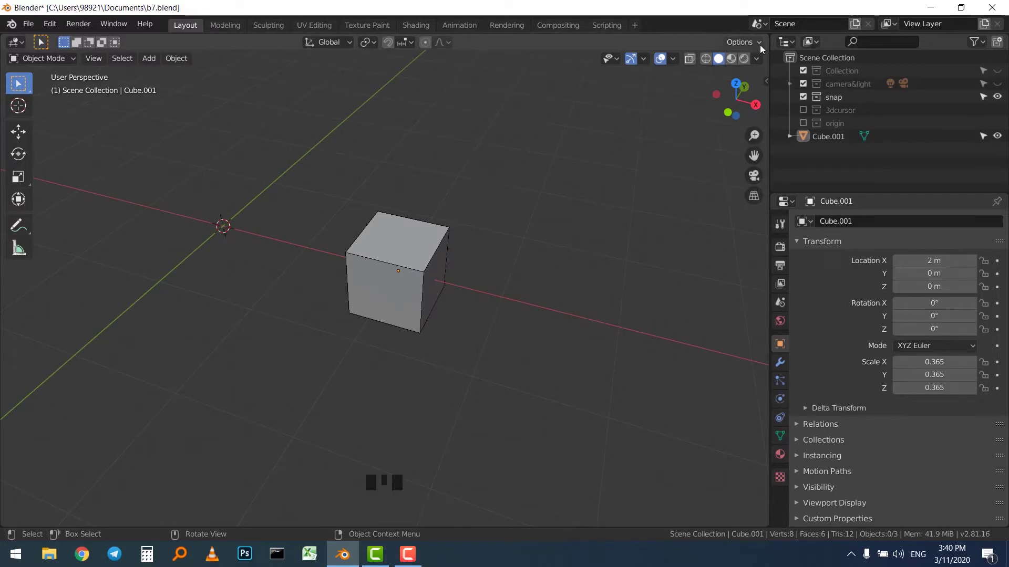
left_click(762, 47)
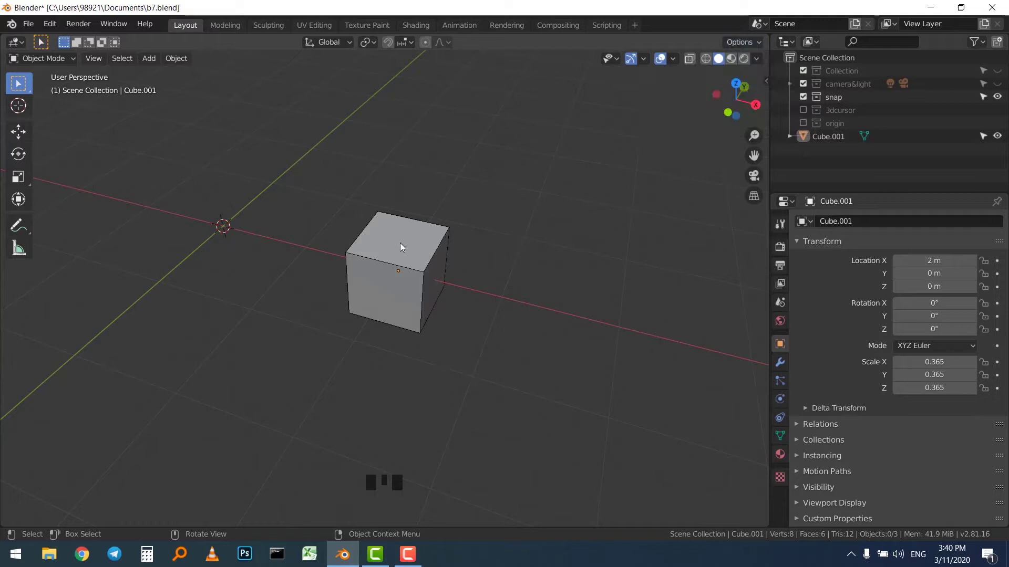
left_click(404, 247)
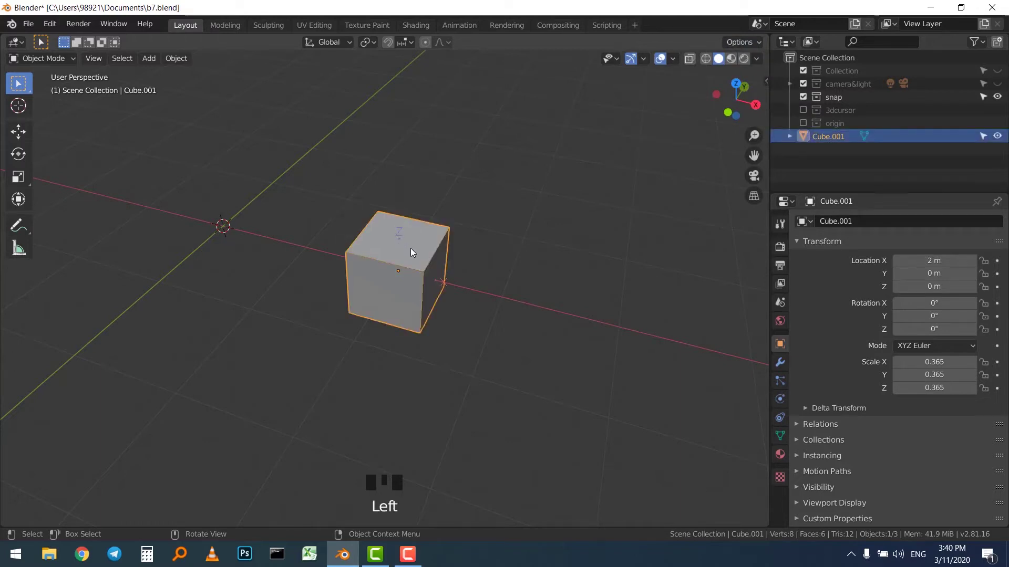
scroll("up", 3)
scroll("up", 3)
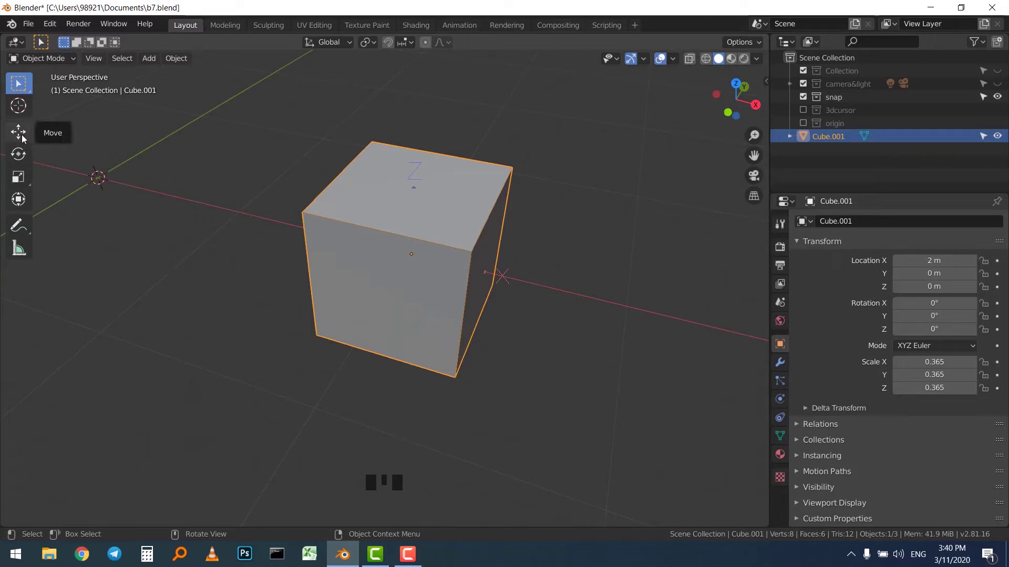
With Affect Only Origins and Vertex snapping, drag the cube's origin onto one of its top corners.
left_click_drag(26, 137, 57, 143)
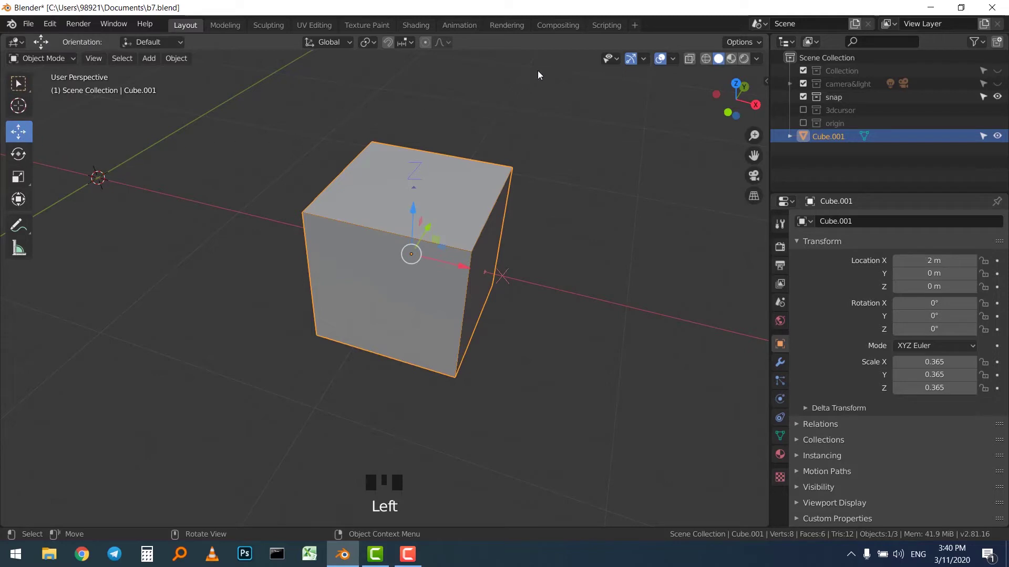
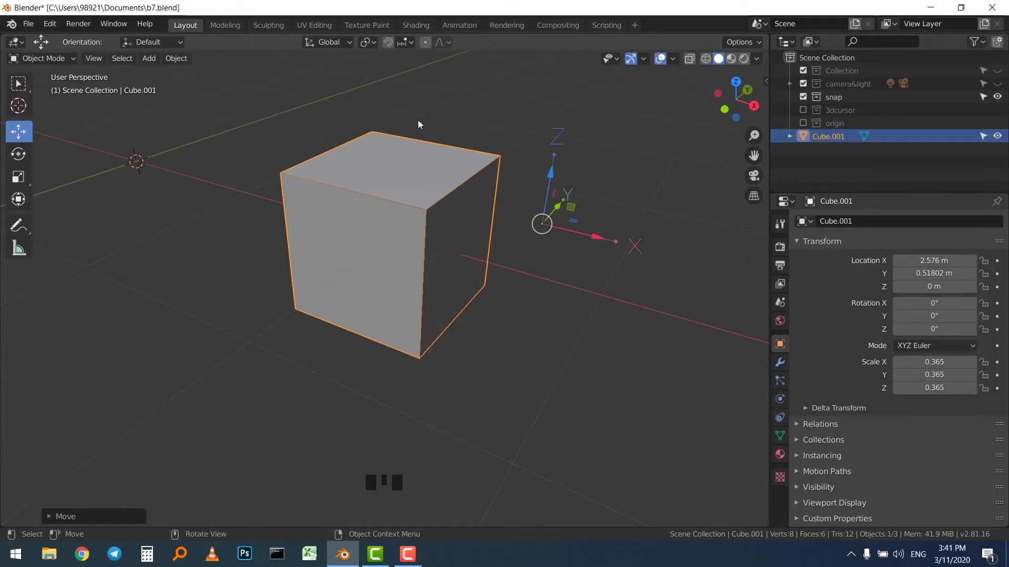
left_click(393, 50)
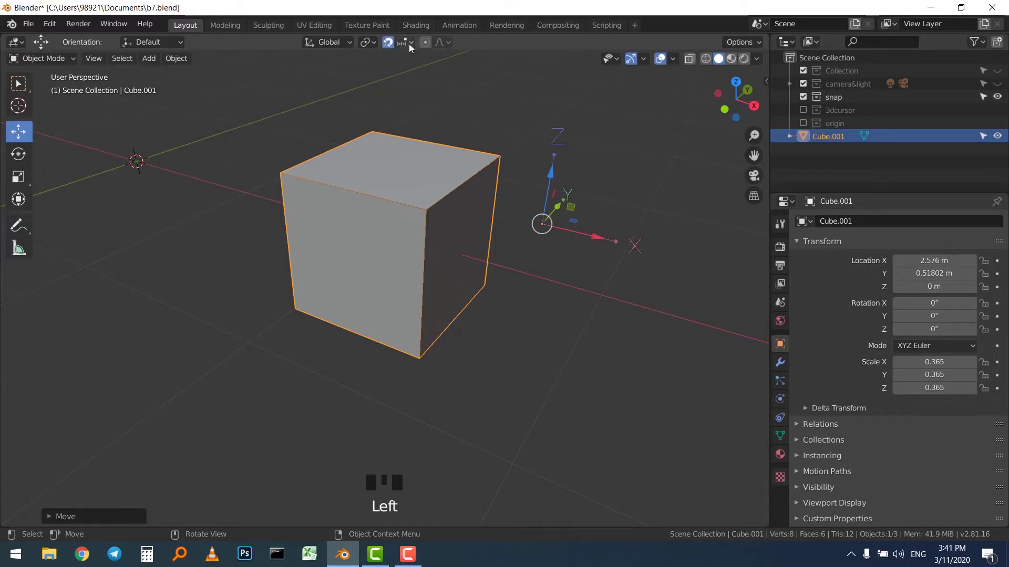
left_click_drag(415, 48, 373, 96)
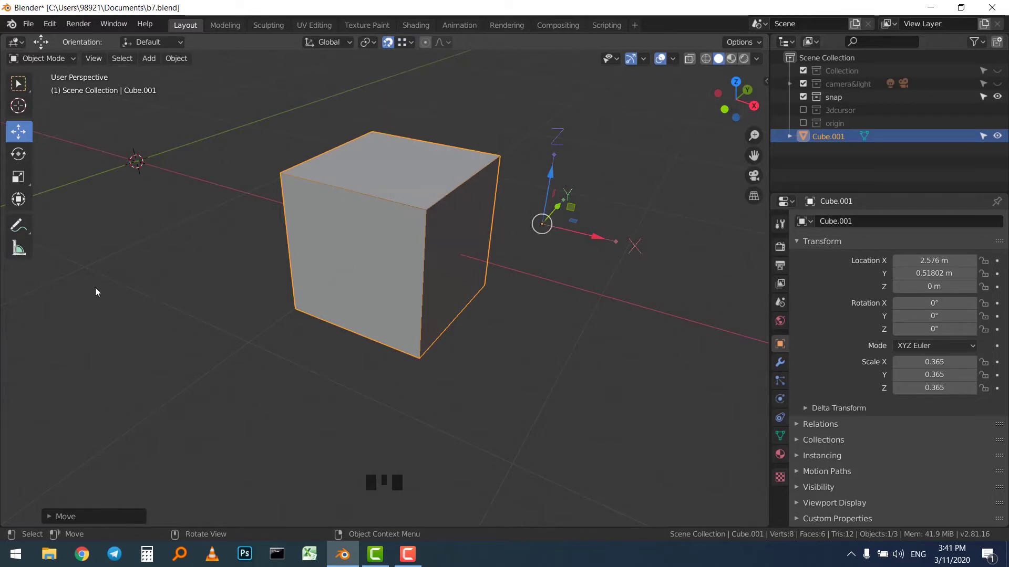
left_click(21, 137)
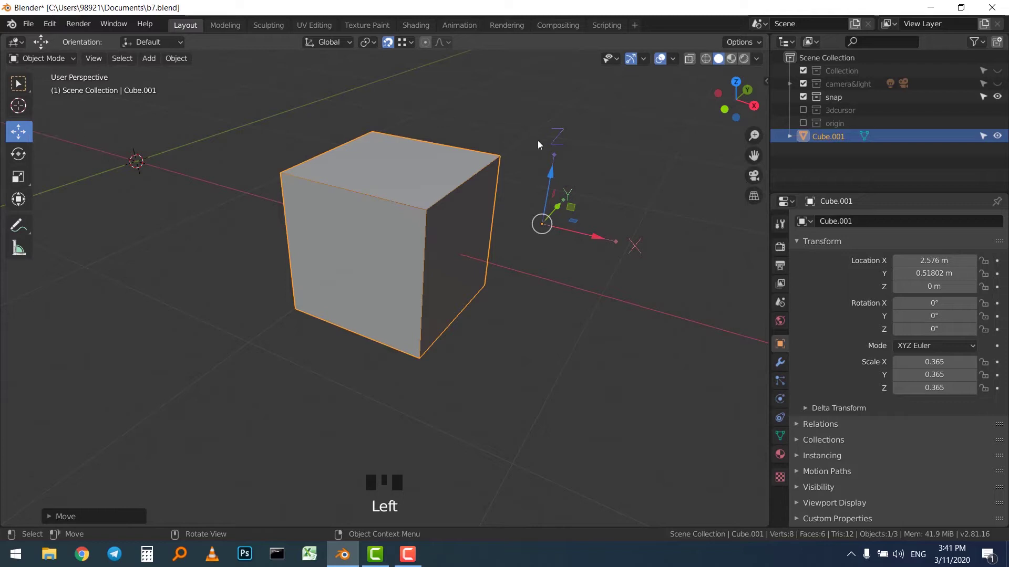
key("w")
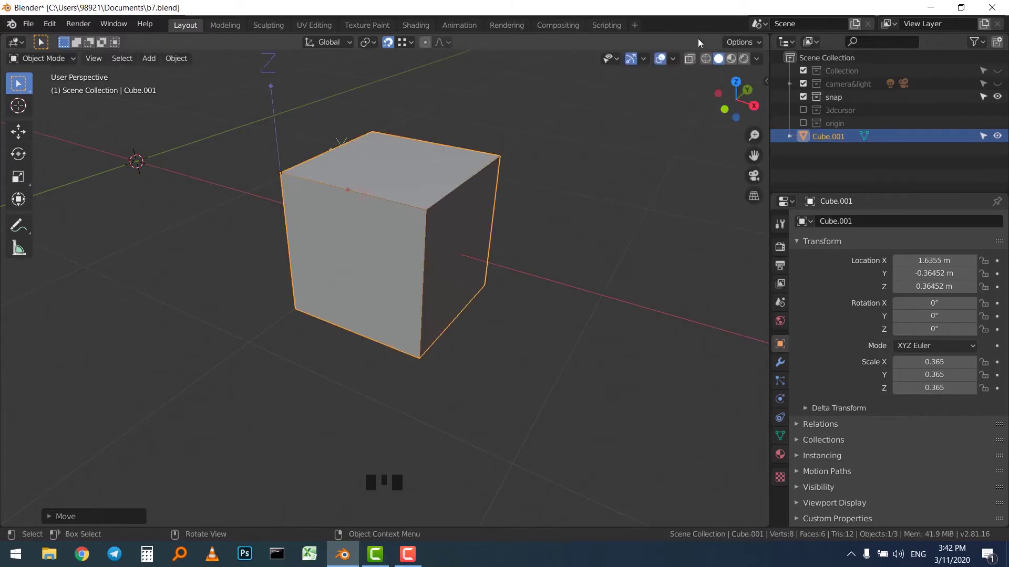
Dismiss the Options dropdown and rotate the cube about 7° around Z, pivoting on its corner origin.
left_click_drag(738, 42, 803, 101)
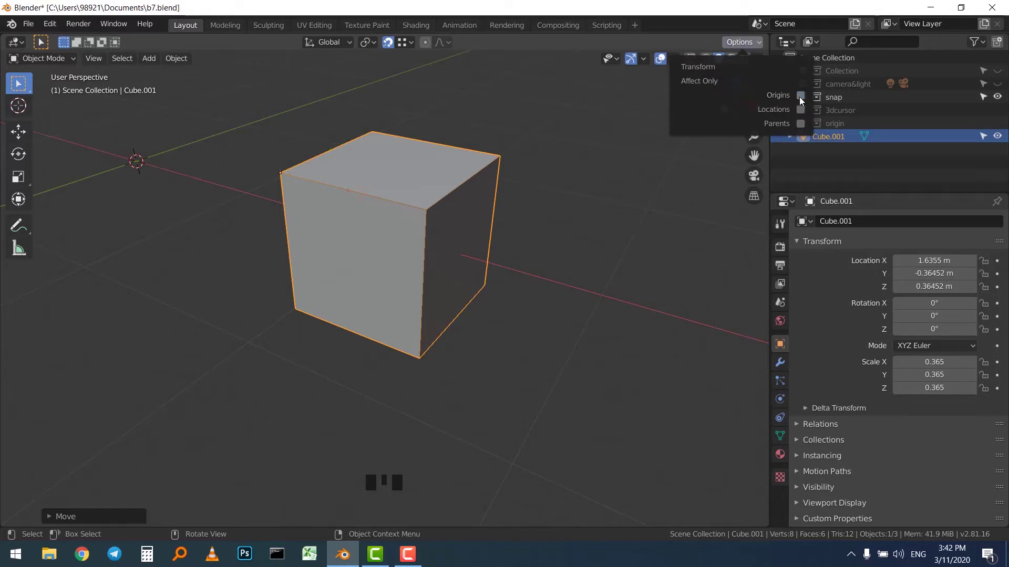
left_click(557, 287)
scroll("down", 3)
left_click_drag(571, 261, 458, 257)
scroll("up", 3)
left_click(458, 255)
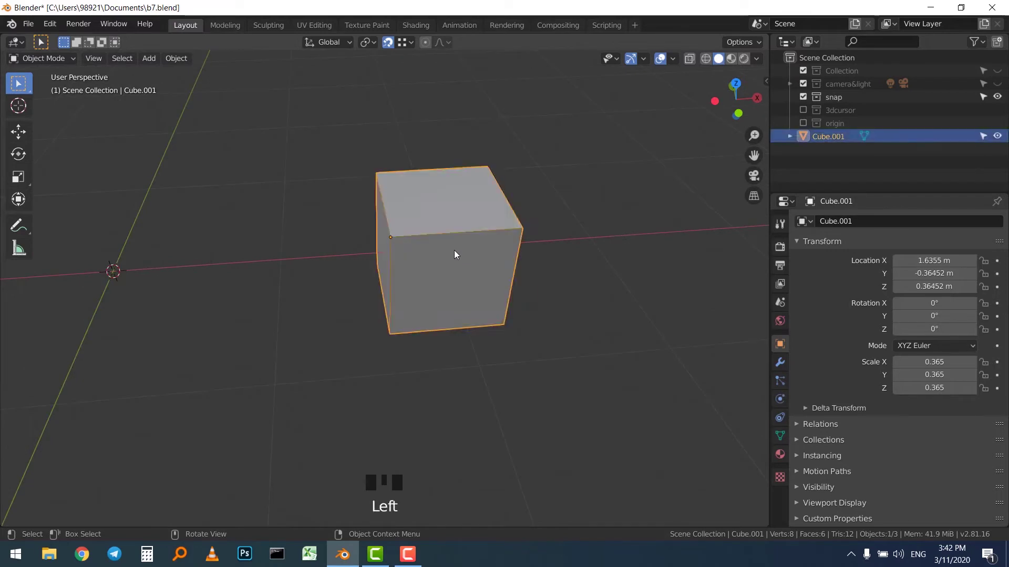
left_click_drag(432, 262, 421, 254)
key("r")
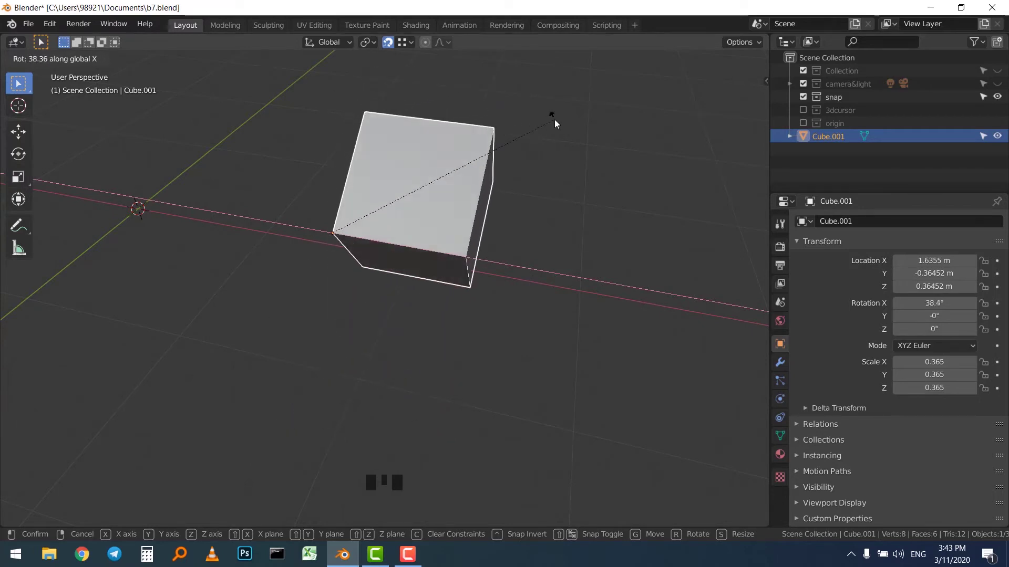
key("ctrl+z")
left_click_drag(303, 206, 351, 205)
key("`")
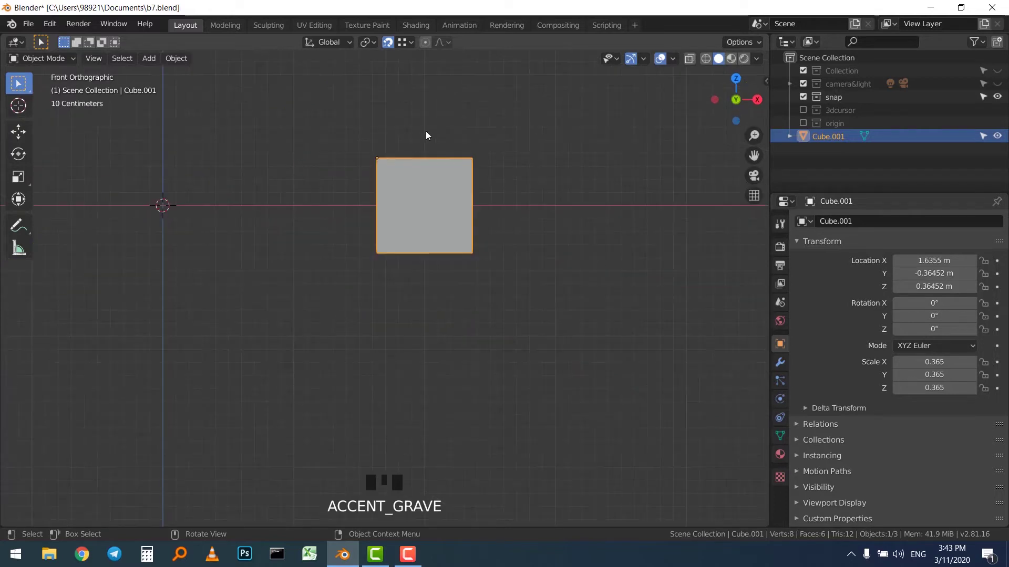
scroll("down", 3)
scroll("up", 3)
left_click_drag(437, 188, 423, 262)
scroll("down", 3)
scroll("down", 3)
key("s")
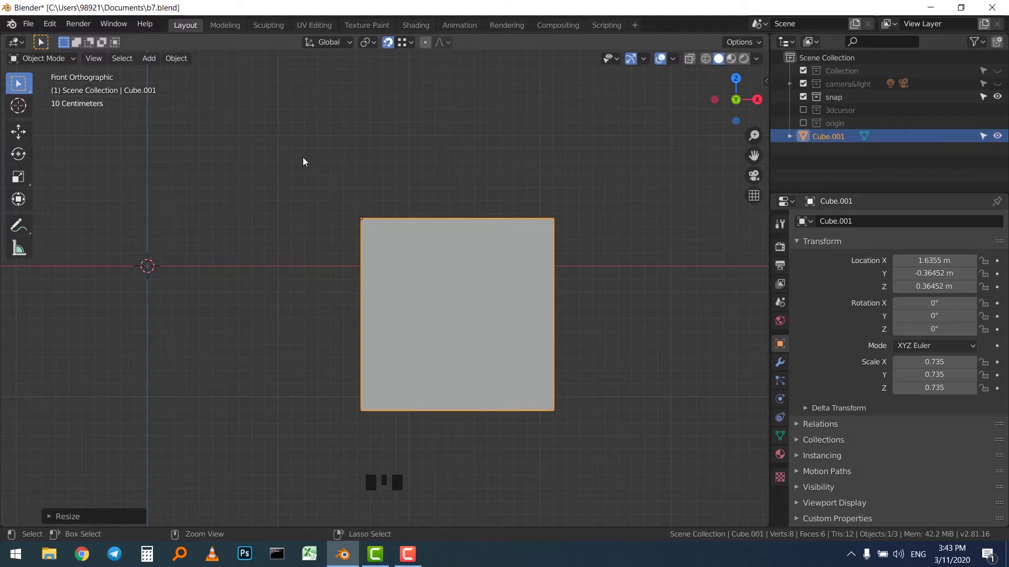
key("ctrl+z")
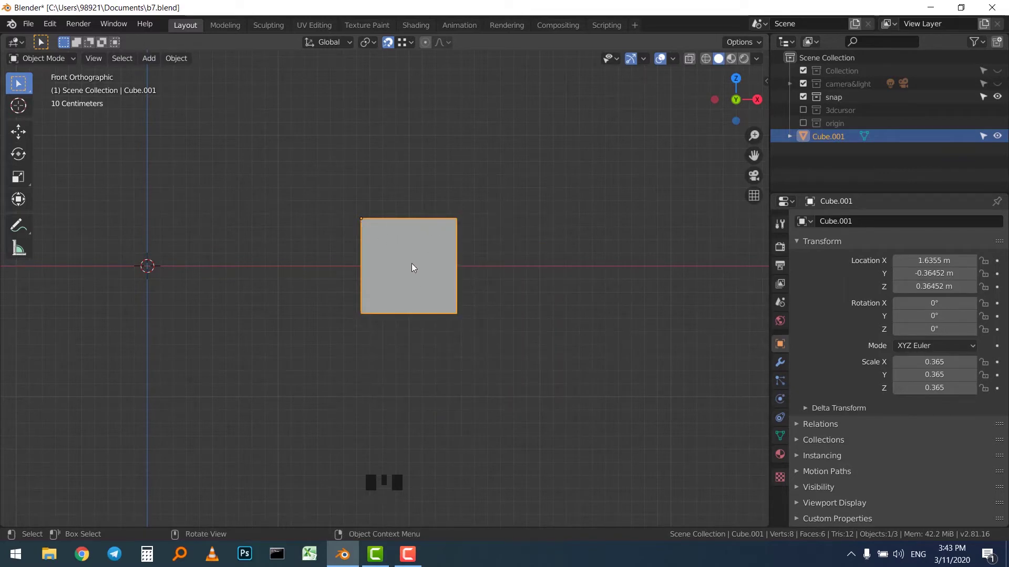
left_click_drag(483, 207, 486, 260)
scroll("down", 3)
scroll("up", 3)
left_click_drag(511, 262, 447, 256)
key("shift+d")
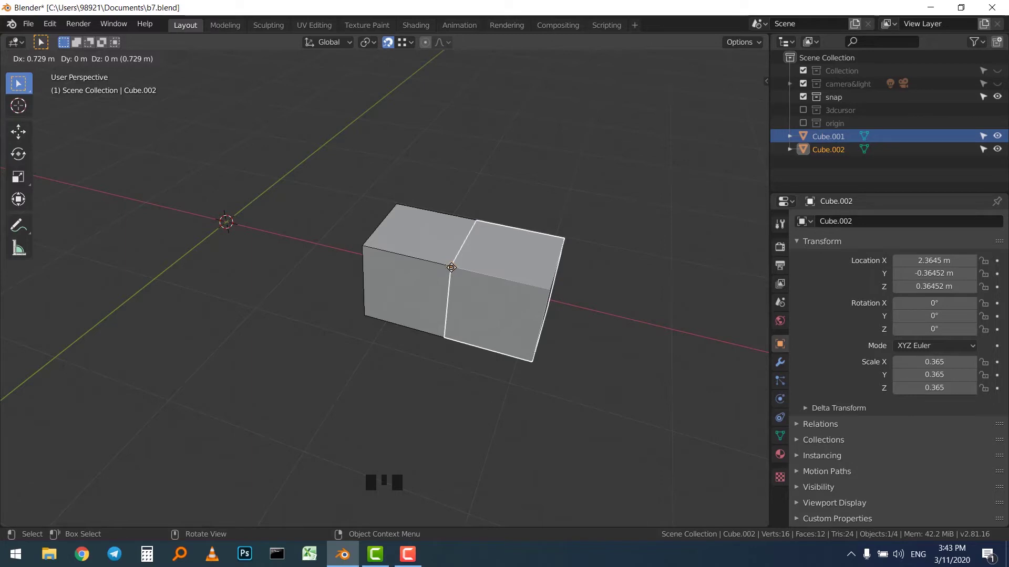
key("ctrl+z")
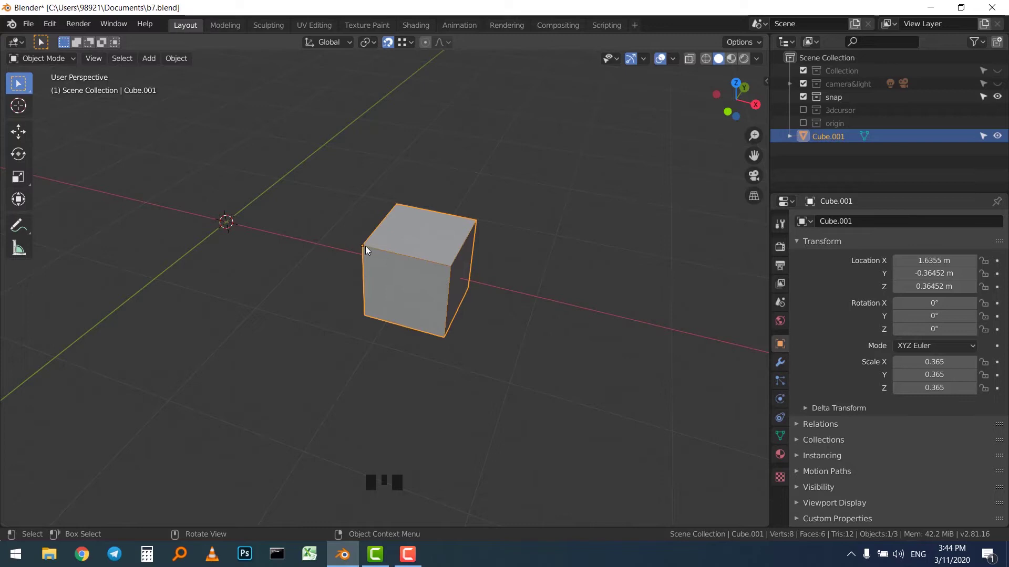
Duplicate the cube into a snapped row of copies using Shift+D and Shift+R.
key("shift+d")
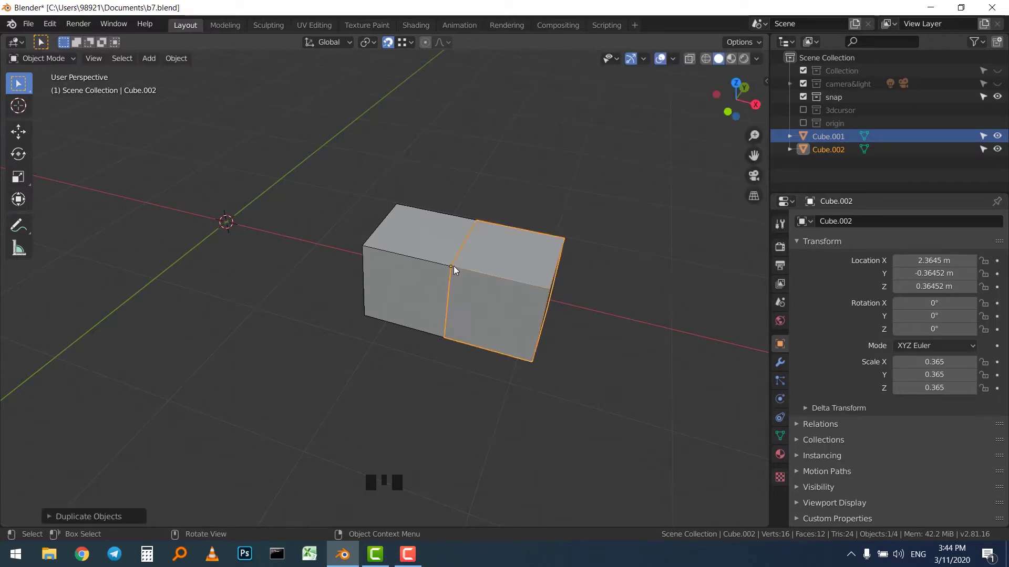
left_click_drag(397, 334, 358, 305)
left_click_drag(413, 261, 469, 386)
key("shift+d")
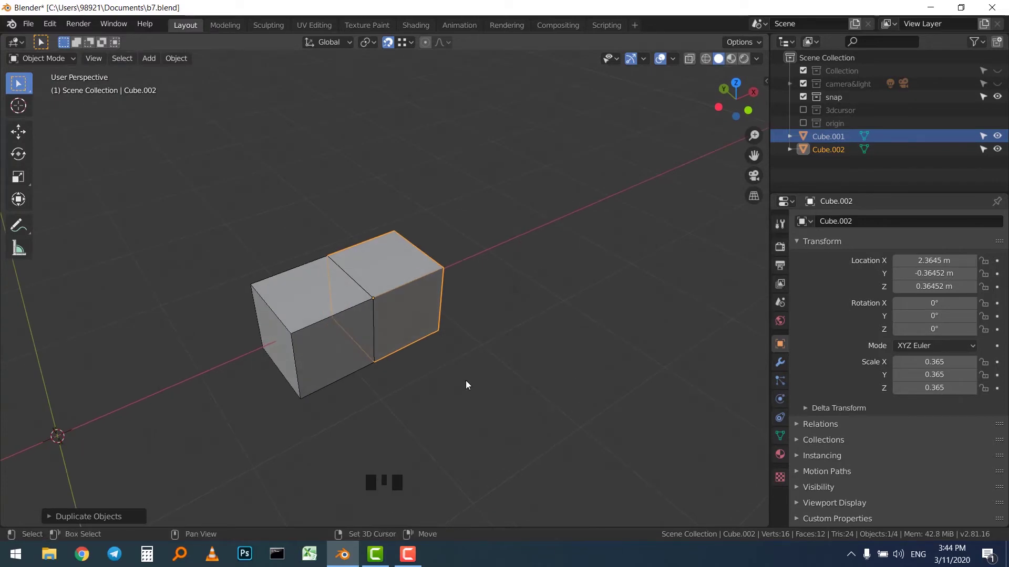
key("shift+r")
key("shift+r")
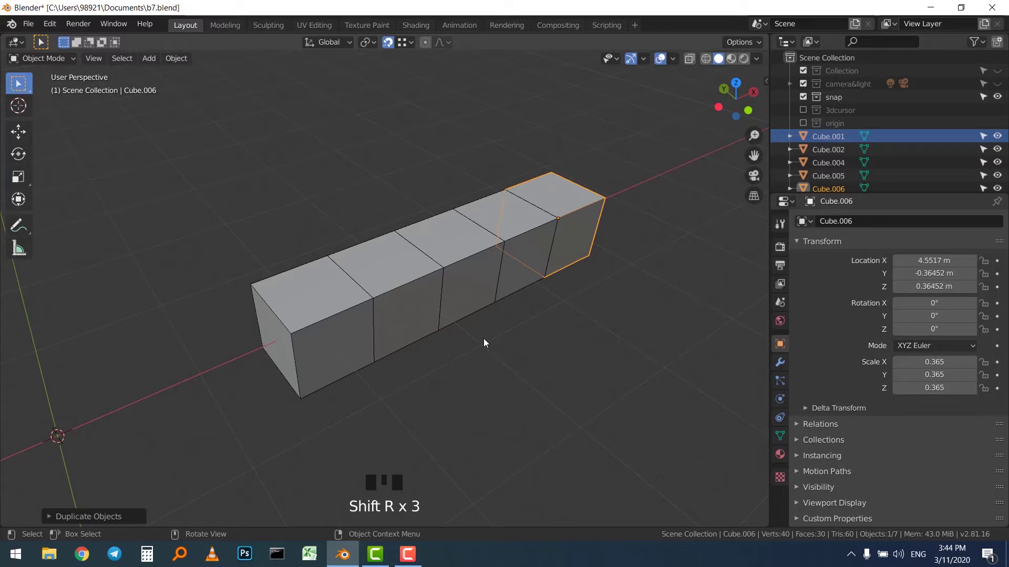
key("shift+r")
key("shift+r")
left_click_drag(487, 343, 423, 347)
Undo the duplicated cubes and set transforms to Affect Only Origins.
key("ctrl+z")
key("ctrl+z")
left_click(361, 322)
scroll("up", 3)
Move the cube's origin down along Z with snapping so its location reads Z -0.36452 m.
left_click_drag(730, 45, 414, 73)
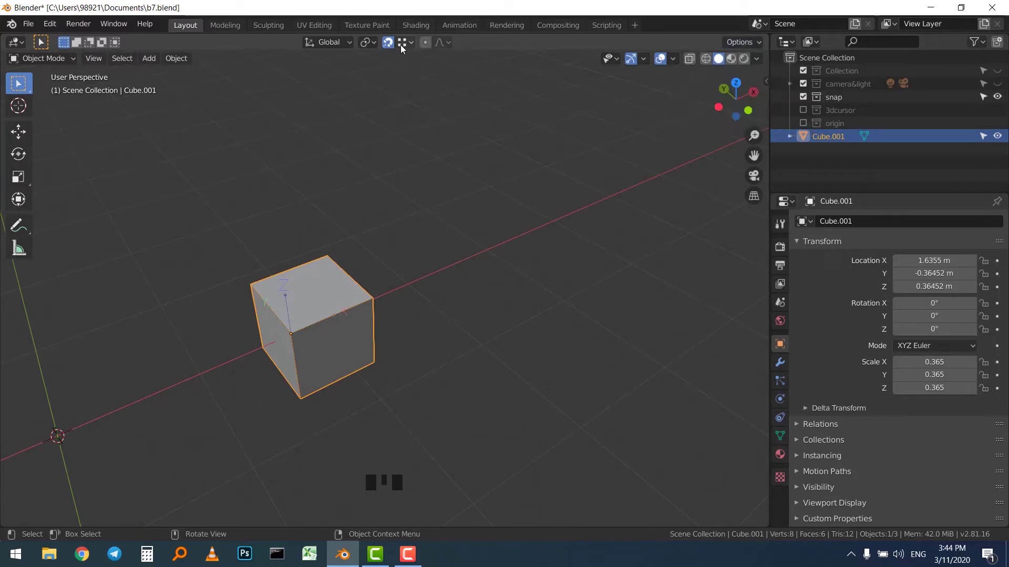
scroll("up", 3)
key("g")
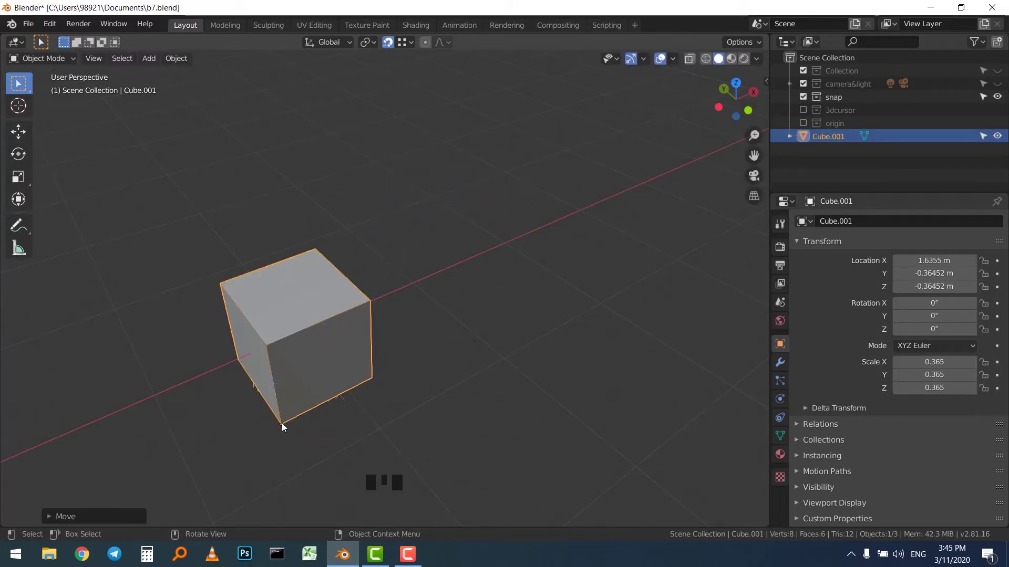
left_click_drag(756, 46, 393, 254)
left_click_drag(464, 222, 498, 179)
left_click_drag(498, 179, 423, 242)
left_click(403, 259)
middle_click(413, 248)
scroll("down", 3)
Duplicate the cube into a six-cube staircase, then delete the five copies.
key("shift+d")
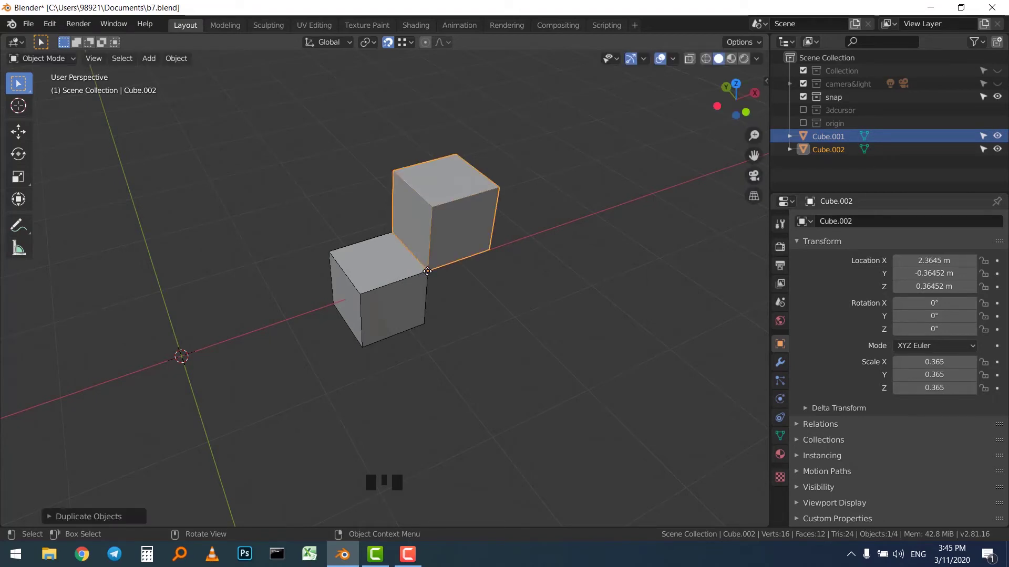
scroll("down", 3)
key("shift+r")
key("shift+r")
scroll("down", 3)
left_click_drag(574, 268, 513, 295)
scroll("up", 3)
scroll("up", 3)
scroll("up", 3)
left_click_drag(535, 279, 415, 298)
scroll("down", 3)
left_click_drag(389, 154, 398, 181)
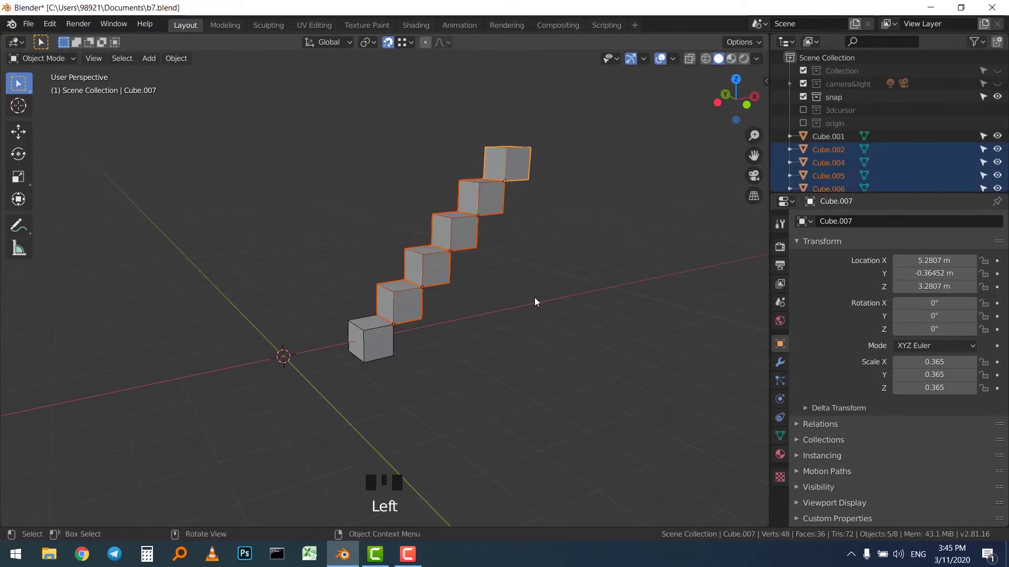
key("x")
scroll("up", 3)
Select Cube.001 and activate the Move tool so handles appear at its bottom-corner origin.
left_click_drag(325, 452, 359, 449)
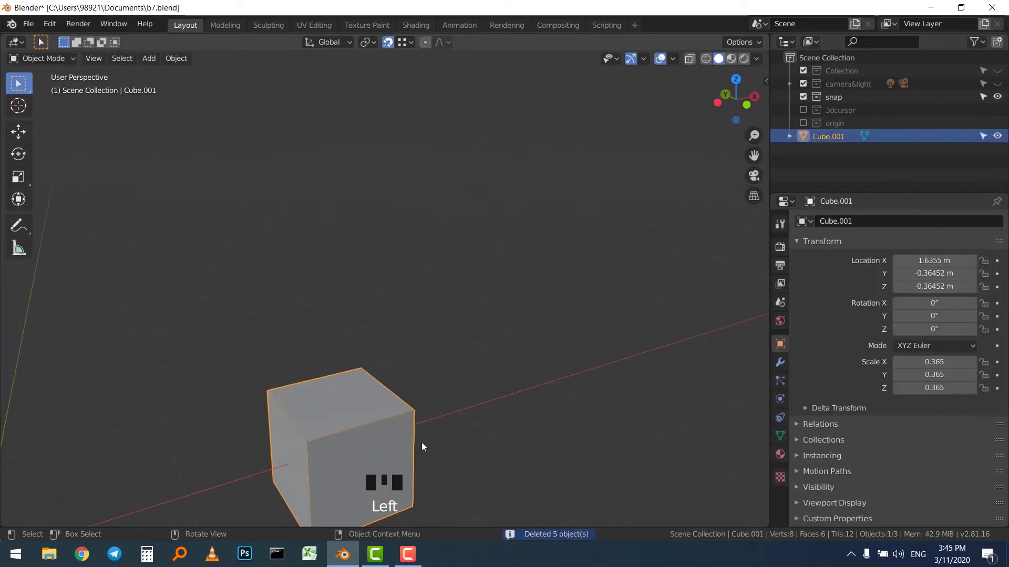
left_click_drag(507, 396, 44, 138)
left_click(27, 137)
left_click(417, 428)
left_click(405, 328)
scroll("up", 3)
left_click_drag(402, 372, 486, 375)
scroll("down", 3)
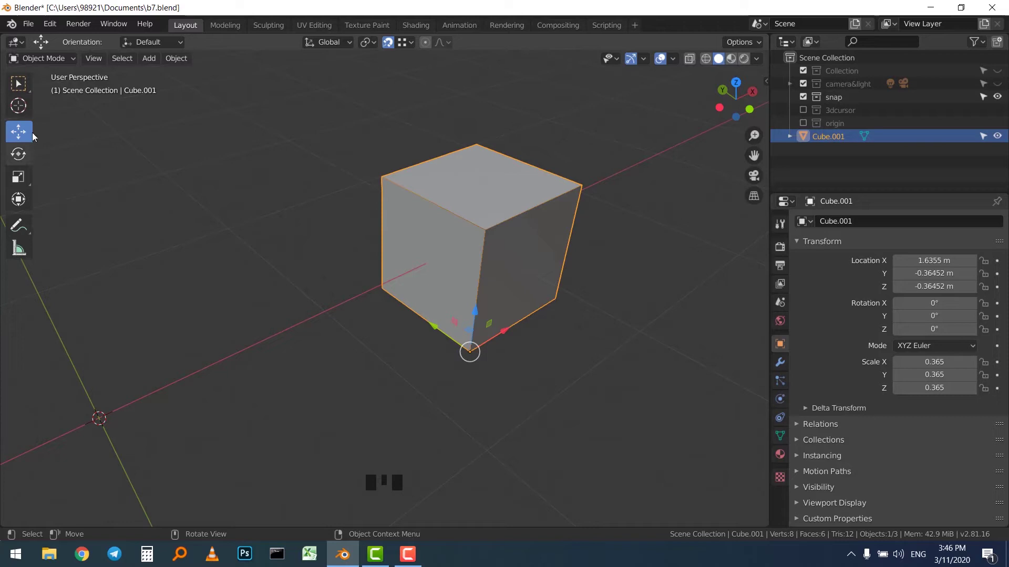
left_click(436, 130)
Browse the Object > Set Origin submenu and close it without choosing an option.
left_click(454, 190)
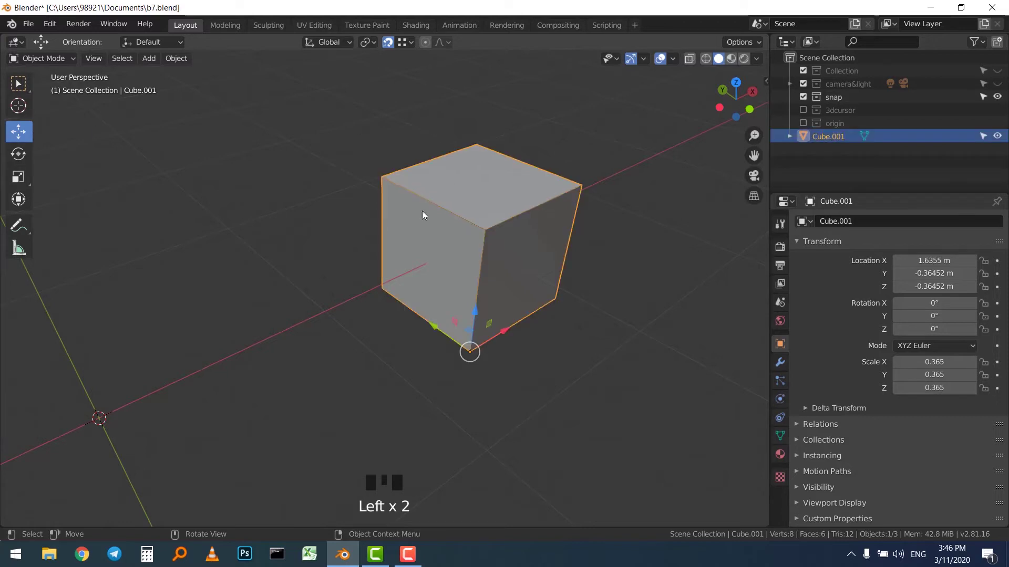
left_click_drag(177, 67, 226, 88)
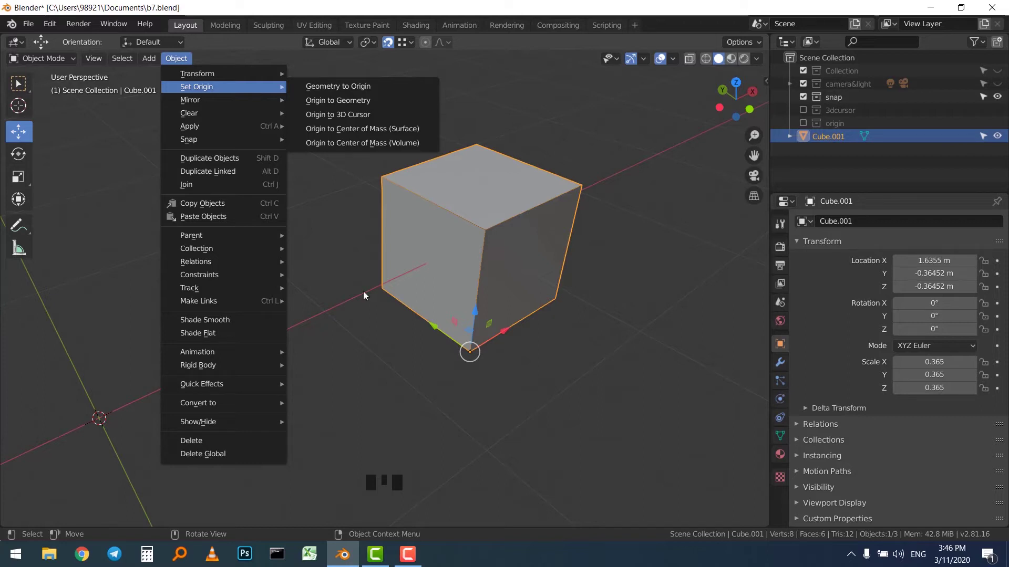
left_click_drag(353, 308, 329, 258)
scroll("down", 3)
left_click_drag(297, 251, 428, 269)
left_click(428, 270)
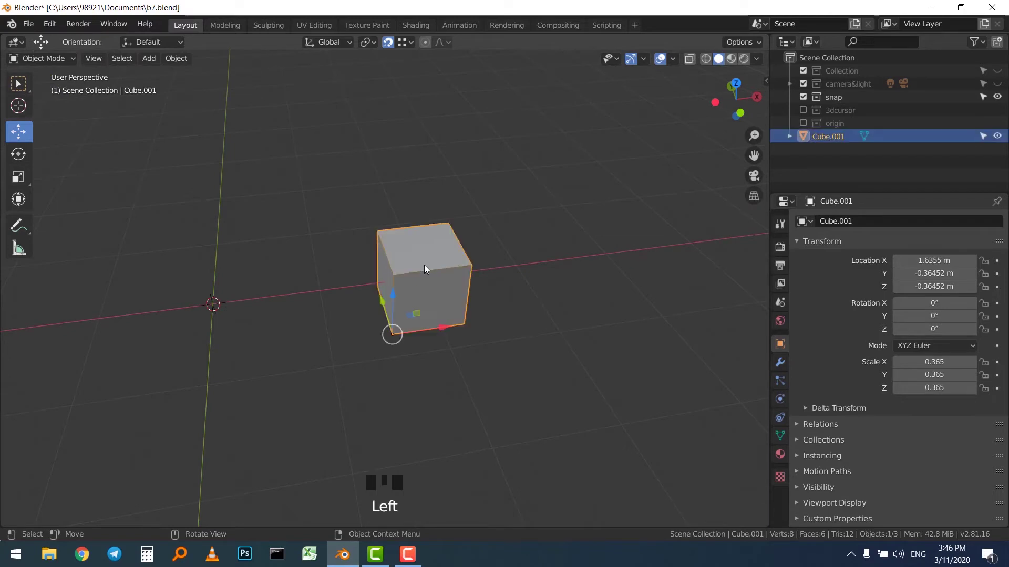
In Edit Mode, select all vertices and move the mesh about 1.66 m along X, leaving the origin behind.
key("Tab")
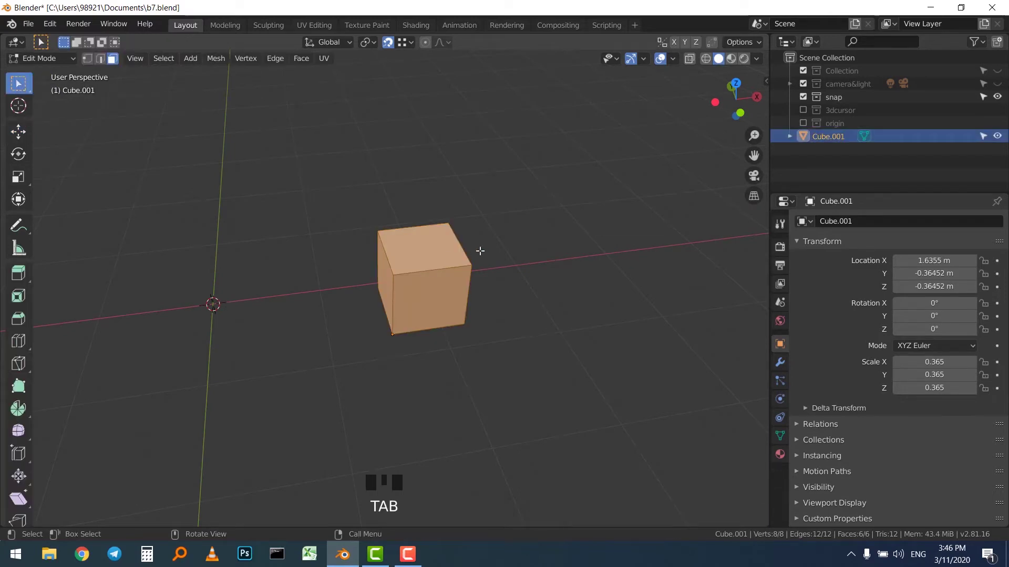
key("1")
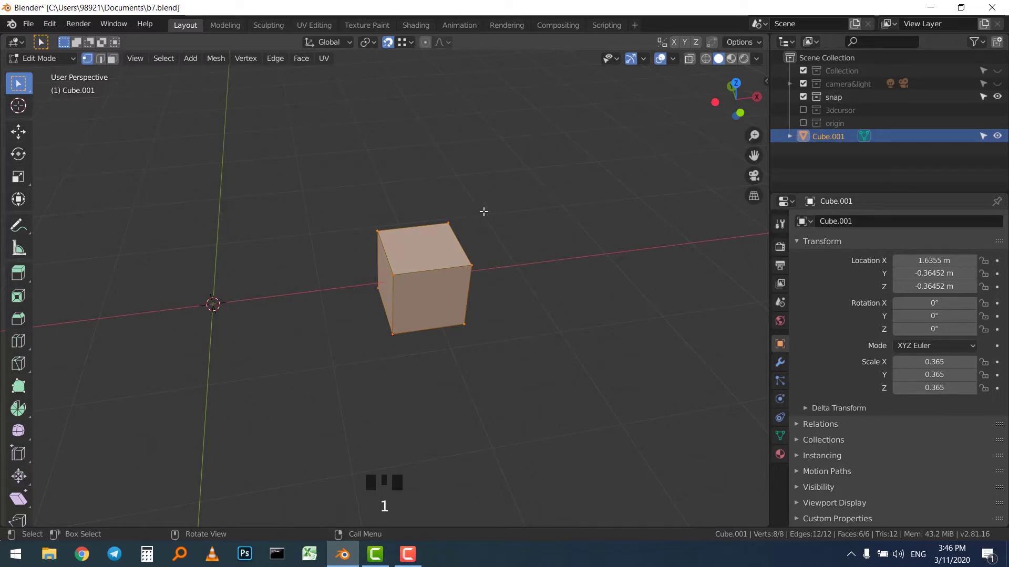
key("a")
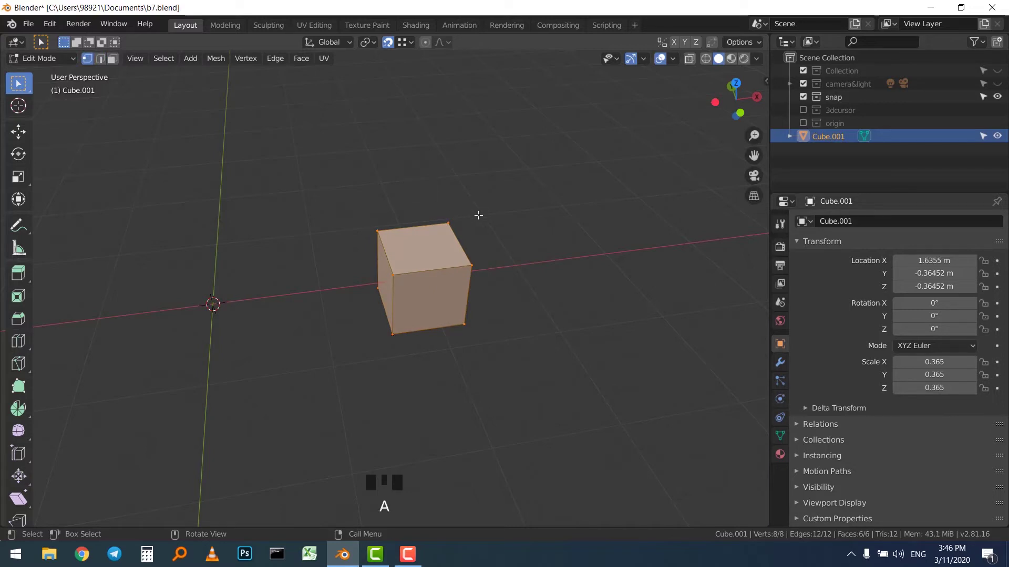
key("g")
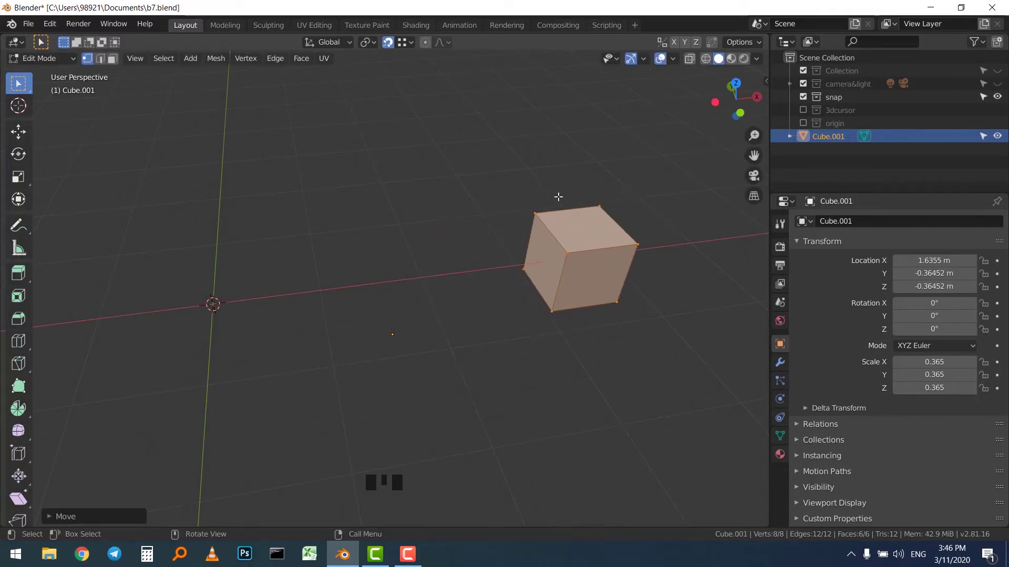
key("Tab")
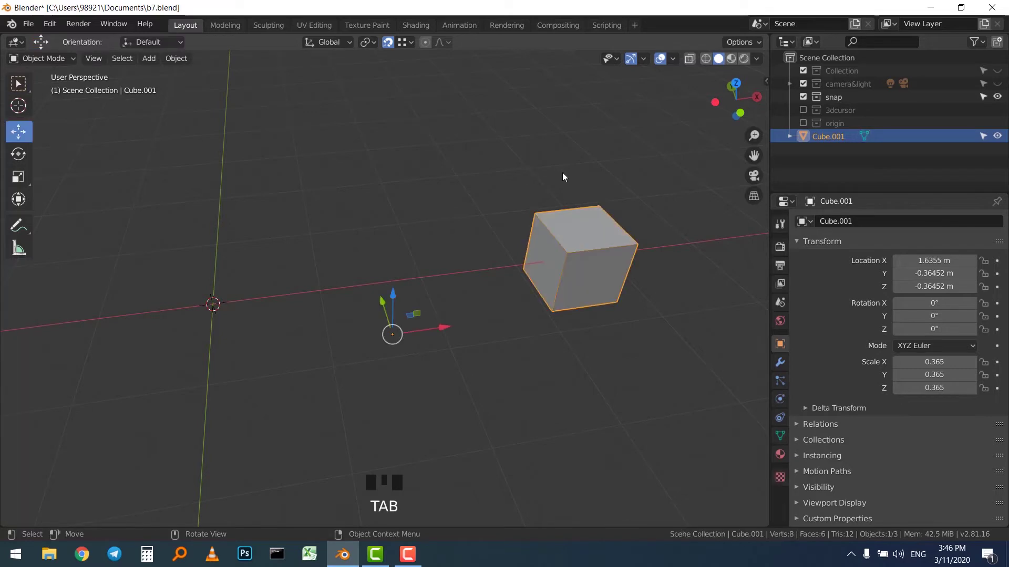
Slide the cube to about X 3.01 m, undo back to 1.6355 m, and reselect the cube.
left_click_drag(560, 171, 444, 256)
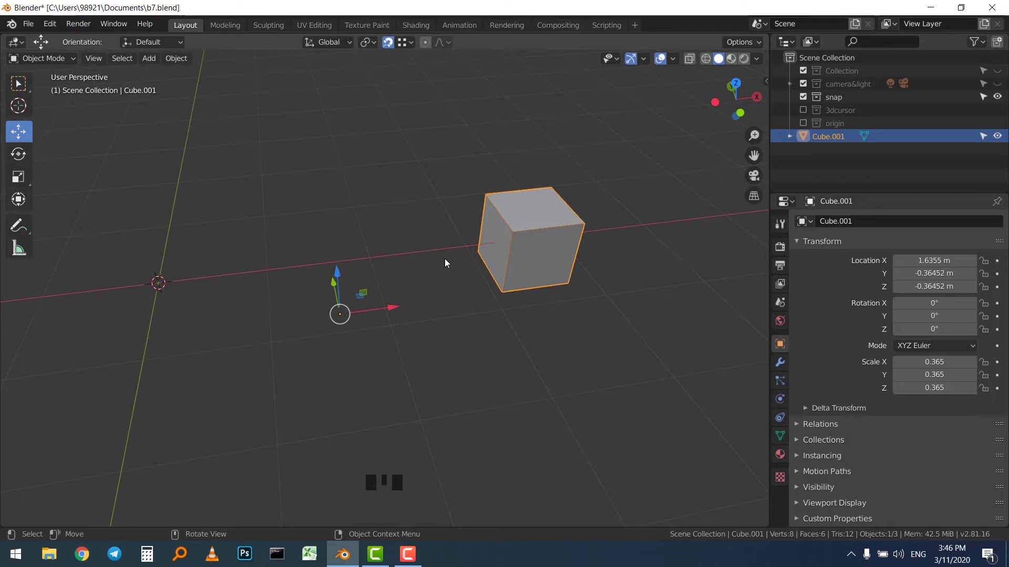
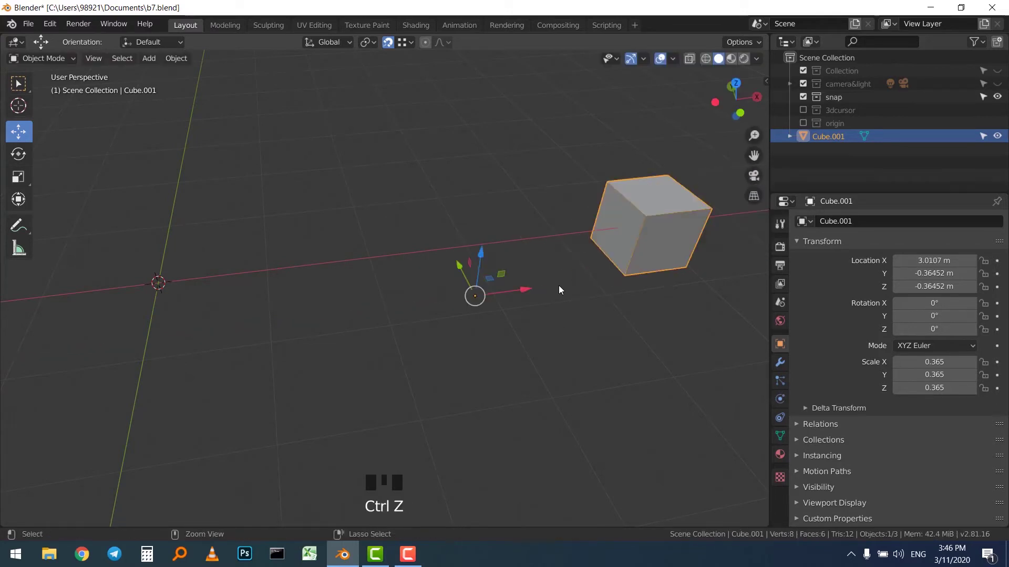
key("ctrl+z")
left_click(444, 208)
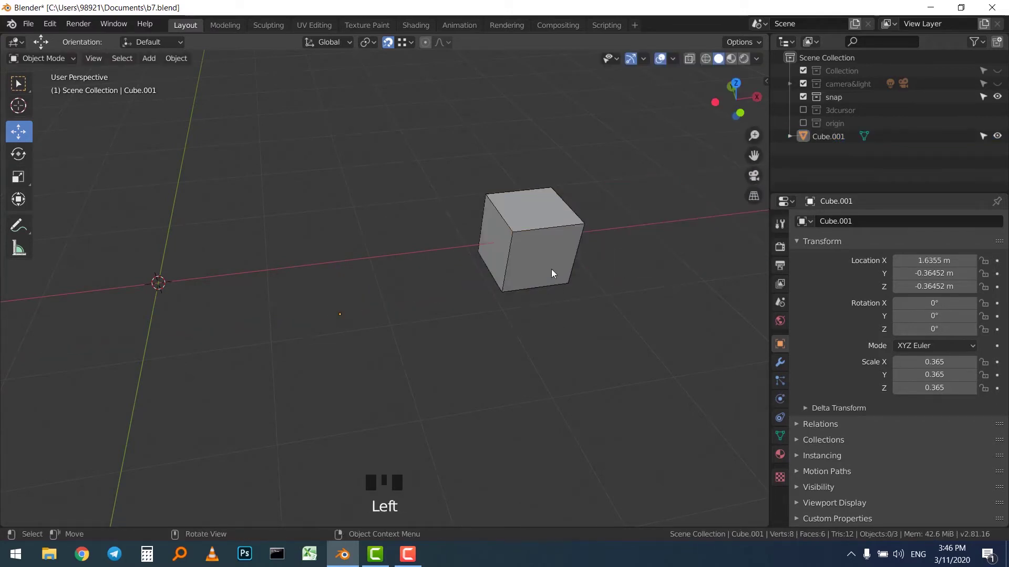
left_click(549, 232)
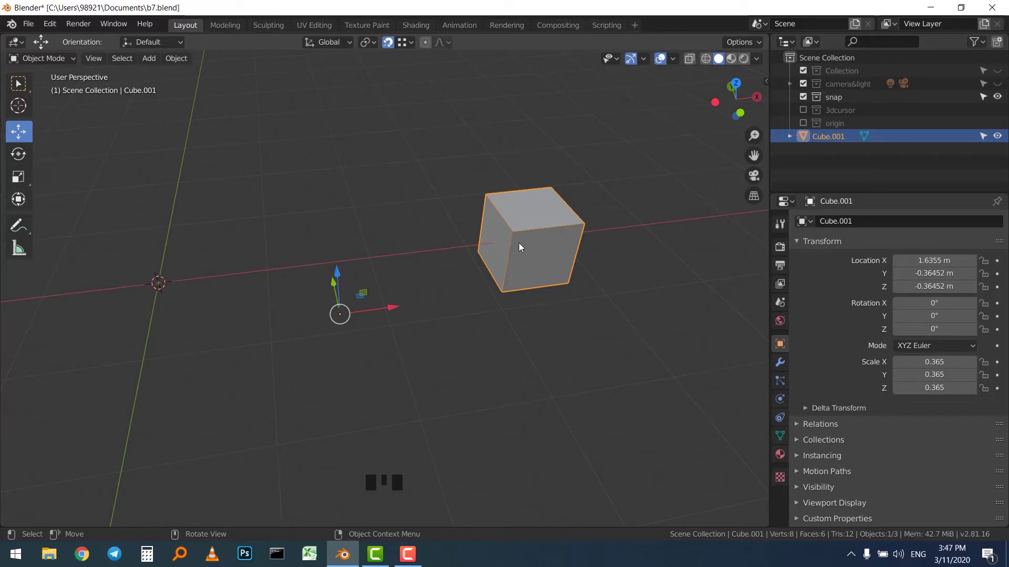
Orbit around Cube.001 to see its detached origin, then bring up Object > Set Origin.
left_click_drag(178, 65, 277, 84)
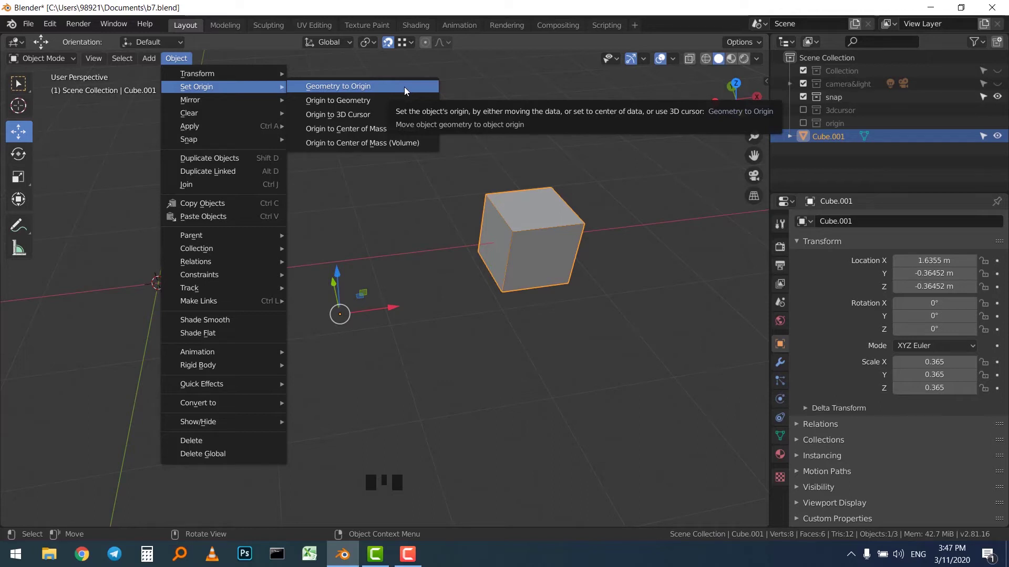
left_click_drag(423, 179, 416, 243)
scroll("up", 3)
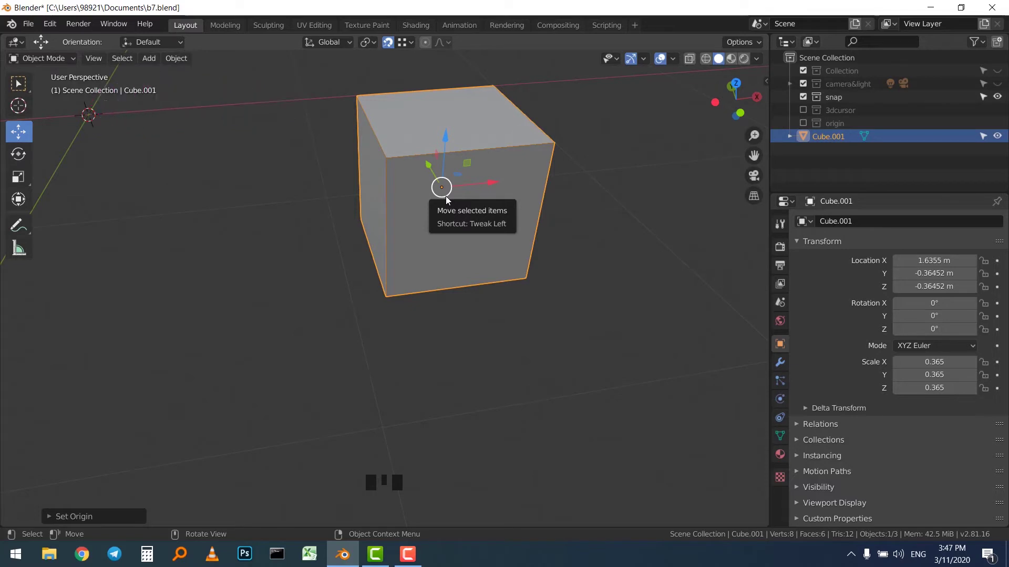
scroll("down", 3)
left_click_drag(417, 211, 388, 256)
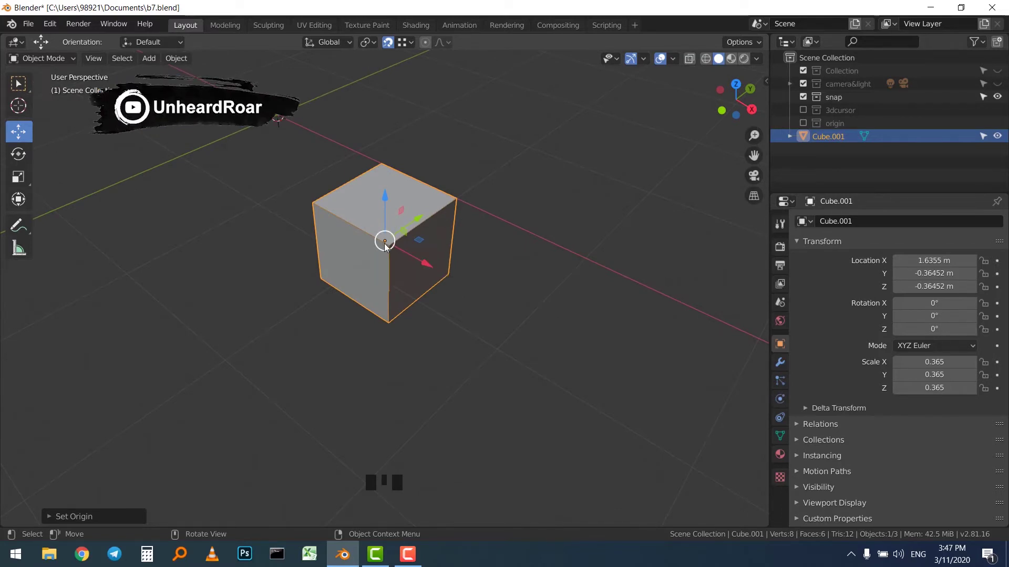
left_click_drag(374, 233, 460, 233)
key("ctrl+z")
scroll("down", 3)
left_click_drag(397, 255, 172, 70)
left_click(172, 70)
left_click_drag(174, 68, 478, 201)
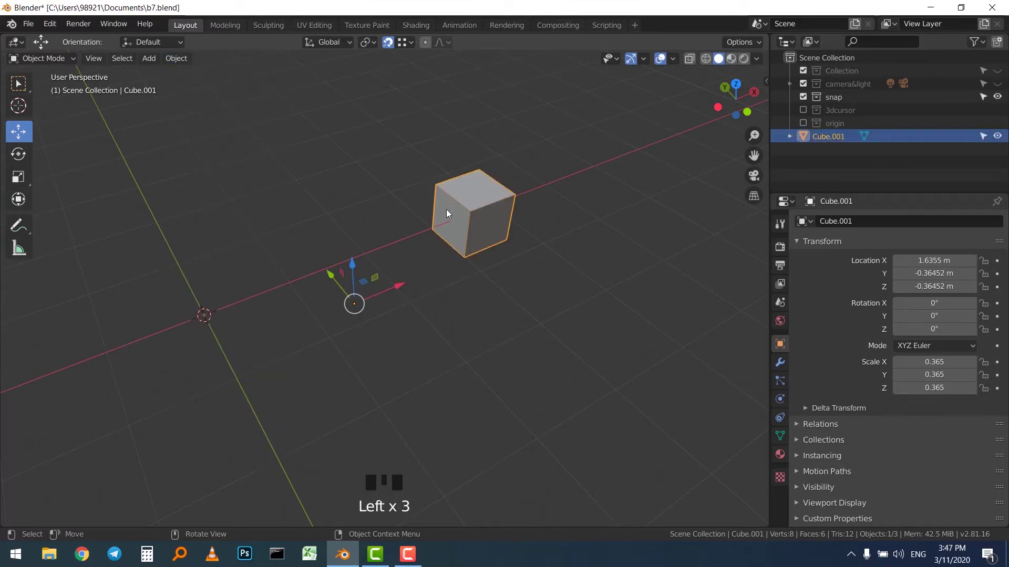
left_click_drag(187, 62, 254, 91)
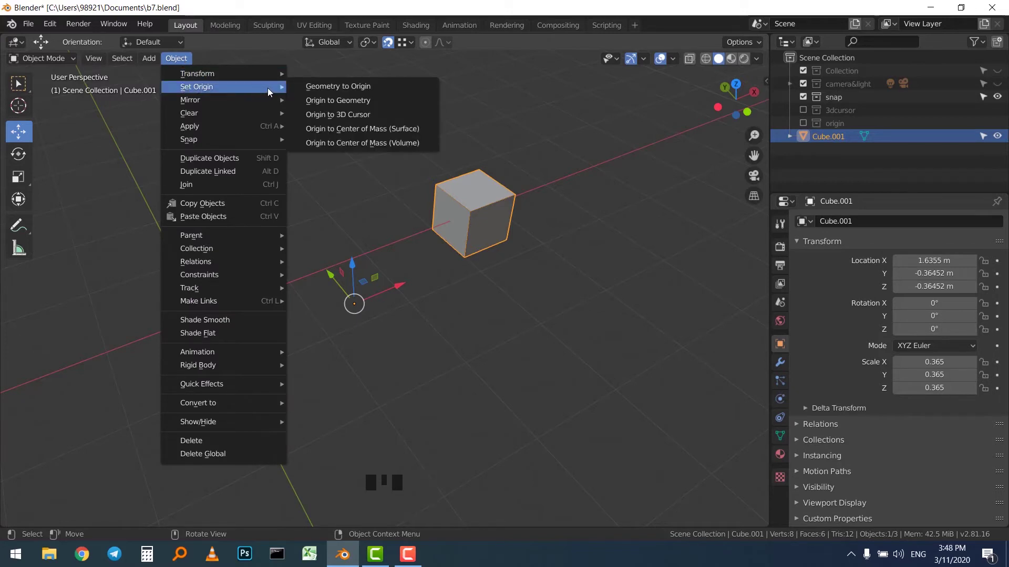
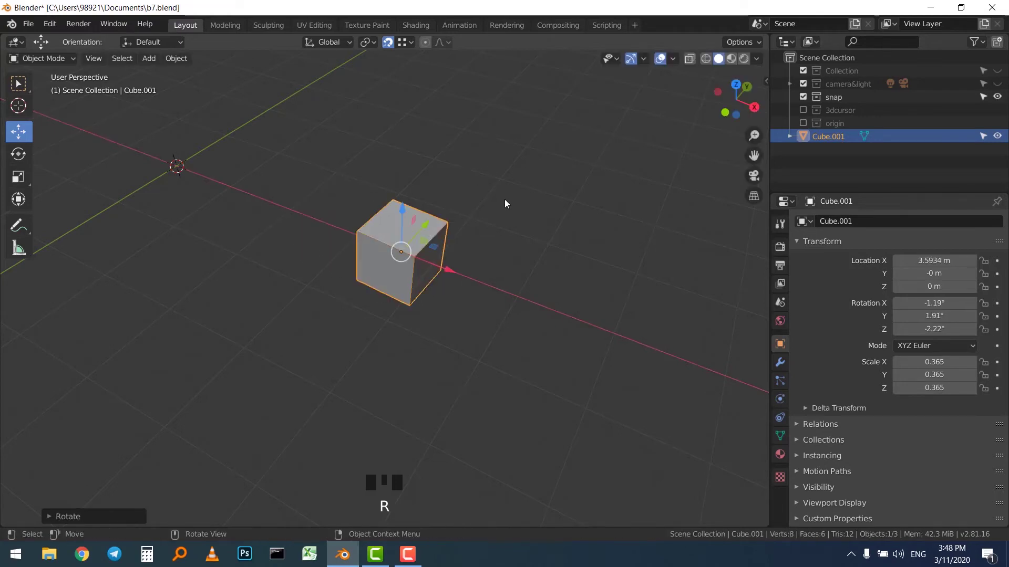
Dismiss the Set Origin menu, trial-rotate the cube, and undo so its origin stays at X 1.6355 m.
key("ctrl+z")
left_click_drag(508, 195, 536, 193)
key("ctrl+z")
key("ctrl+z")
left_click_drag(389, 231, 397, 261)
left_click(398, 261)
left_click(478, 208)
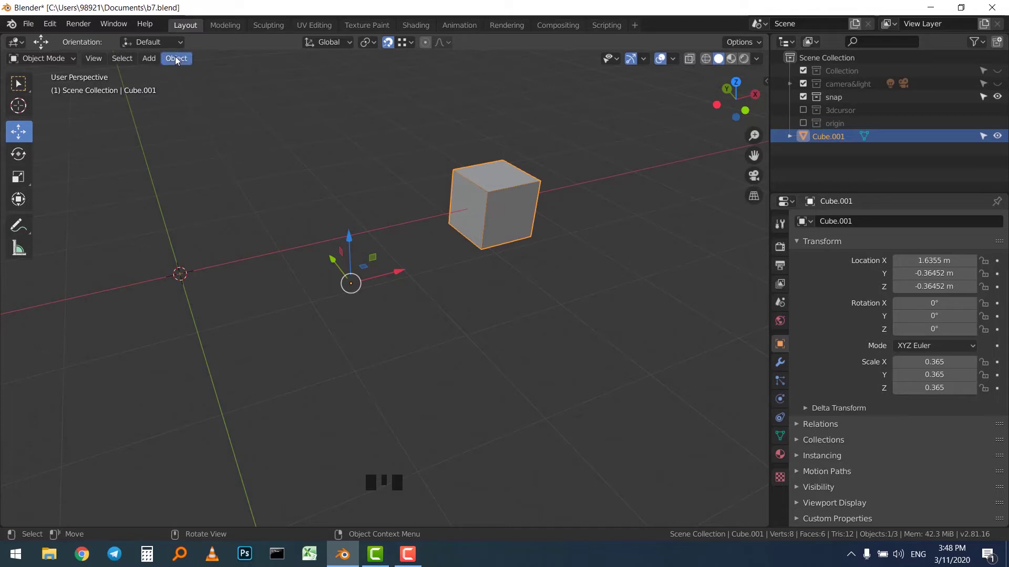
Try a Set Origin choice on Cube.001 and orbit to check where the origin landed.
left_click_drag(177, 61, 256, 88)
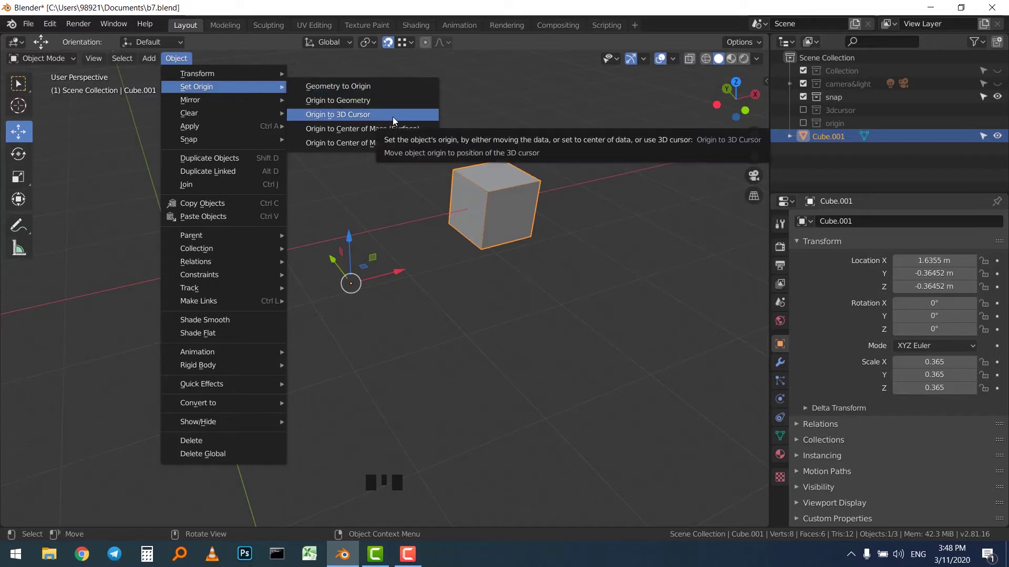
left_click(353, 159)
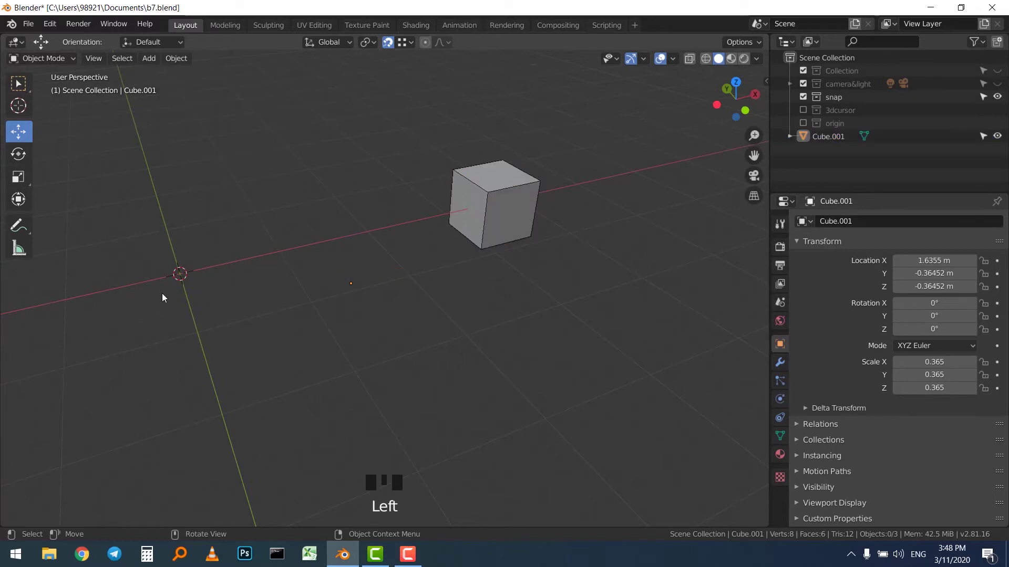
left_click(185, 278)
left_click_drag(215, 281, 416, 272)
left_click_drag(404, 265, 356, 276)
scroll("down", 3)
scroll("up", 3)
Set Cube.001's origin to the 3D cursor so its location reads 0, 0, 0 m.
left_click(517, 133)
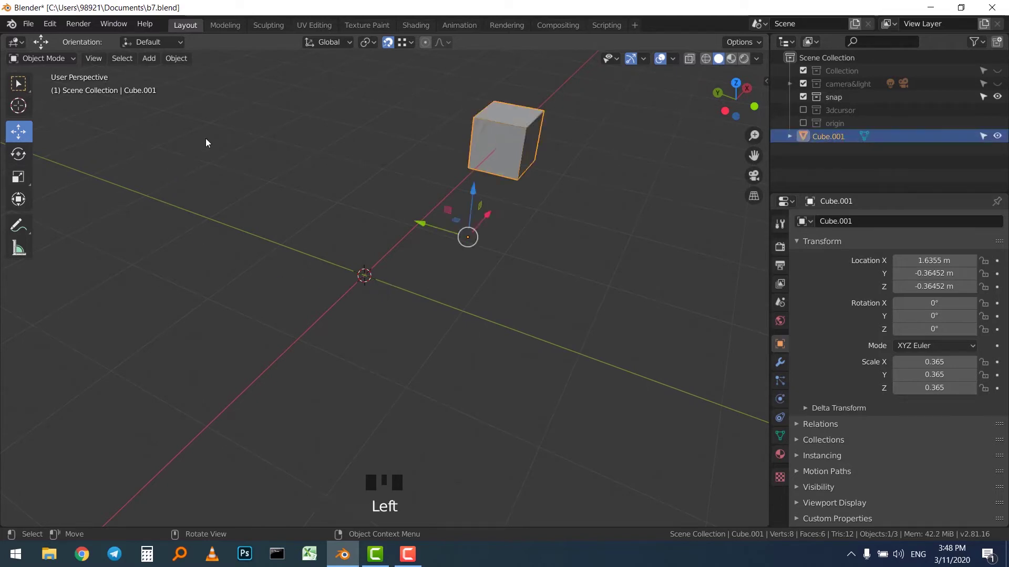
left_click_drag(182, 64, 393, 117)
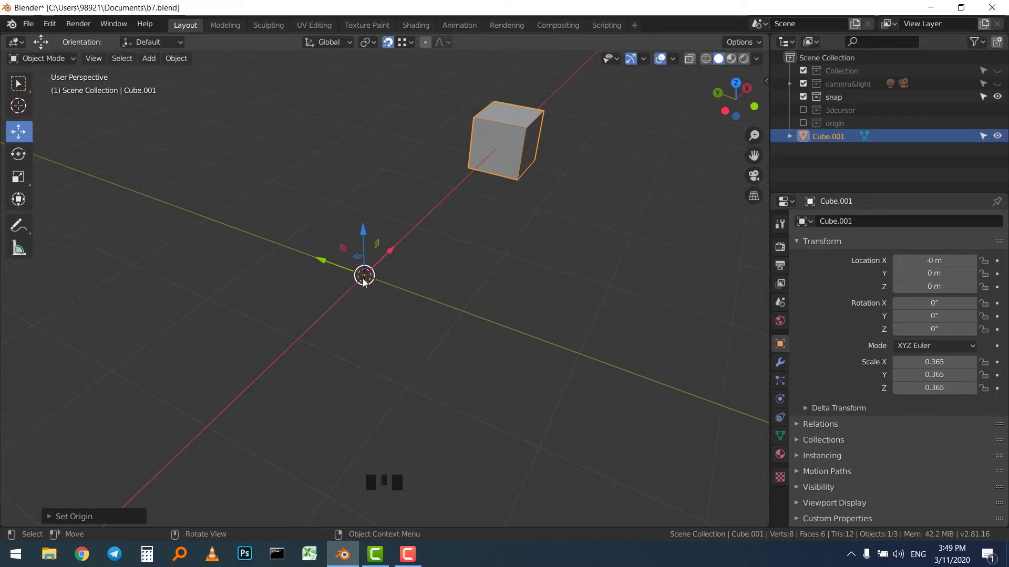
scroll("up", 3)
scroll("down", 3)
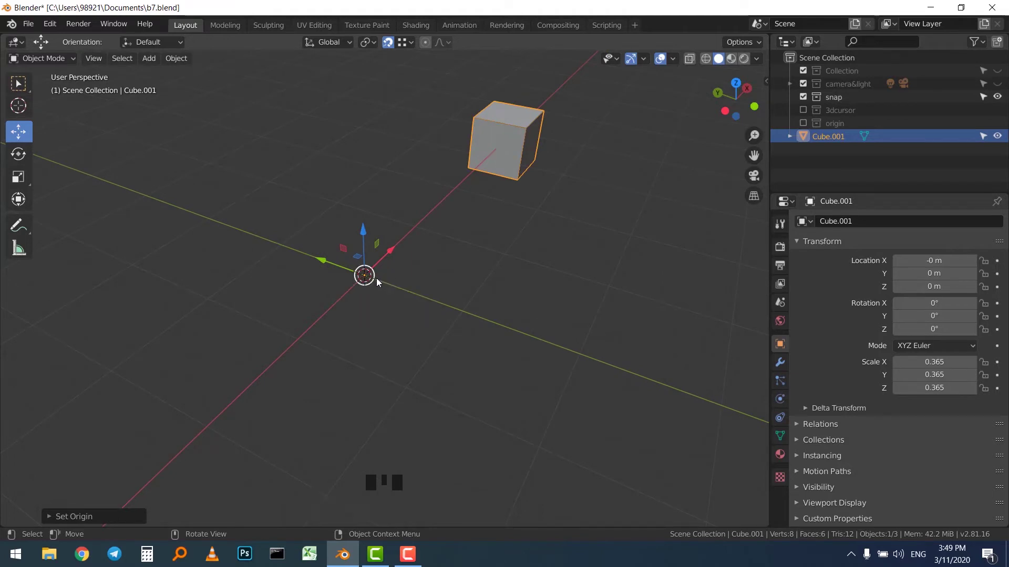
left_click_drag(388, 255, 386, 253)
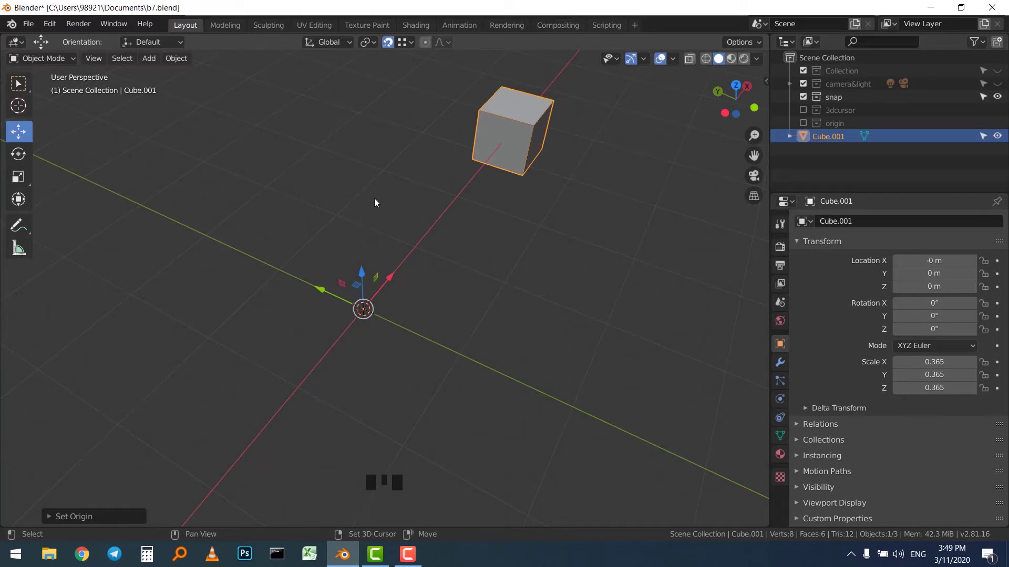
left_click_drag(643, 171, 290, 180)
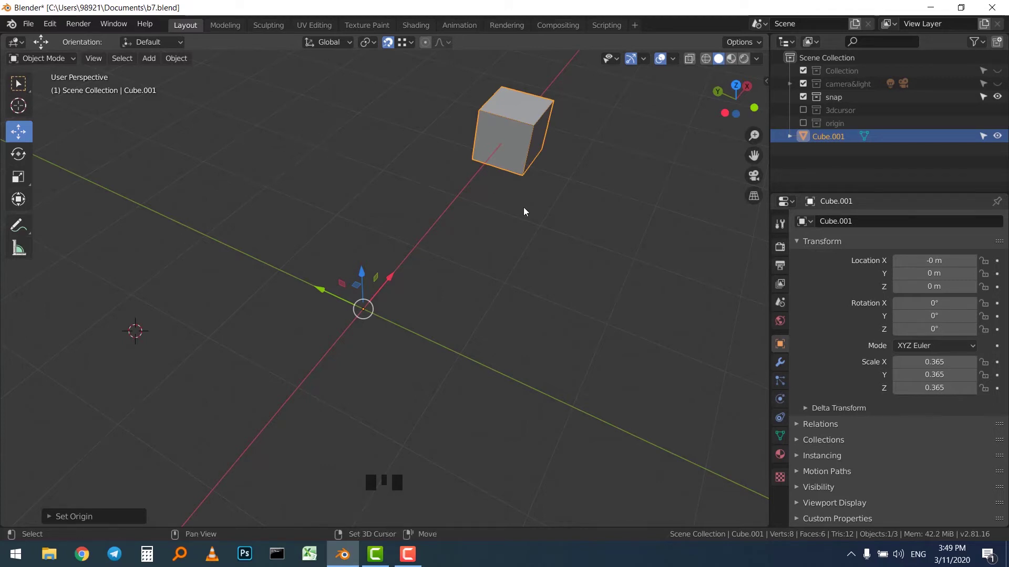
left_click_drag(599, 203, 647, 248)
right_click(635, 302)
right_click(369, 209)
right_click(262, 165)
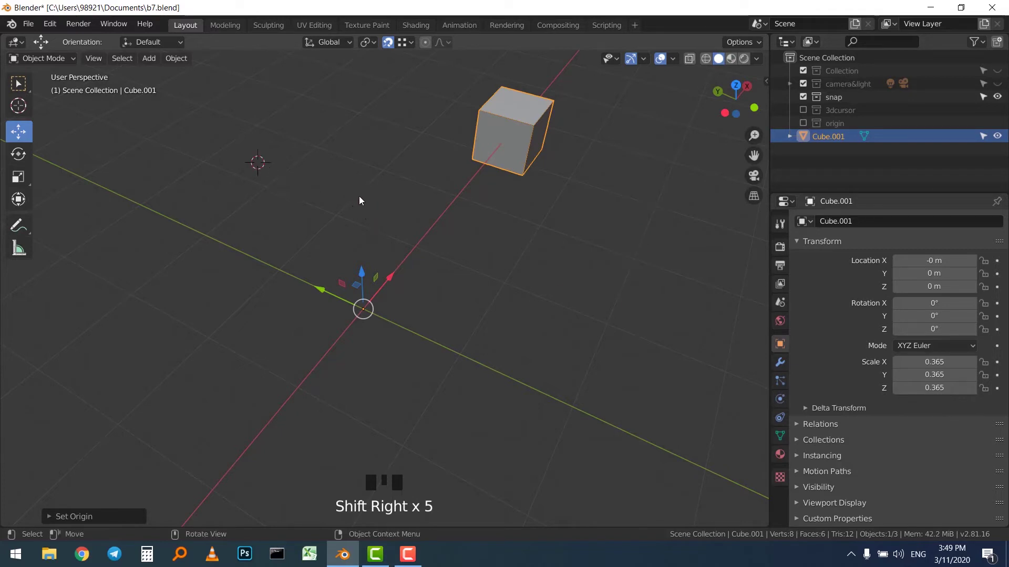
left_click(369, 198)
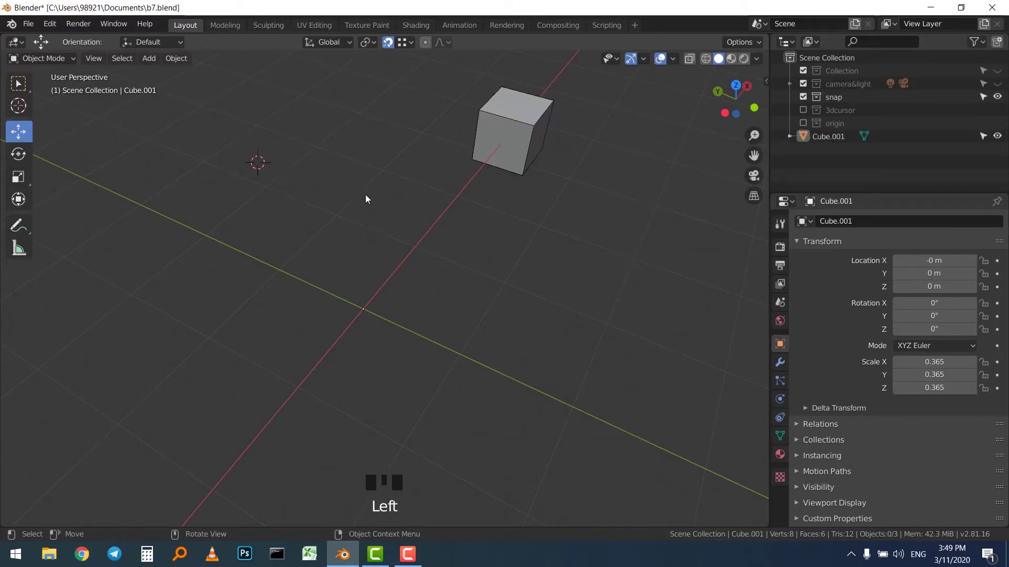
key("shift+s")
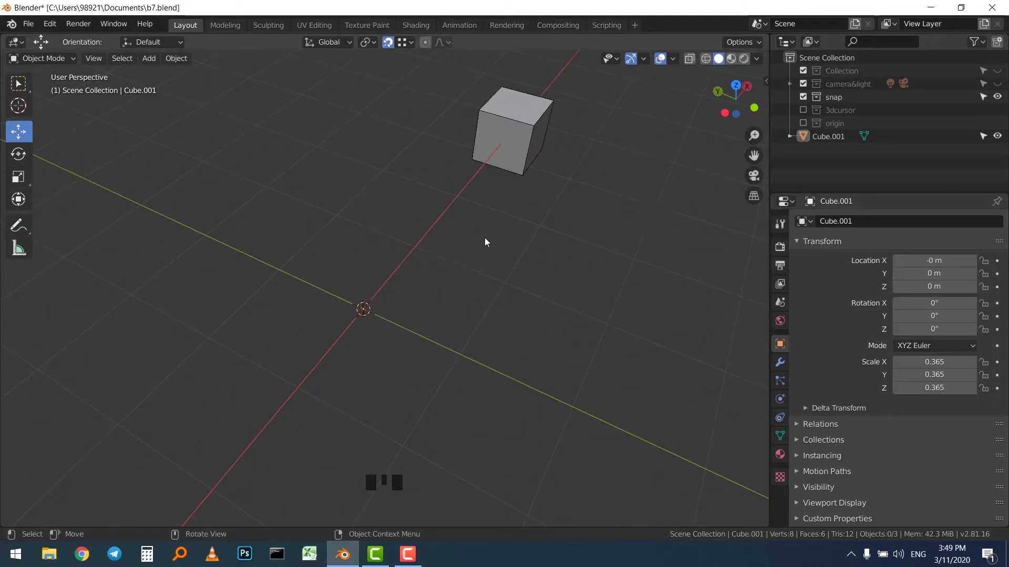
Set Cube.001's origin to its geometry (X 3.6623 m) and snap the 3D cursor to the cube.
scroll("up", 3)
scroll("down", 3)
left_click_drag(383, 277, 475, 231)
scroll("up", 3)
left_click(508, 208)
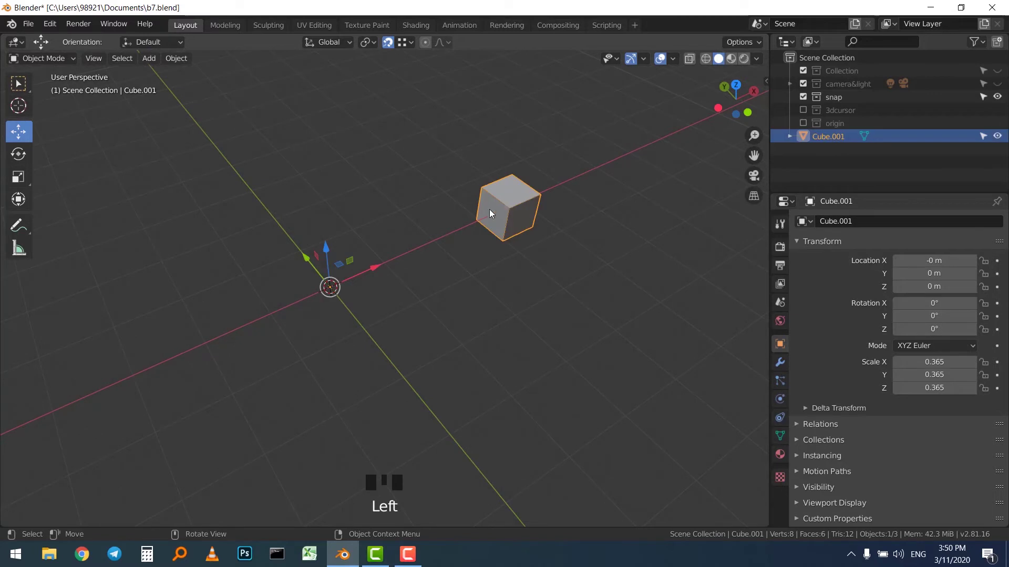
left_click_drag(176, 63, 307, 90)
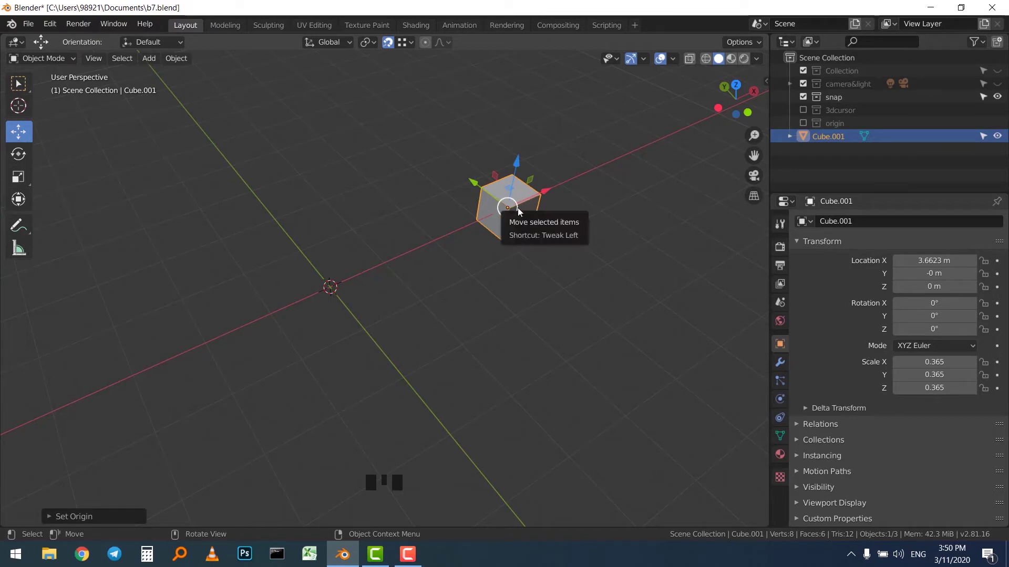
left_click(581, 161)
left_click(520, 200)
key("shift+s")
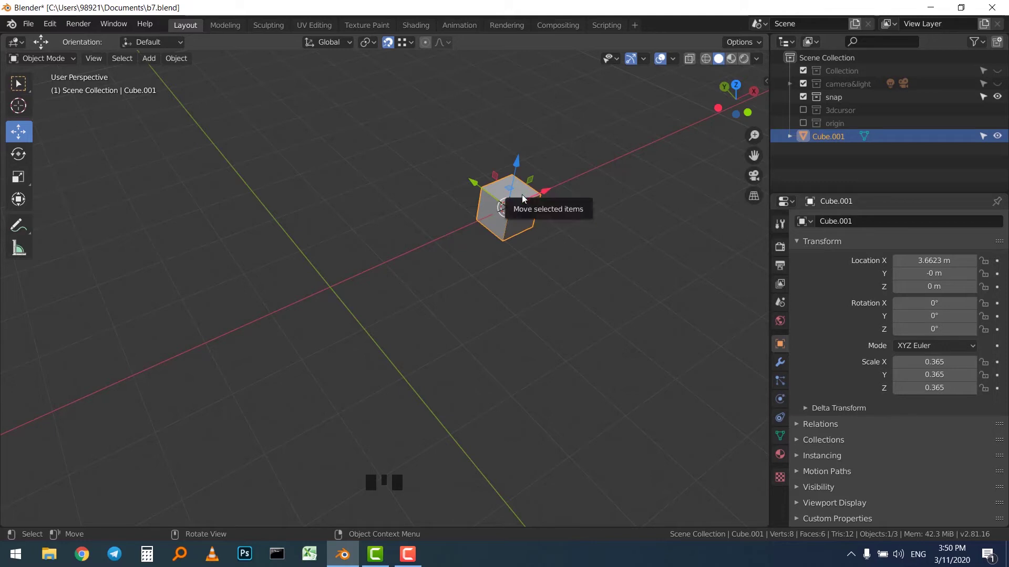
Undo the origin change so Cube.001's origin returns to 0, 0, 0 m, cursor left at the cube's centre.
key("ctrl+z")
key("ctrl+z")
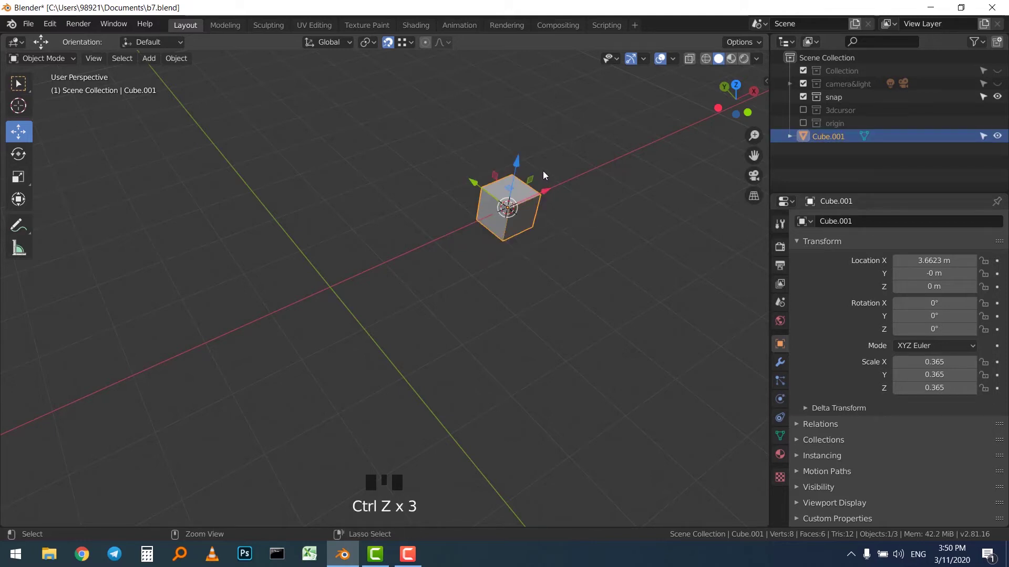
key("ctrl+z")
left_click(519, 135)
left_click(497, 192)
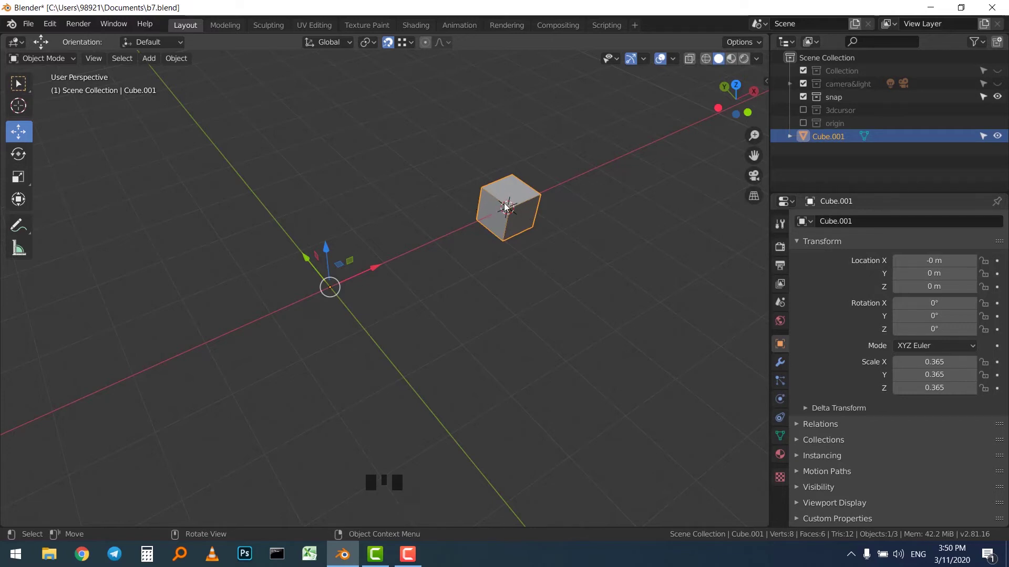
Move Cube.001's origin onto the 3D cursor at its centre, then return the cursor to world origin.
middle_click(494, 210)
scroll("up", 3)
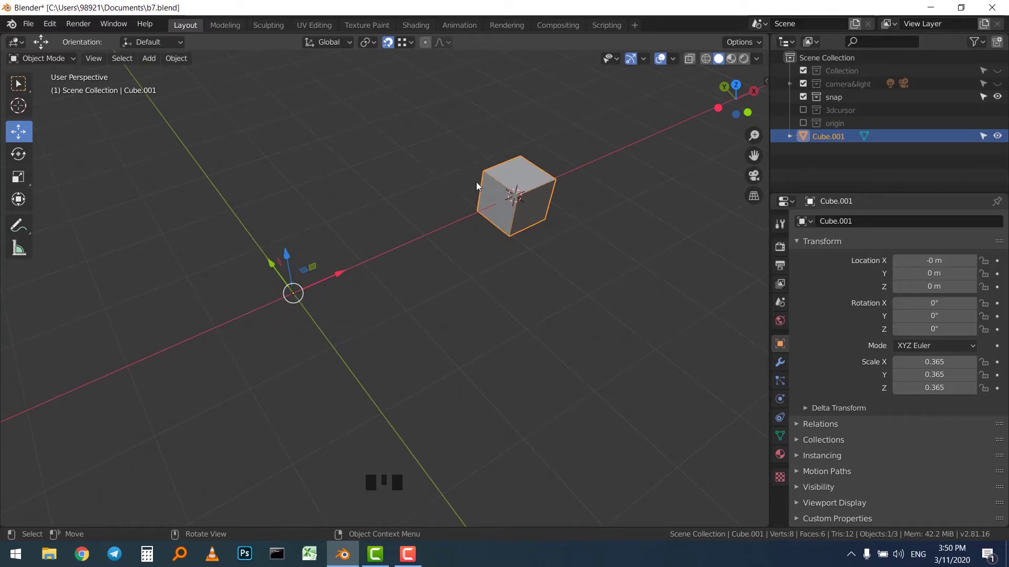
left_click(512, 177)
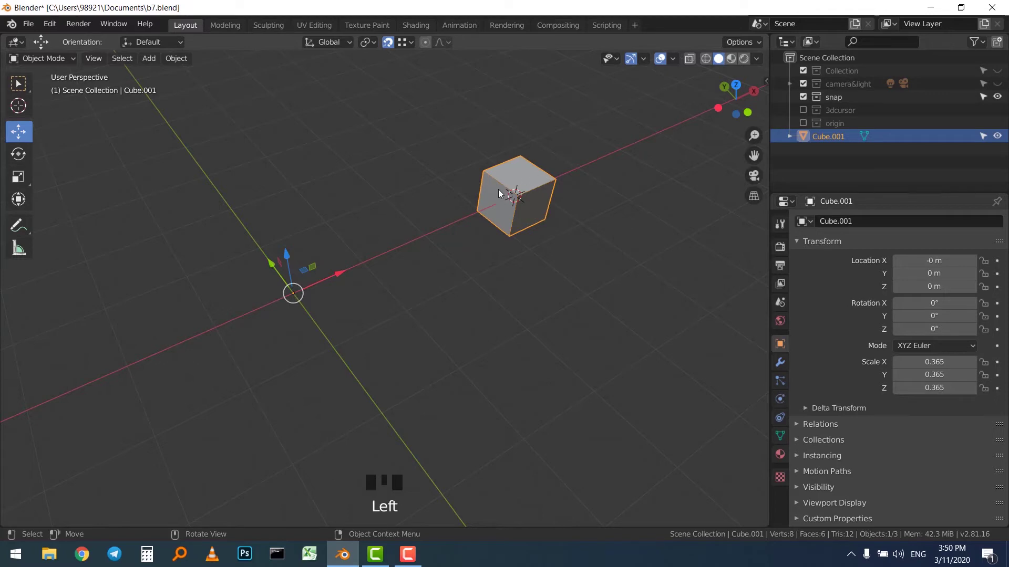
left_click_drag(185, 62, 375, 103)
left_click(486, 86)
left_click(516, 168)
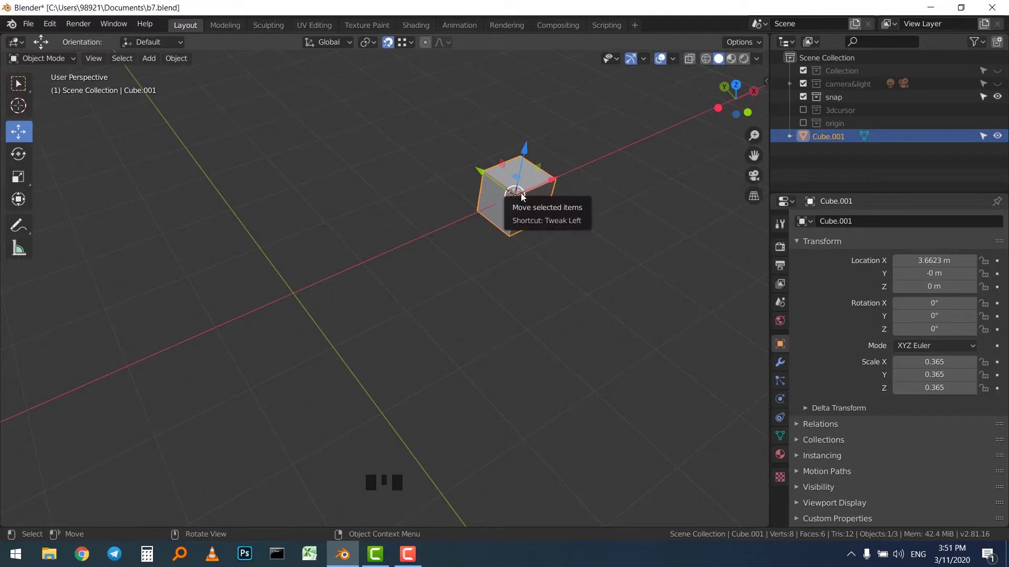
key("shift+s")
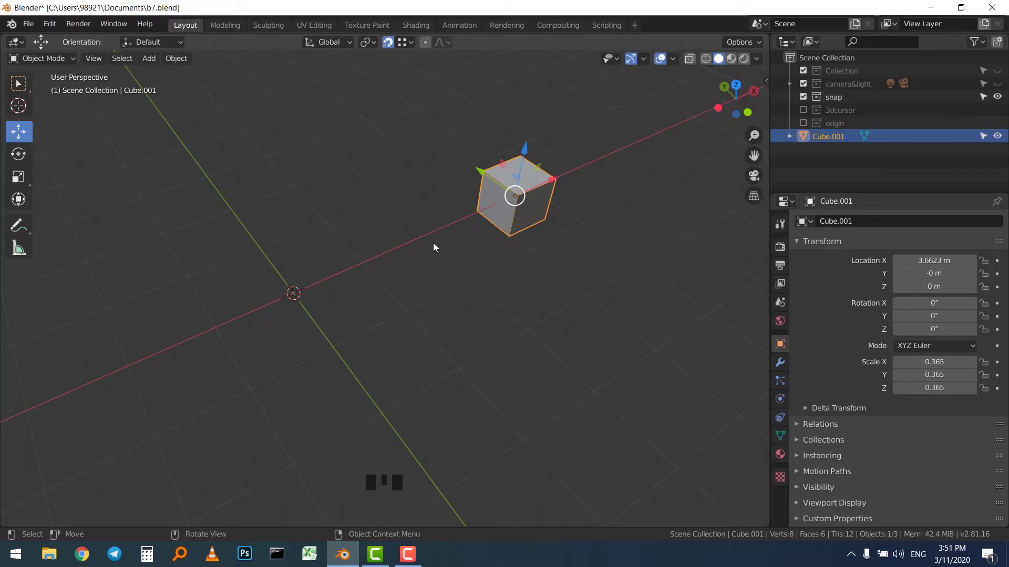
left_click(467, 277)
Snap the cube out along X via Shift+S and duplicate it, placing the copy diagonally above.
left_click_drag(546, 199, 496, 206)
scroll("down", 3)
key("shift+s")
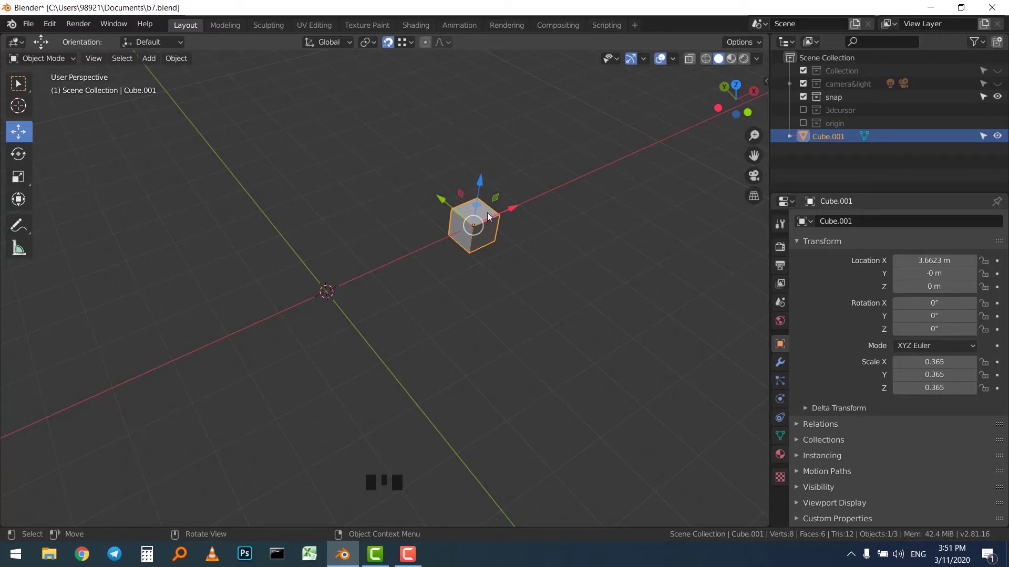
scroll("up", 3)
key("shift+s")
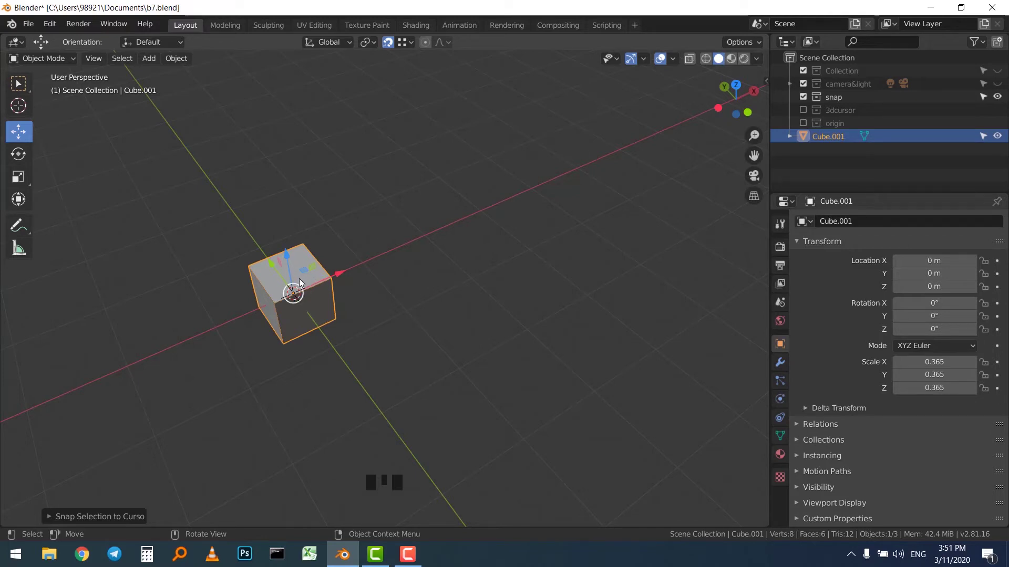
left_click_drag(330, 279, 469, 216)
scroll("down", 3)
left_click(473, 174)
left_click(483, 217)
Duplicate again to make Cube.005 highest at about 6.94, 1.28, 2.54 m, then pick through the cubes.
key("shift+d")
key("shift+d")
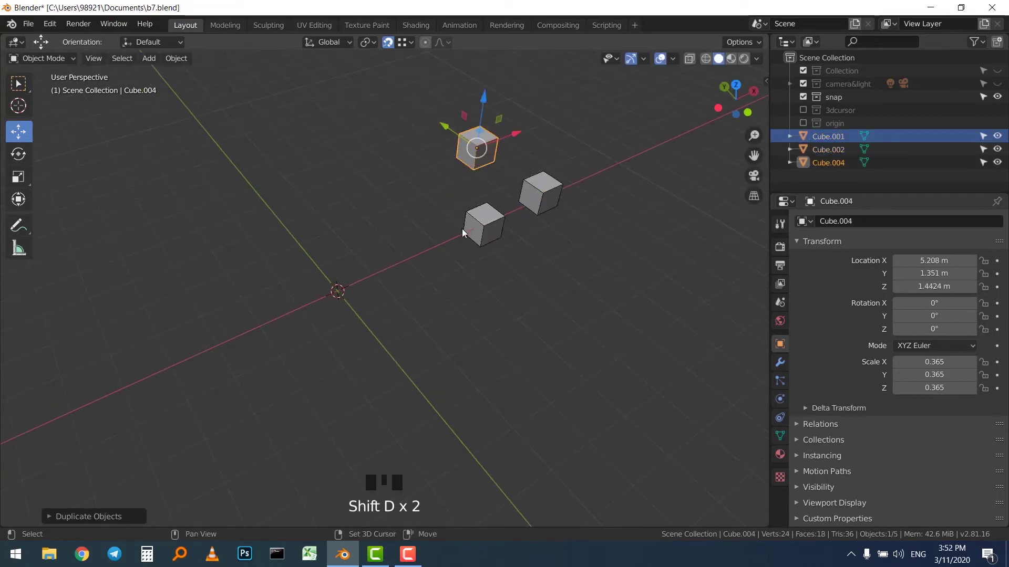
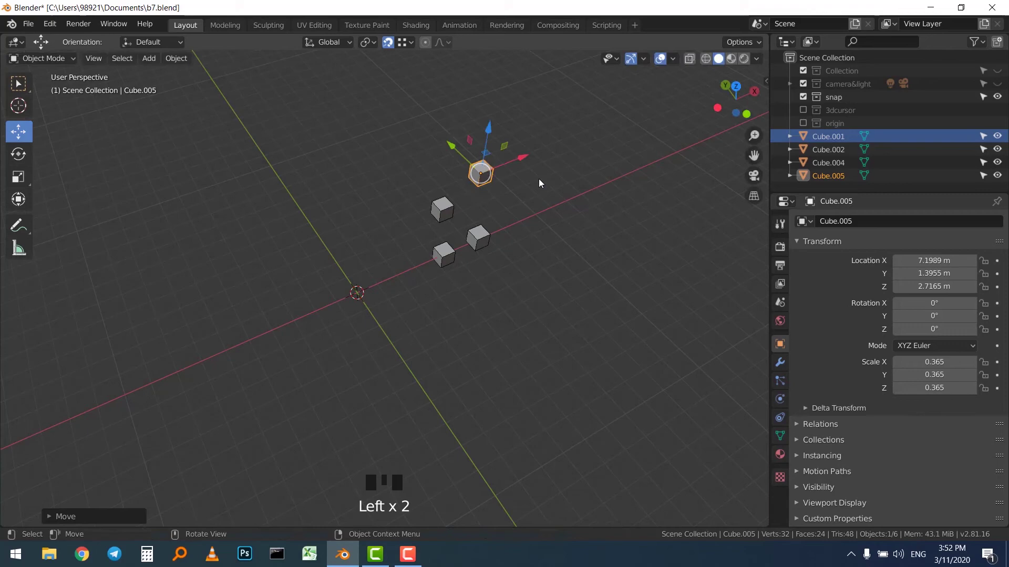
left_click(543, 185)
left_click(490, 178)
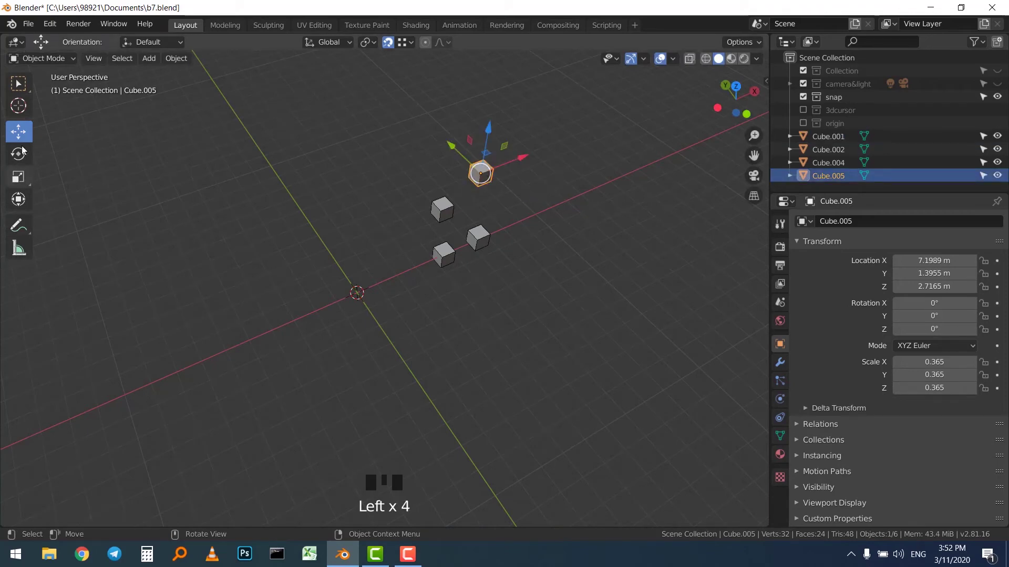
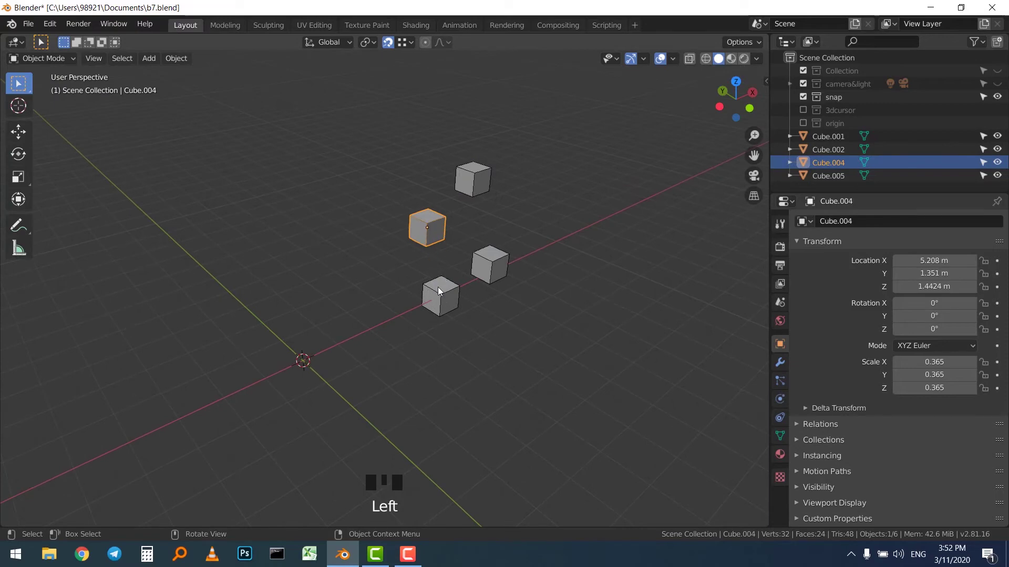
left_click(433, 232)
left_click(471, 187)
left_click(449, 227)
left_click(441, 308)
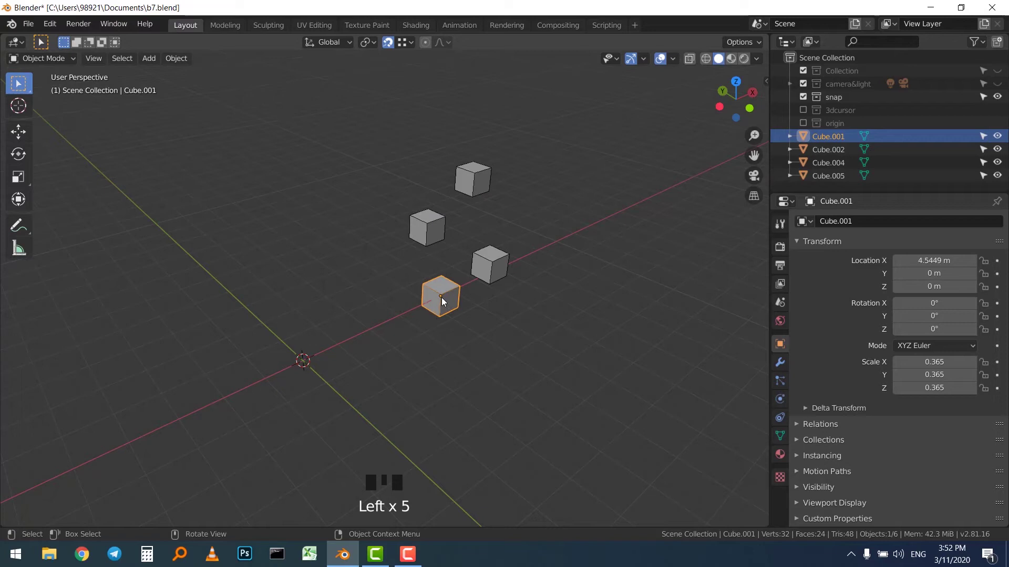
left_click_drag(535, 185, 518, 207)
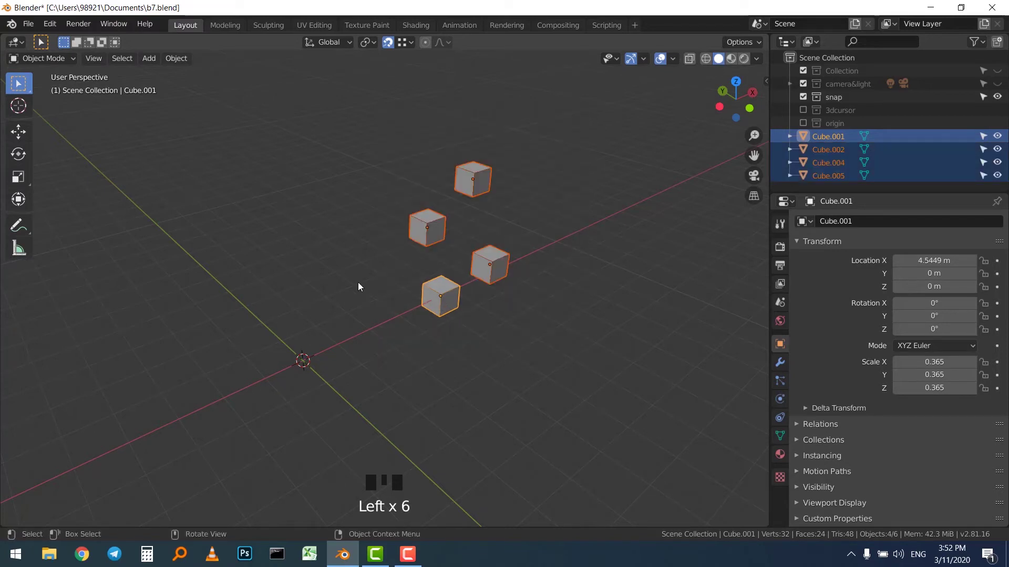
left_click(19, 133)
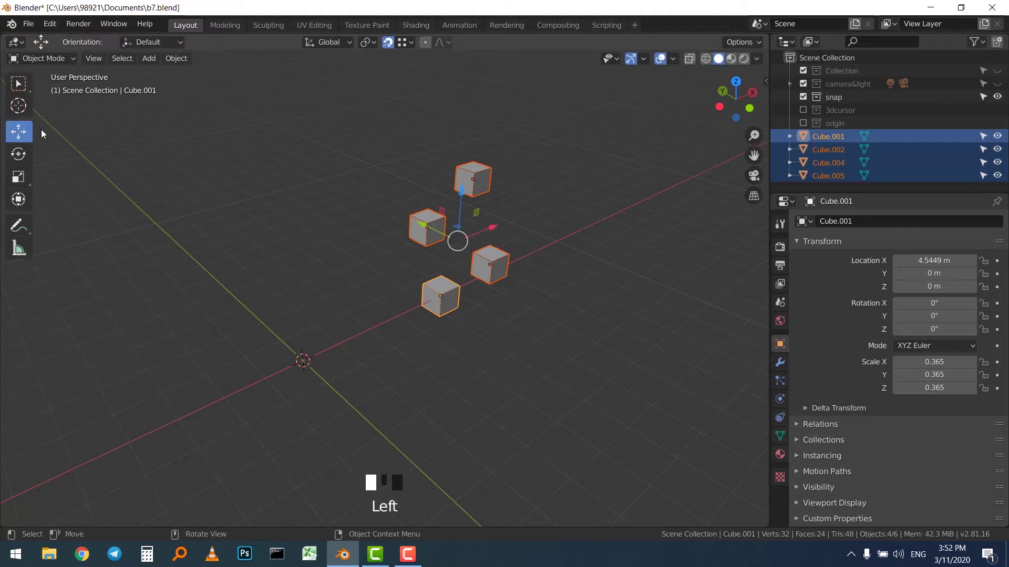
left_click_drag(377, 209, 553, 126)
left_click(553, 126)
left_click_drag(576, 103, 539, 162)
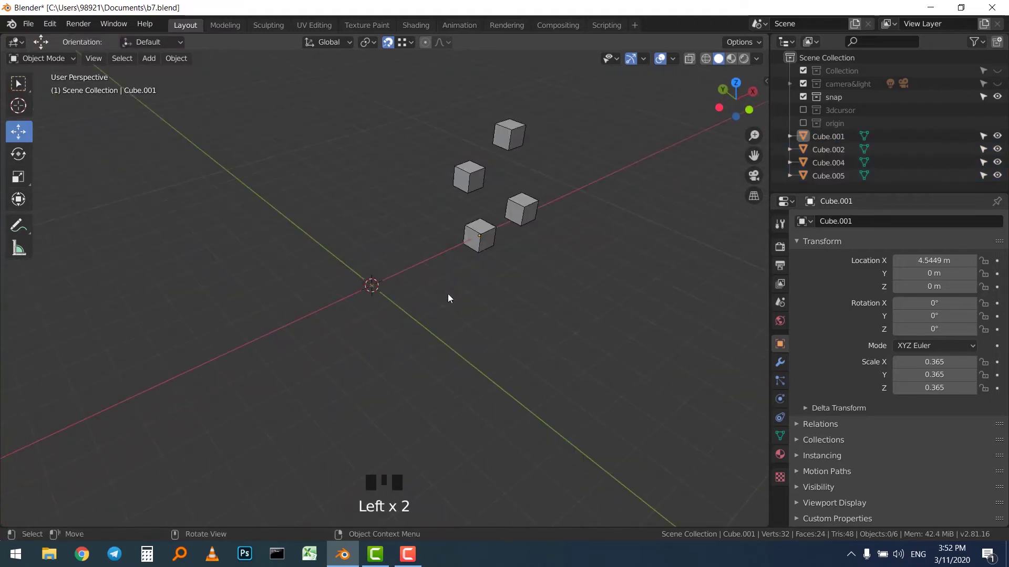
left_click_drag(489, 175, 503, 202)
left_click_drag(503, 205, 522, 212)
left_click_drag(522, 212, 494, 224)
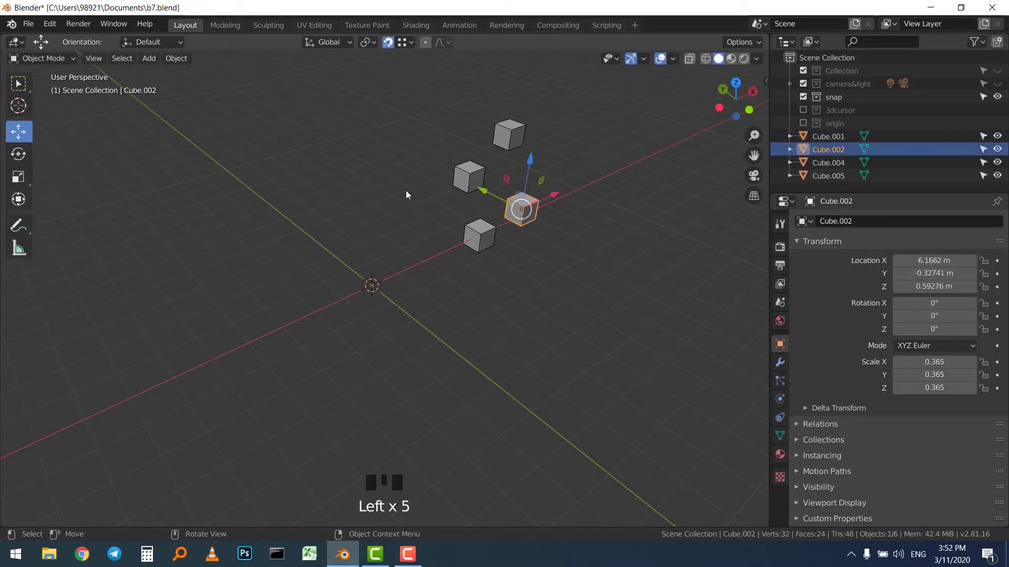
key("w")
left_click(524, 247)
left_click(438, 322)
key("shift+s")
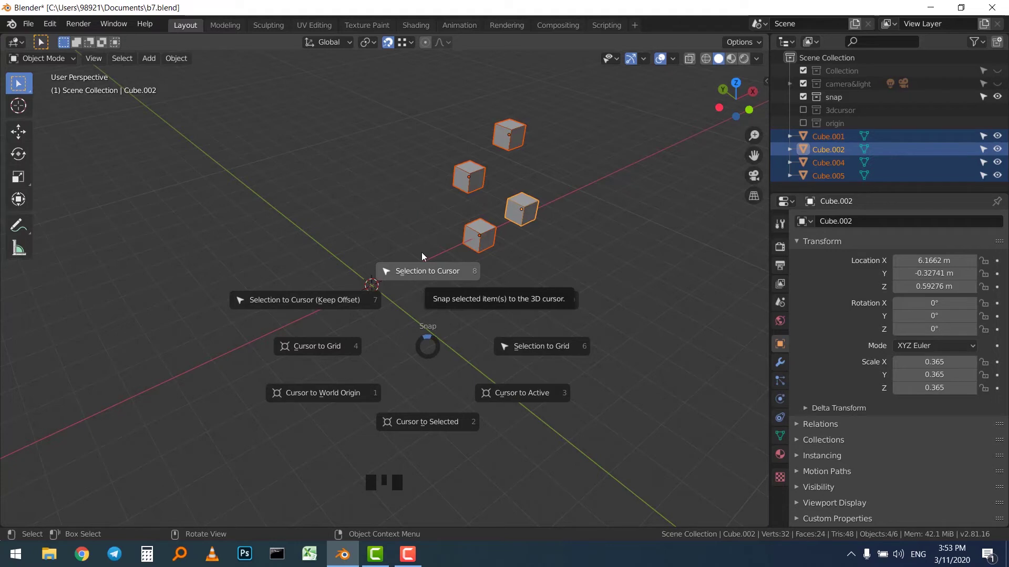
scroll("up", 3)
scroll("up", 3)
left_click(387, 278)
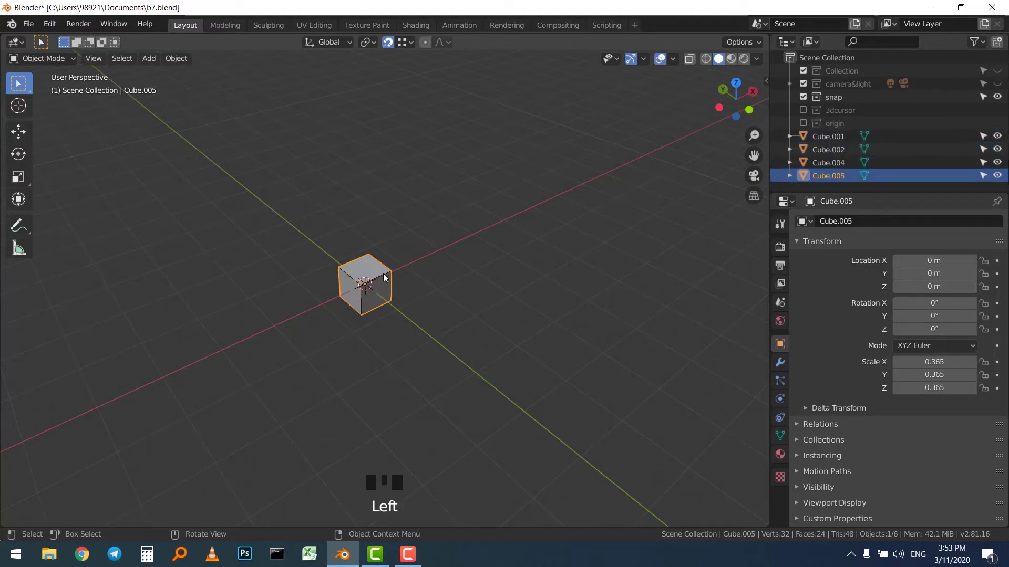
left_click(537, 281)
key("ctrl+z")
key("ctrl+z")
scroll("down", 3)
left_click(566, 250)
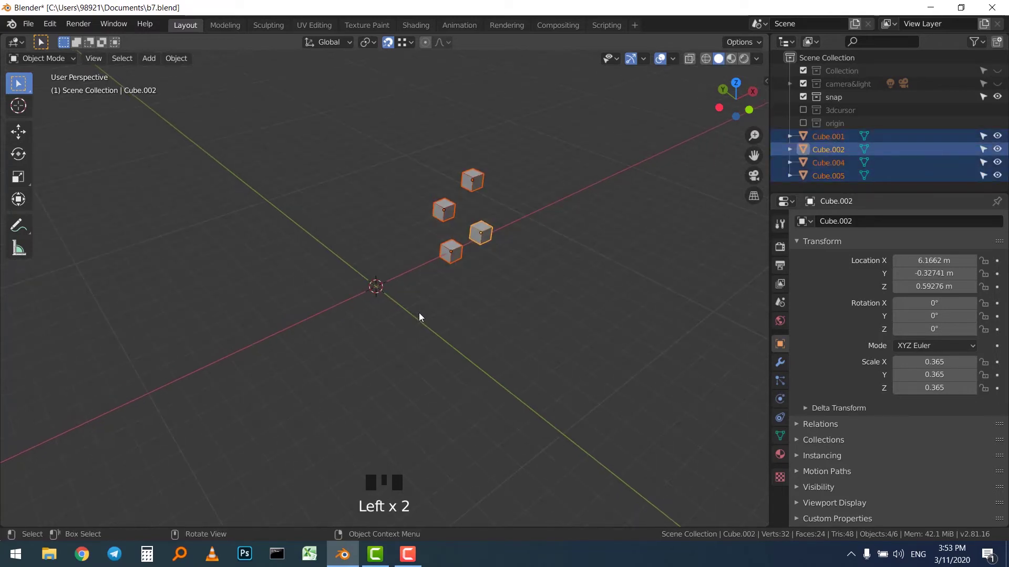
Snap the 3D cursor to the selected cubes, try Selection to Grid, and undo it.
key("shift+s")
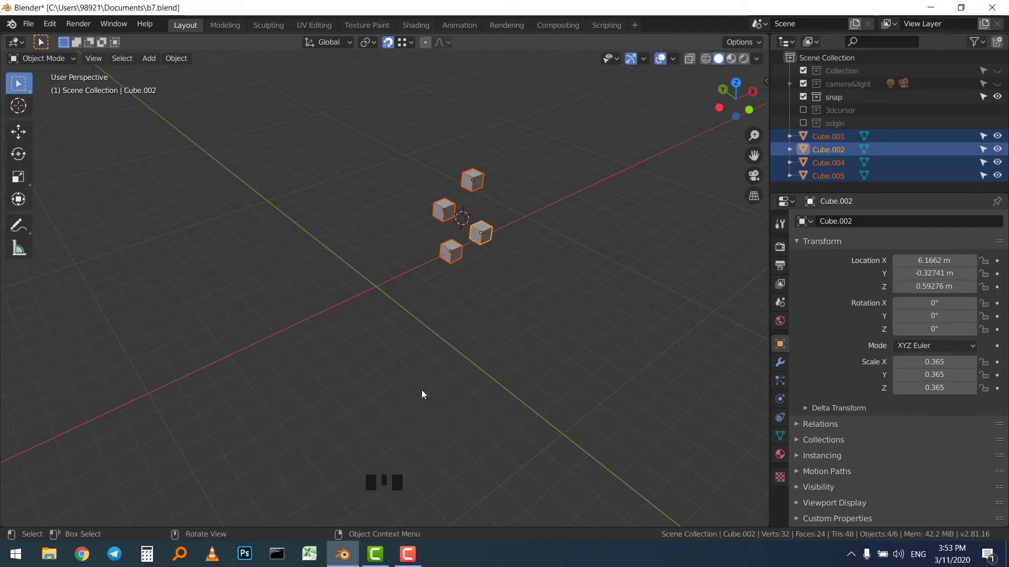
scroll("up", 3)
left_click_drag(499, 229, 459, 156)
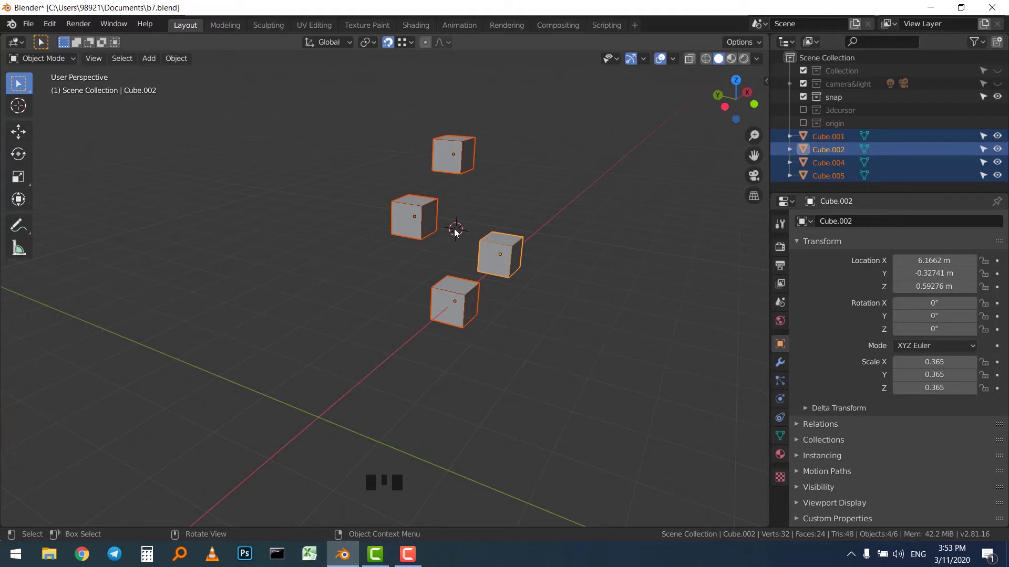
key("shift+s")
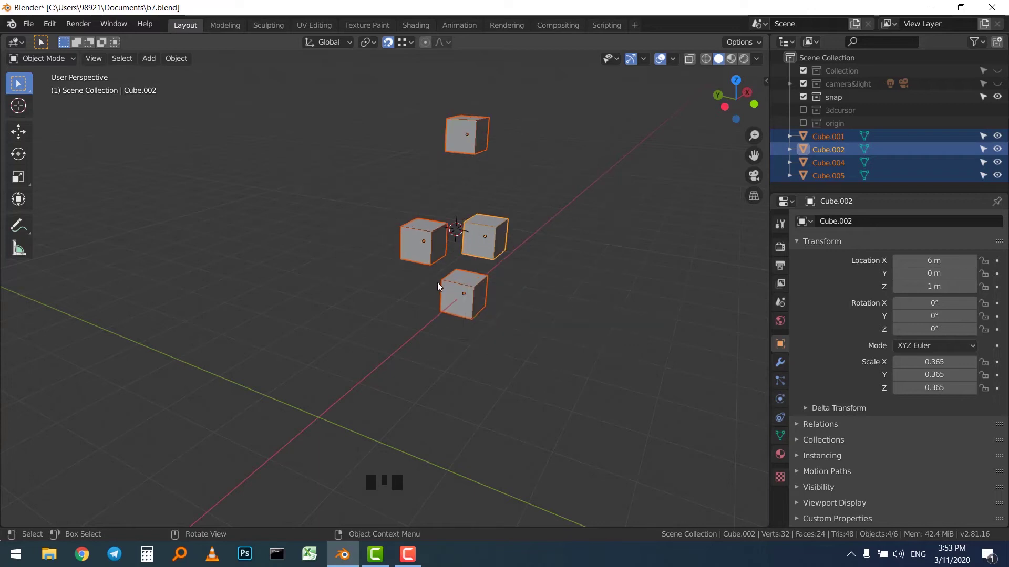
key("ctrl+z")
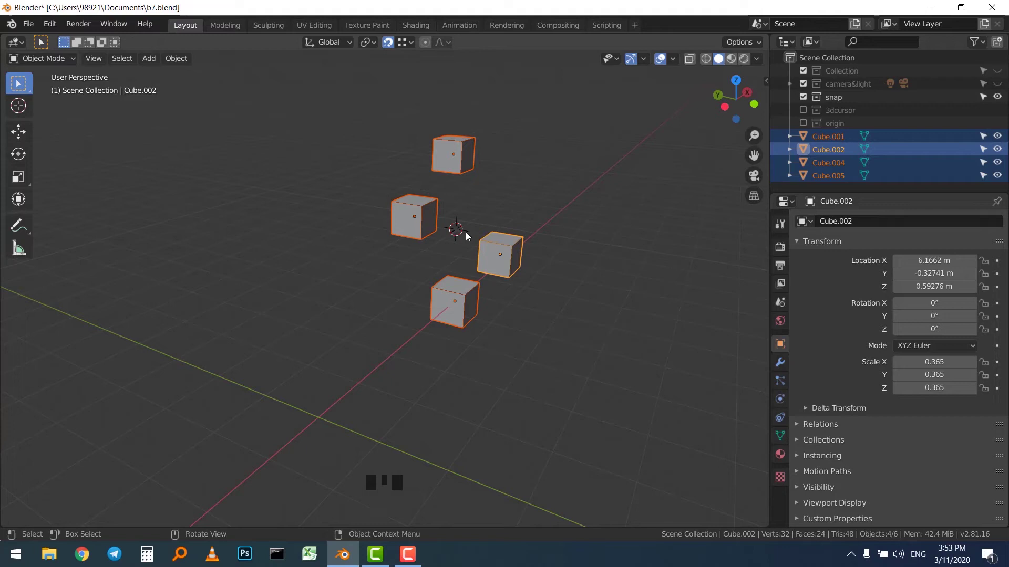
Return the 3D cursor to world origin, box-select all four cubes and bring up the Shift+S snap menu.
key("shift+s")
left_click_drag(398, 184, 389, 160)
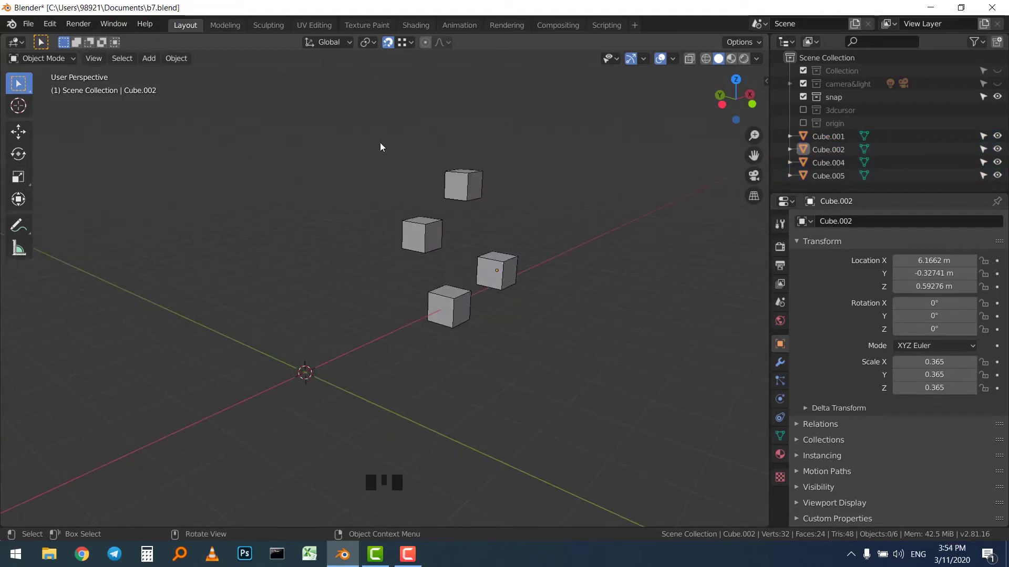
left_click_drag(409, 189, 416, 199)
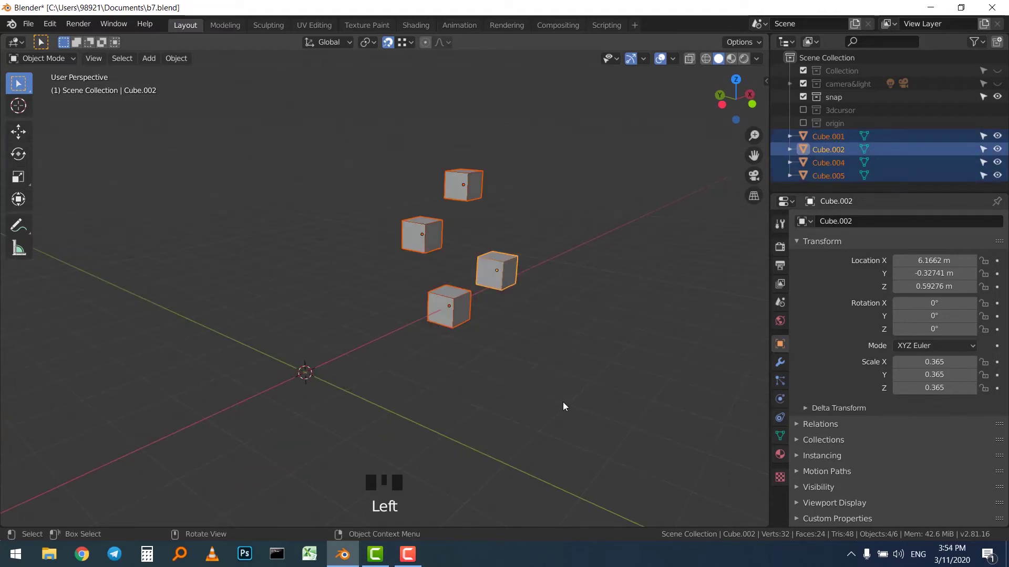
key("shift+s")
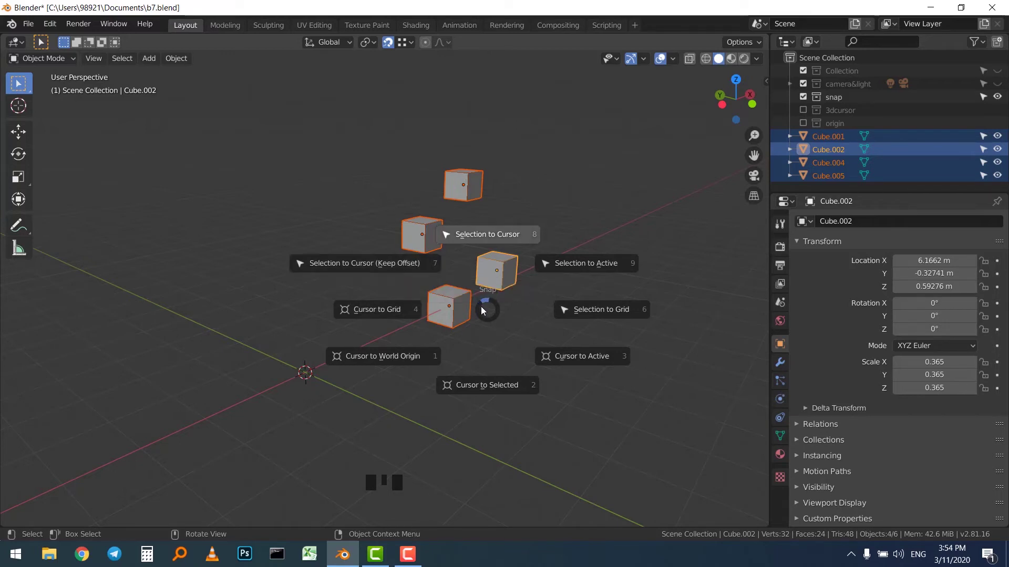
Snap the four cubes to the cursor with Keep Offset, then move the group back out along X.
left_click(22, 148)
left_click(24, 143)
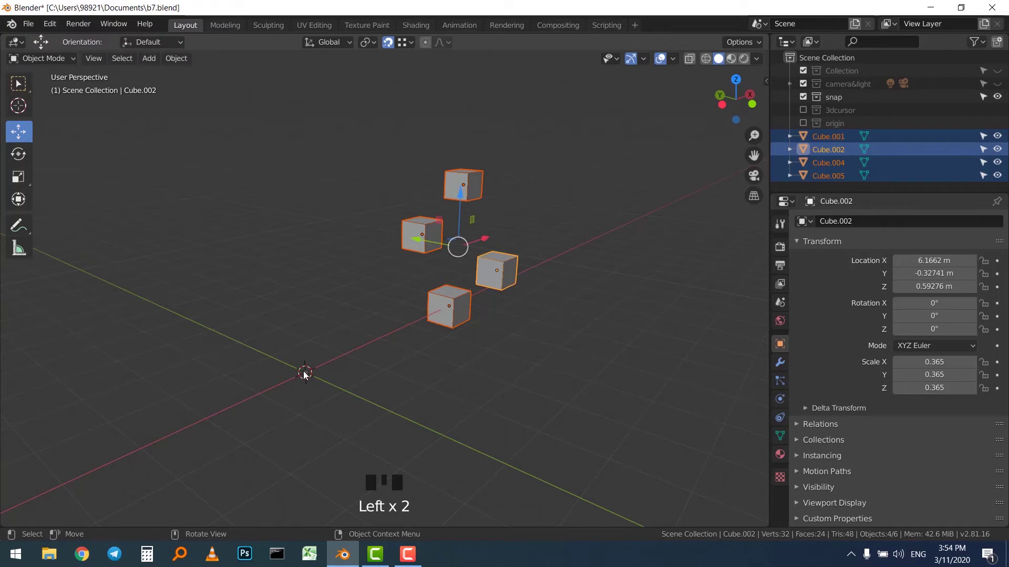
key("shift+s")
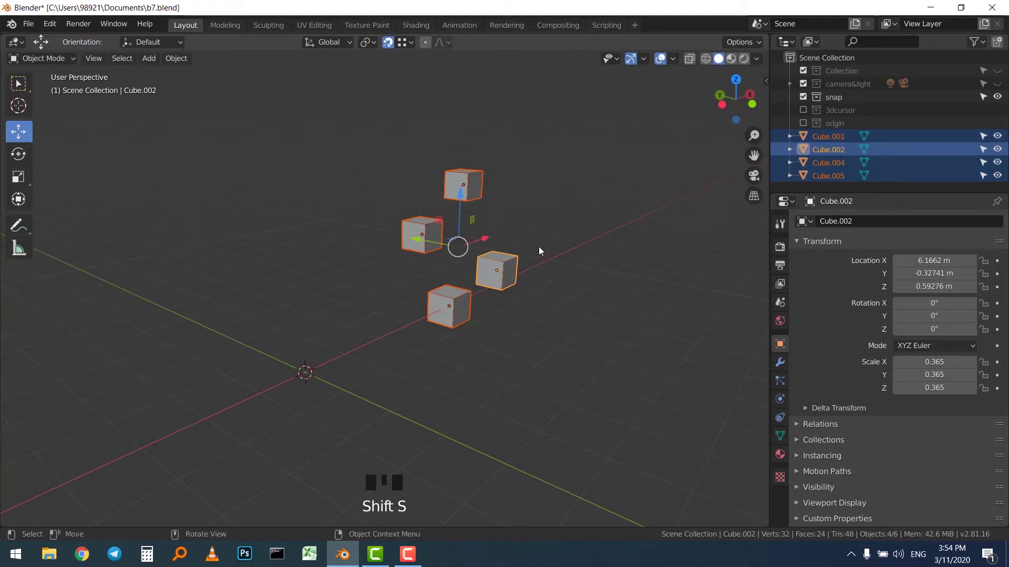
key("shift+s")
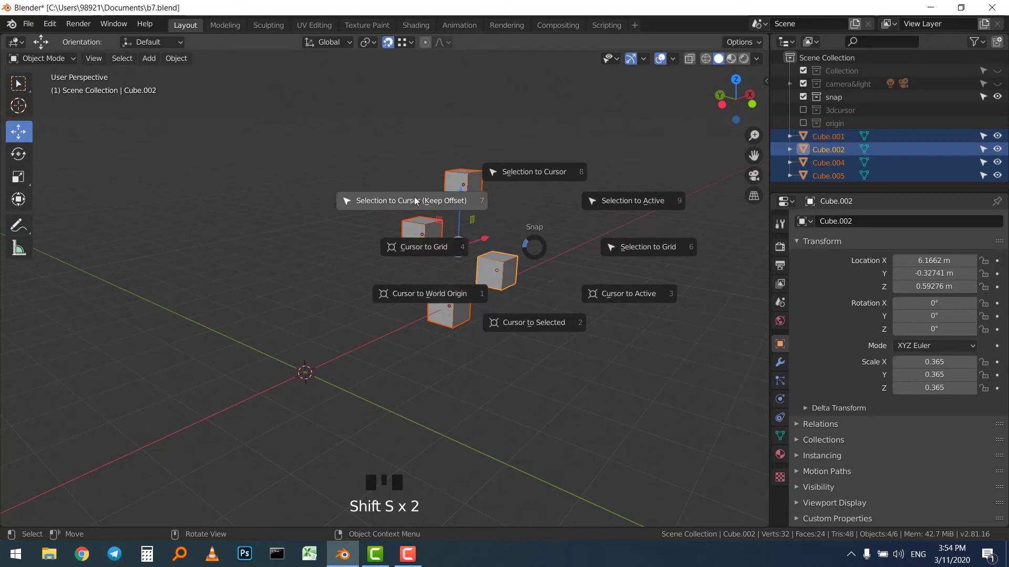
left_click_drag(426, 240, 429, 290)
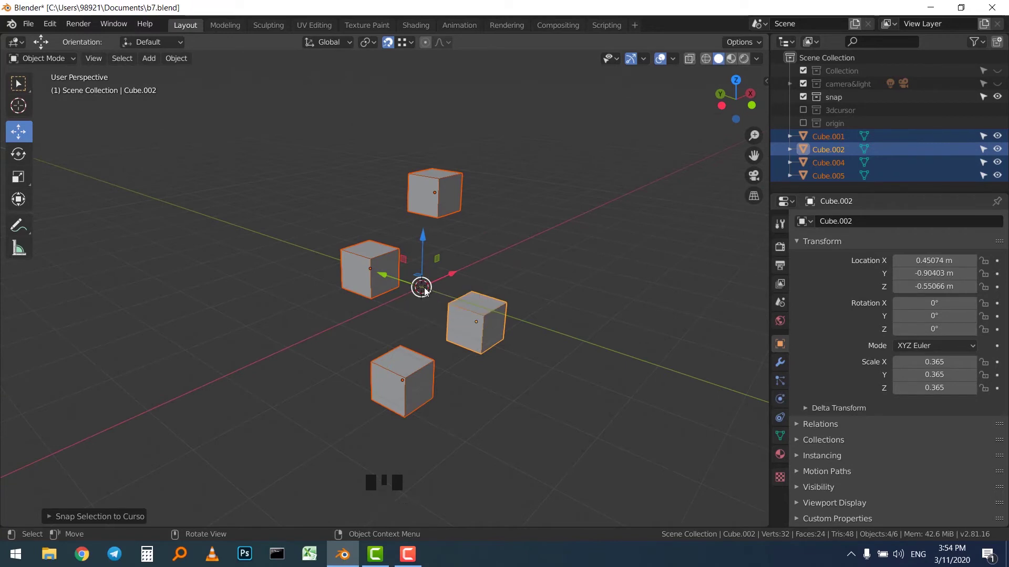
scroll("down", 3)
left_click_drag(428, 233, 411, 243)
scroll("up", 3)
Dismiss the snap menu, orbit in close and select Cube.004 at 6.08, 0.77, 1.32 m.
key("shift+s")
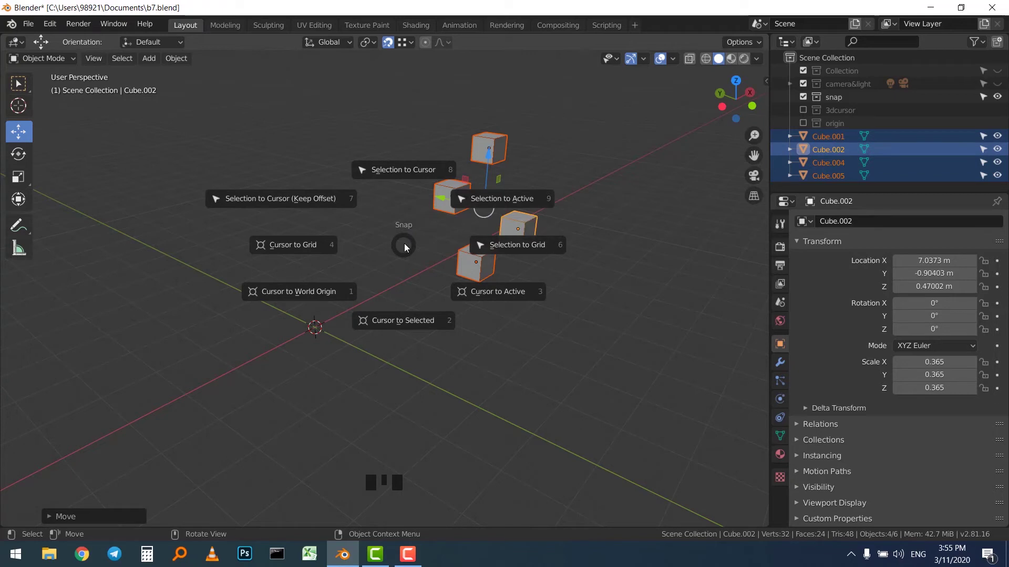
left_click(408, 248)
left_click(466, 182)
left_click(502, 111)
left_click_drag(528, 136, 448, 237)
scroll("up", 3)
left_click_drag(440, 239, 403, 224)
left_click(403, 224)
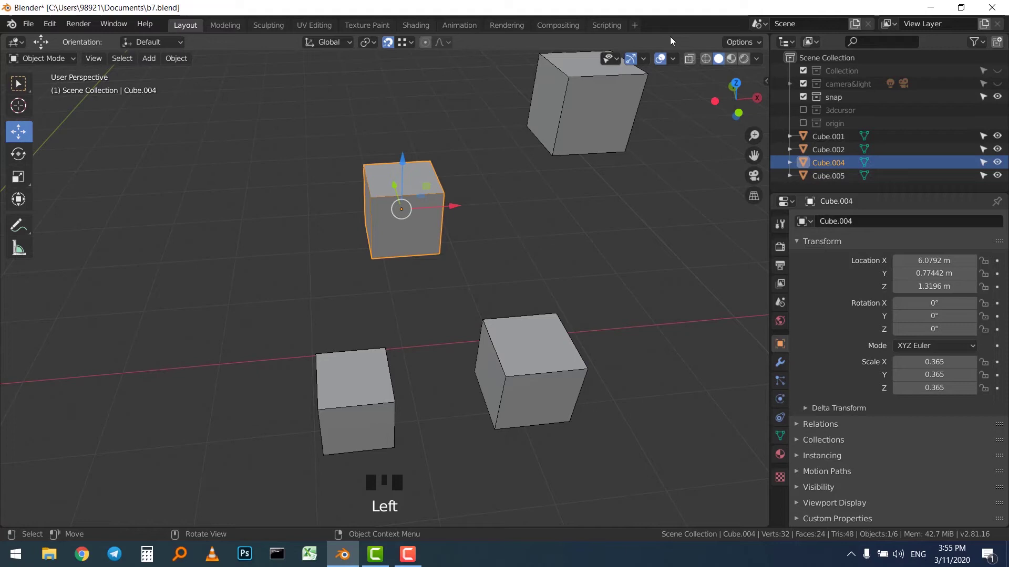
Enable Affect Only Origins and drag Cube.004's origin to its top corner, location 5.71, 0.41, 1.68 m.
left_click_drag(753, 43, 805, 101)
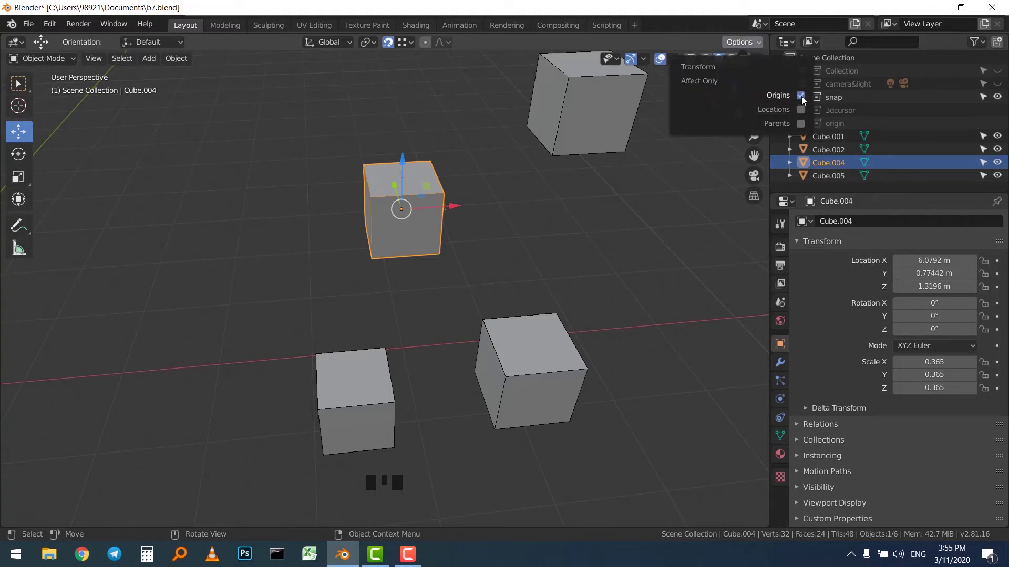
left_click(512, 265)
left_click(436, 227)
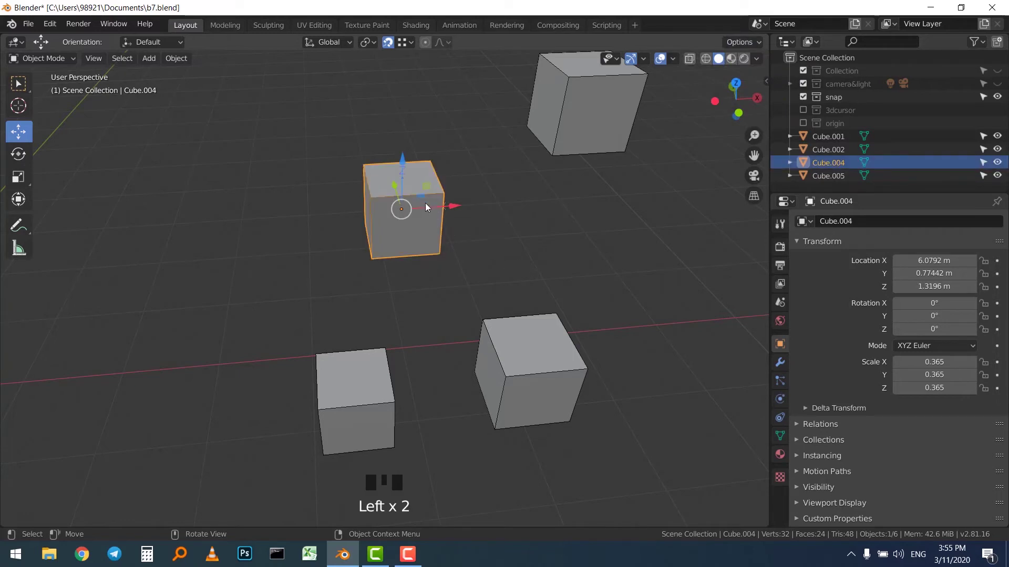
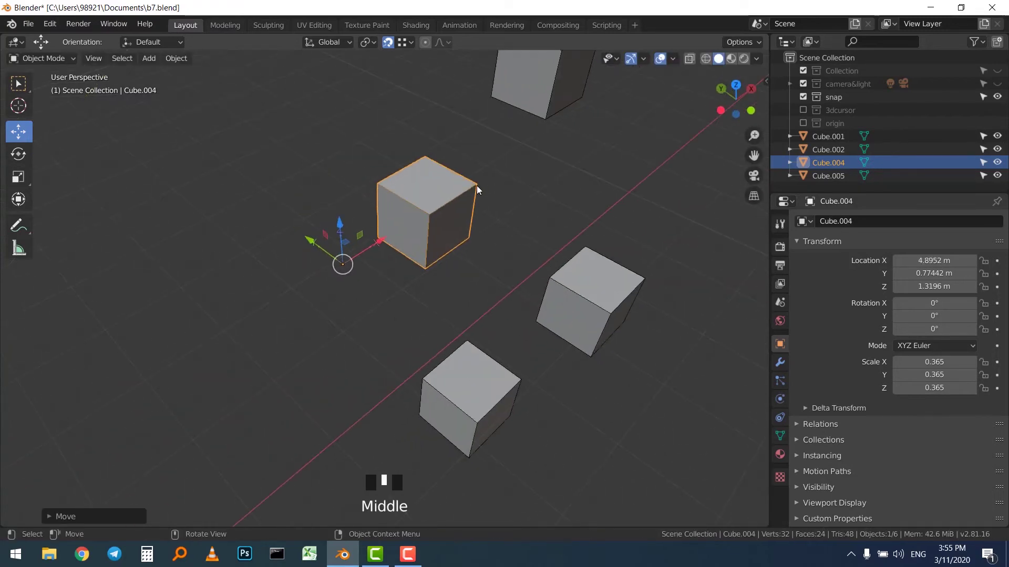
scroll("up", 3)
left_click_drag(481, 191, 236, 338)
left_click_drag(236, 339, 491, 198)
scroll("down", 3)
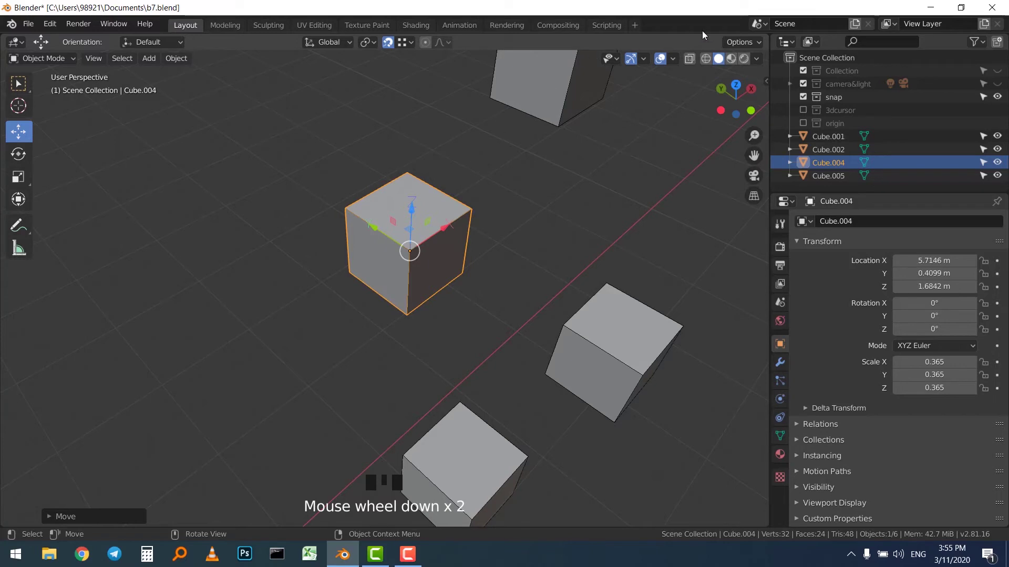
Uncheck Affect Only Origins in Options and orbit around Cube.004 to inspect it.
left_click_drag(744, 44, 802, 101)
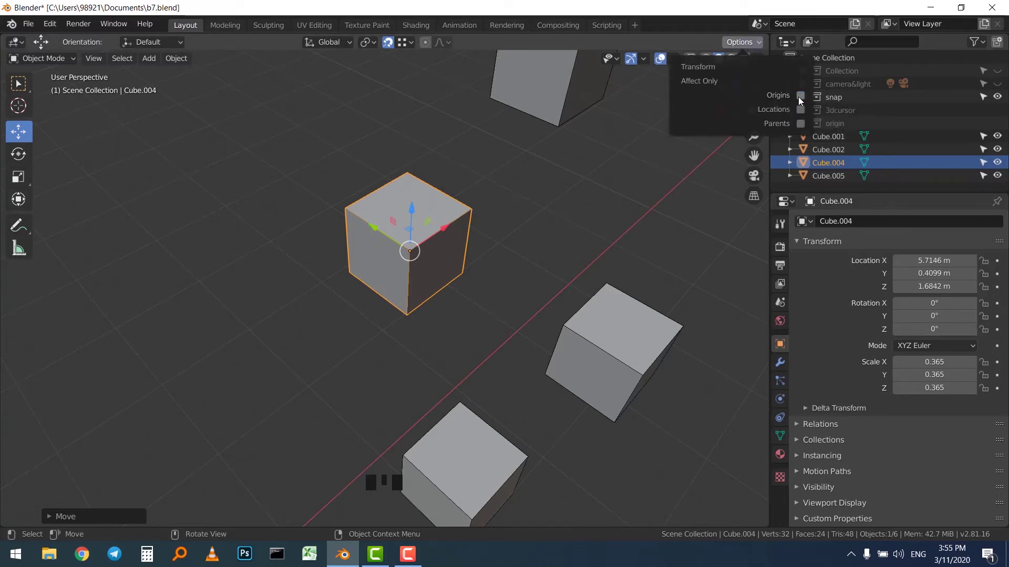
scroll("down", 3)
left_click_drag(431, 196, 358, 246)
scroll("up", 3)
left_click_drag(373, 246, 375, 235)
scroll("up", 3)
middle_click(399, 230)
scroll("up", 3)
left_click_drag(389, 224, 617, 43)
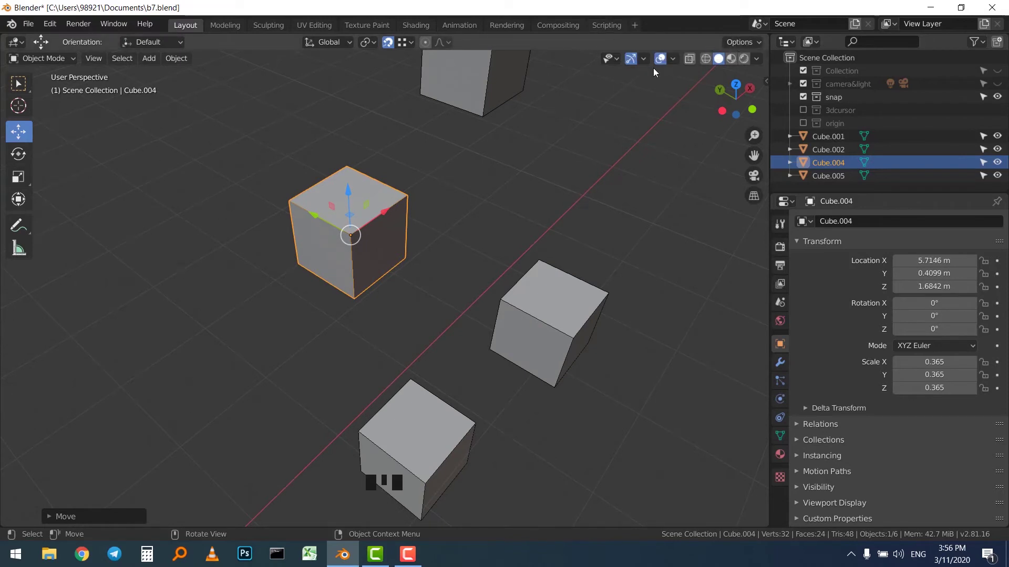
key("q")
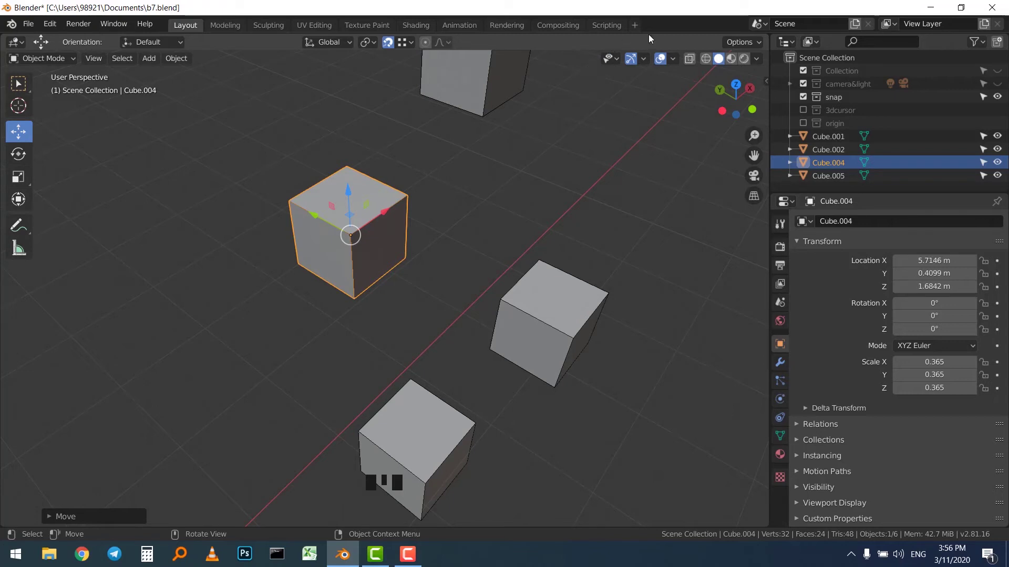
Deselect Cube.004 and pull the view back to show all four cubes.
left_click_drag(738, 44, 805, 100)
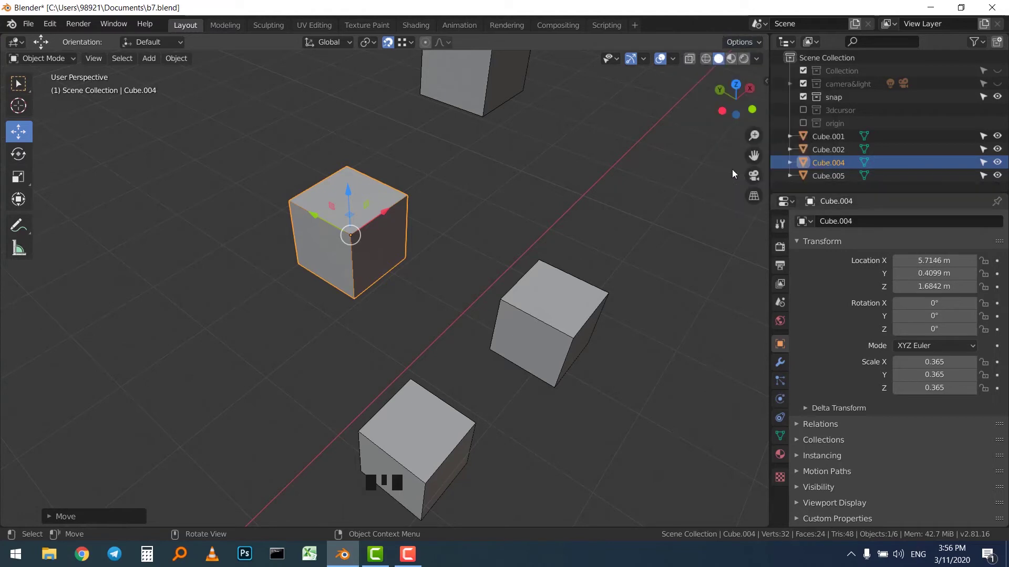
left_click(434, 151)
left_click(363, 192)
left_click_drag(435, 161, 349, 163)
scroll("down", 3)
left_click_drag(367, 161, 374, 164)
left_click(374, 164)
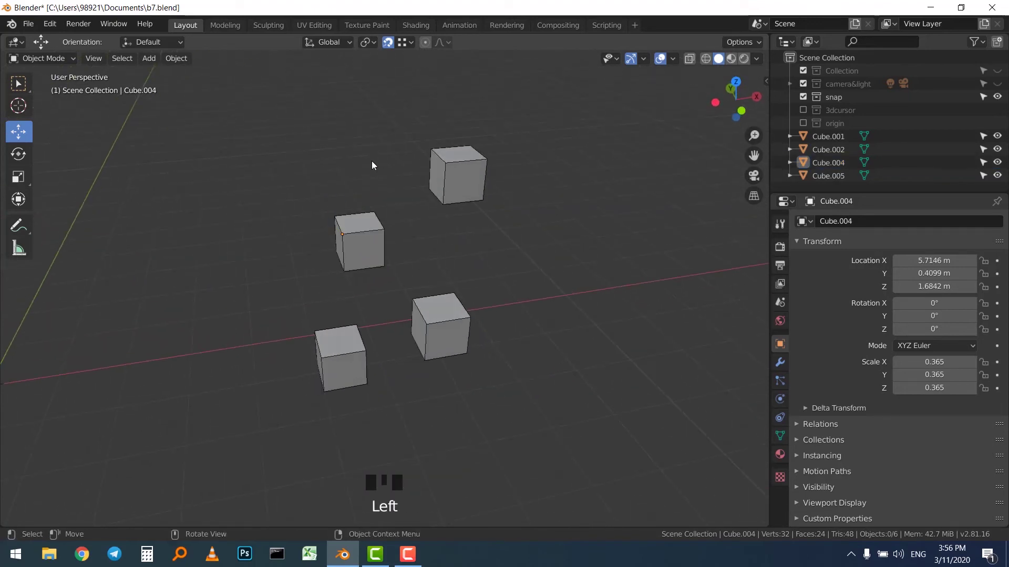
Toggle Affect Only Origins from the Quick Favorites list so transforms move origins alone.
key("q")
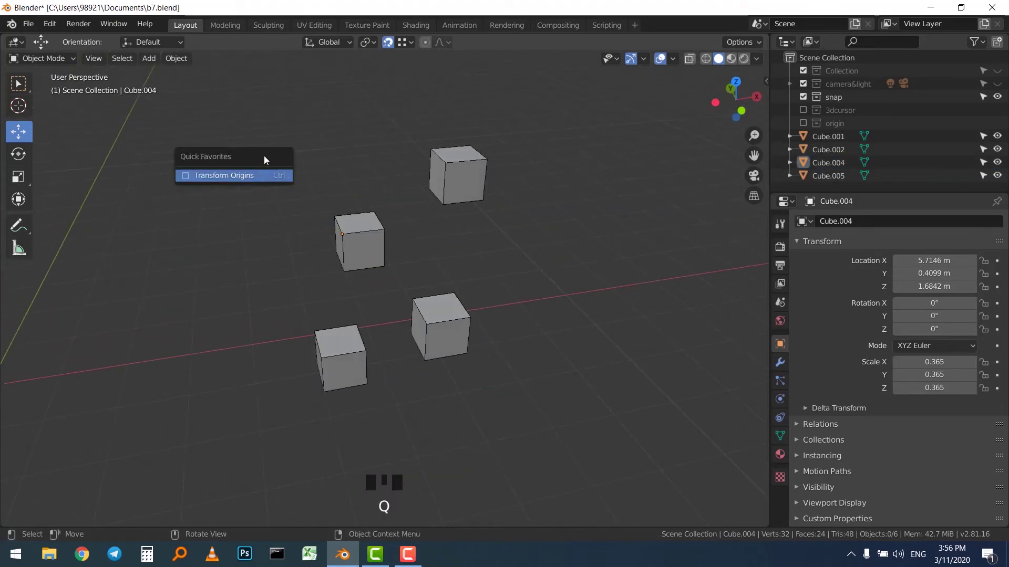
left_click_drag(545, 110, 566, 159)
key("q")
left_click_drag(354, 107, 353, 110)
key("q")
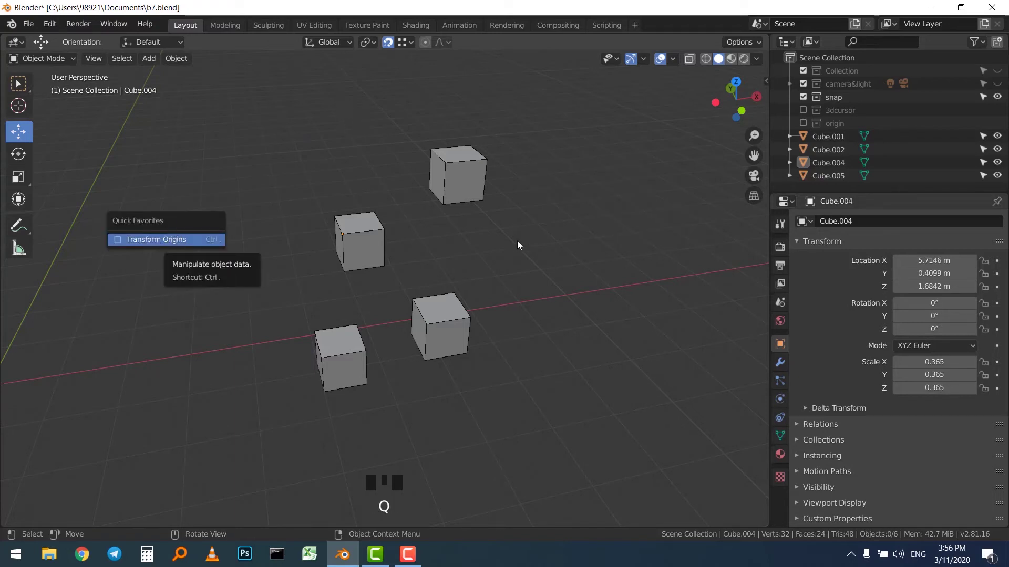
left_click(570, 250)
key("q")
key("q")
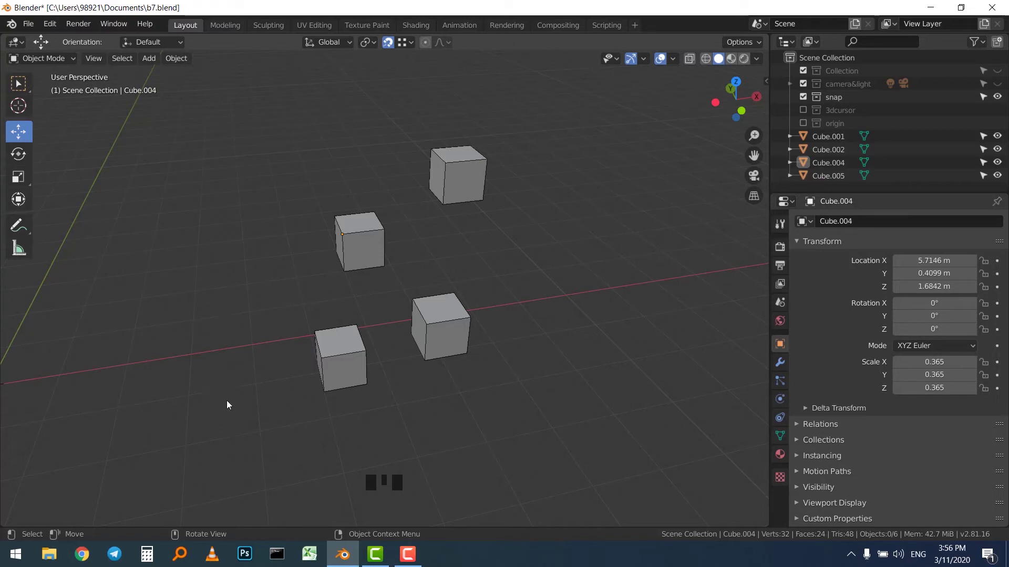
key("q")
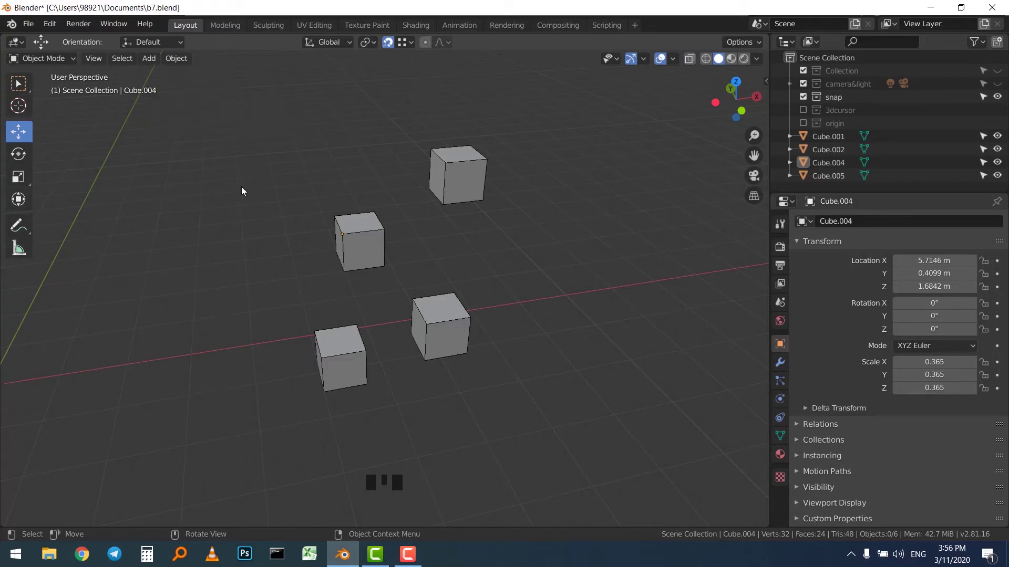
Re-enable origins-only transform via Quick Favorites and begin moving Cube.004's origin.
key("q")
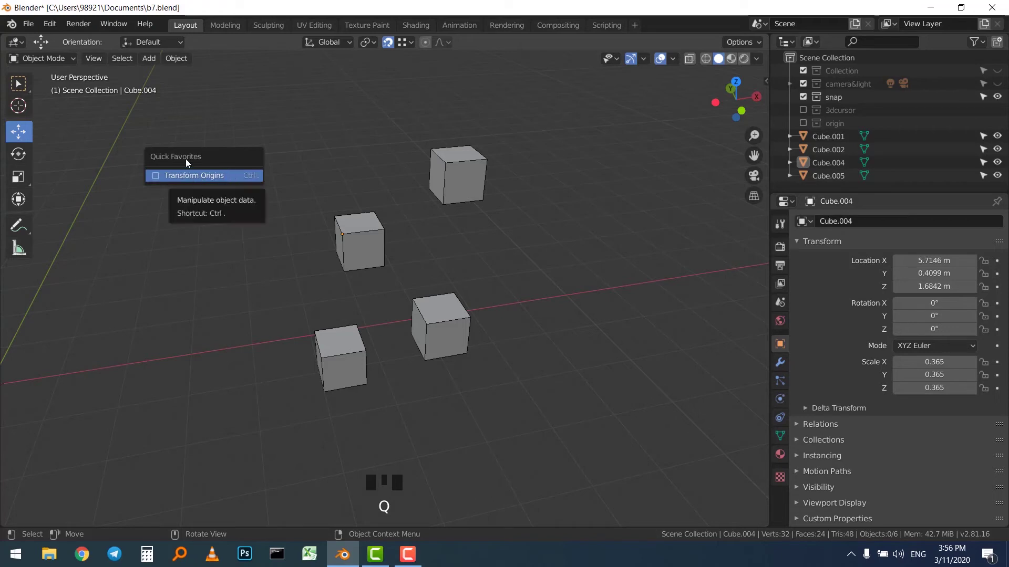
left_click(517, 95)
left_click(738, 43)
key("q")
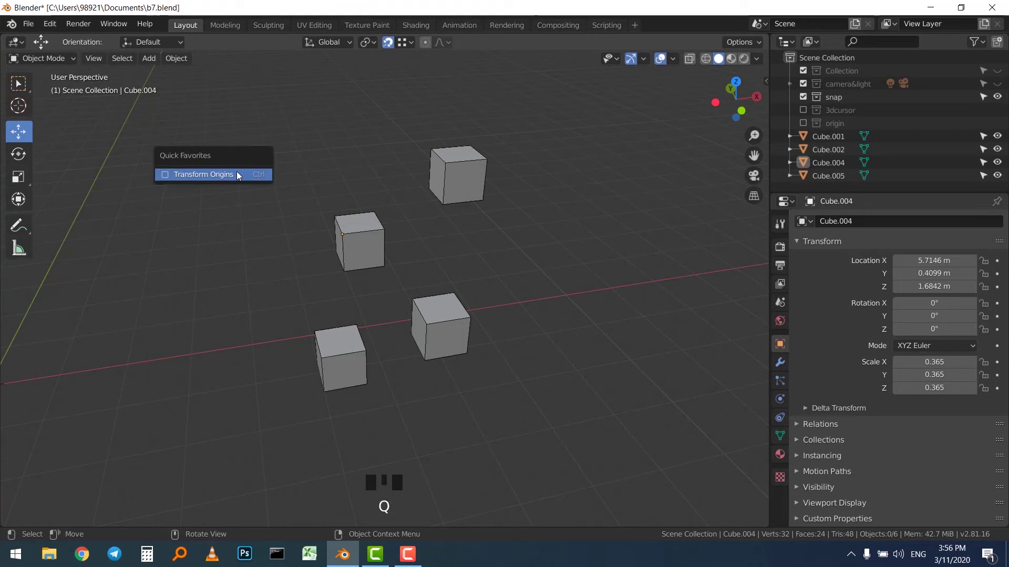
left_click(258, 238)
left_click(255, 188)
key("q")
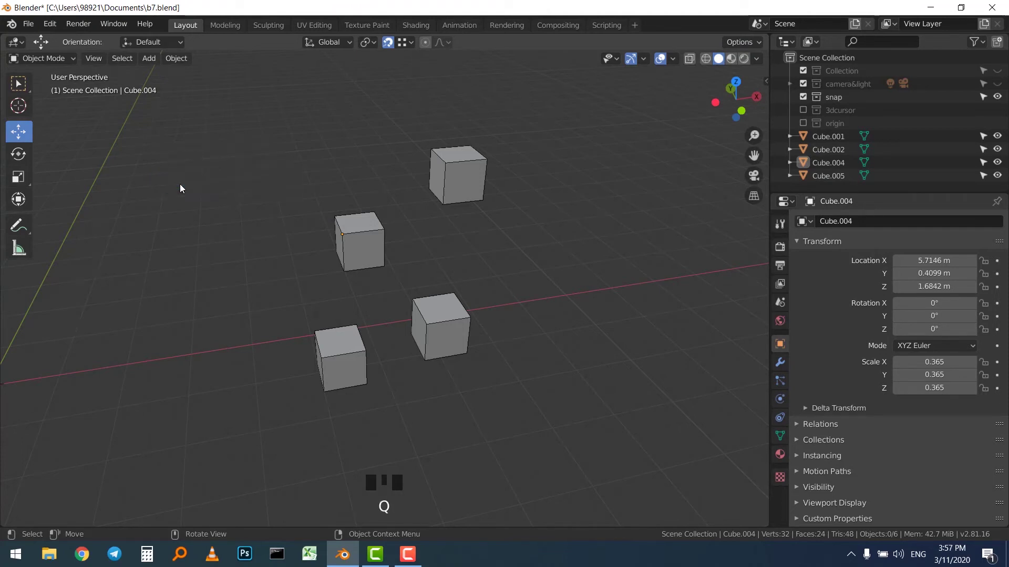
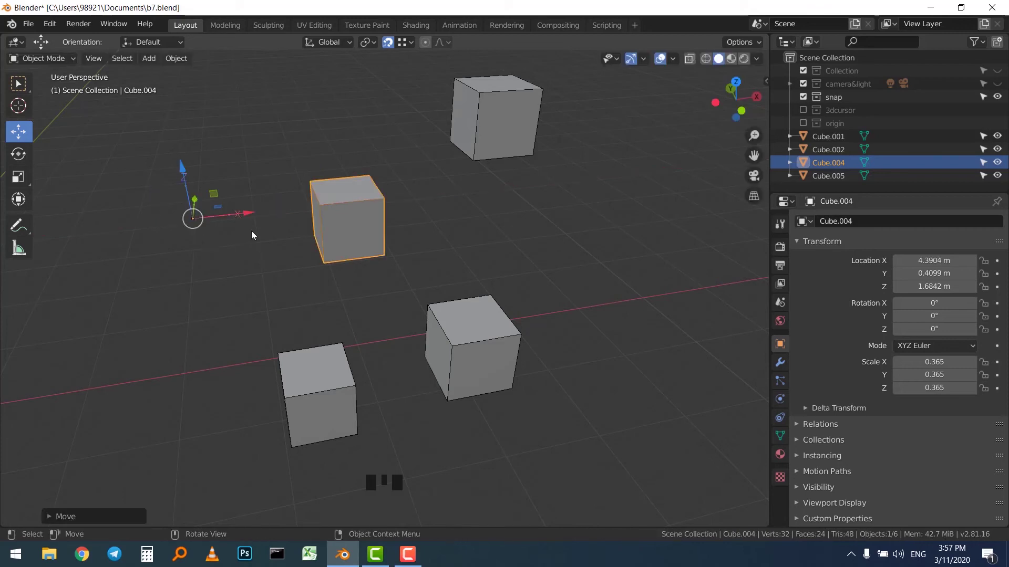
Confirm Cube.004's origin to the left of the cube, inspect it, then undo the move.
key("q")
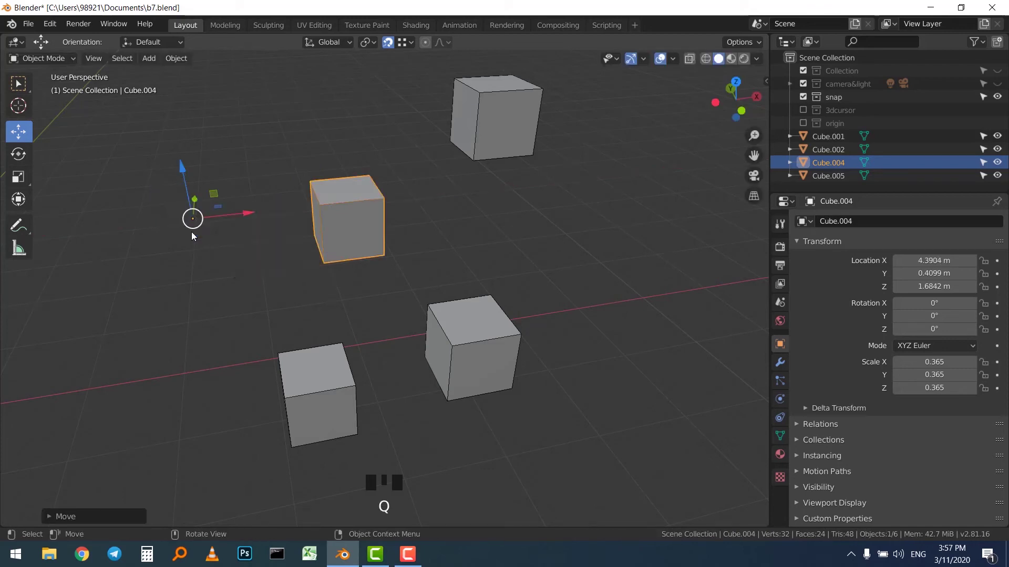
left_click(349, 201)
left_click_drag(252, 220, 325, 230)
scroll("up", 3)
scroll("down", 3)
key("ctrl+z")
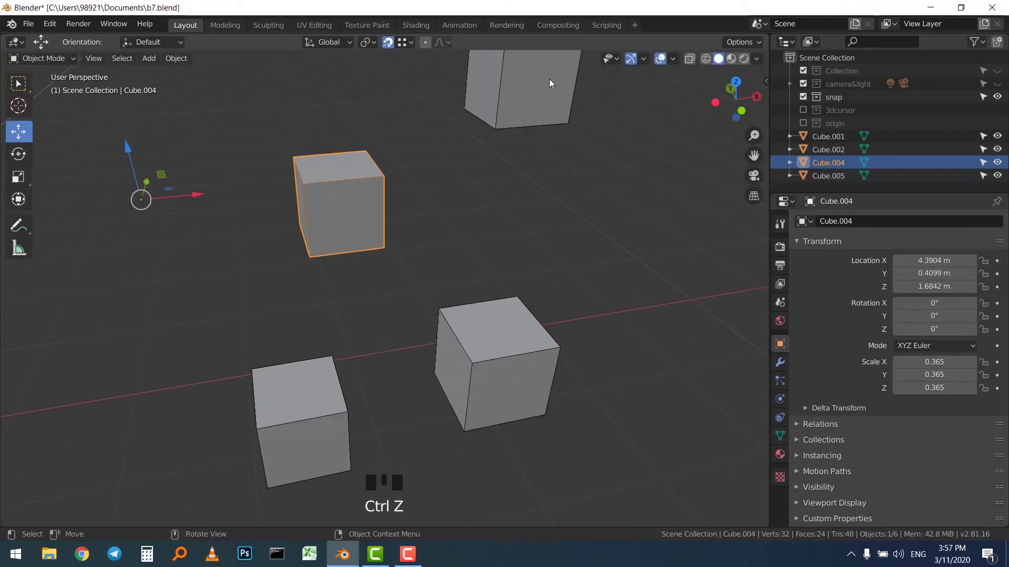
Slide Cube.004 along X again and confirm it at about 4.39, 0.41, 1.68 m.
left_click_drag(409, 152, 328, 128)
key("q")
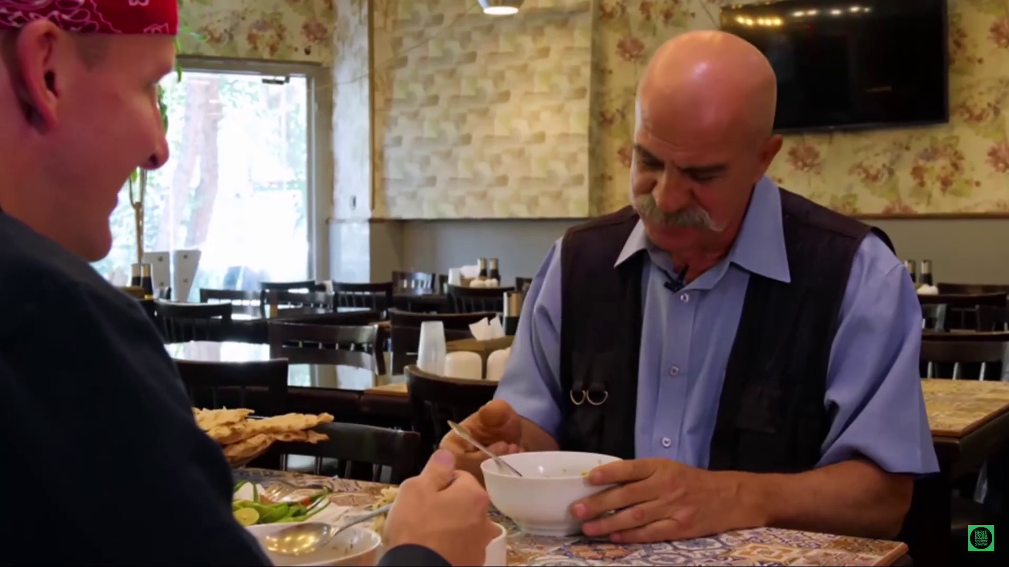
scroll("down", 3)
left_click(379, 249)
Reset Cube.004's origin with Origin to Geometry and look down on the cubes.
left_click_drag(406, 240, 409, 255)
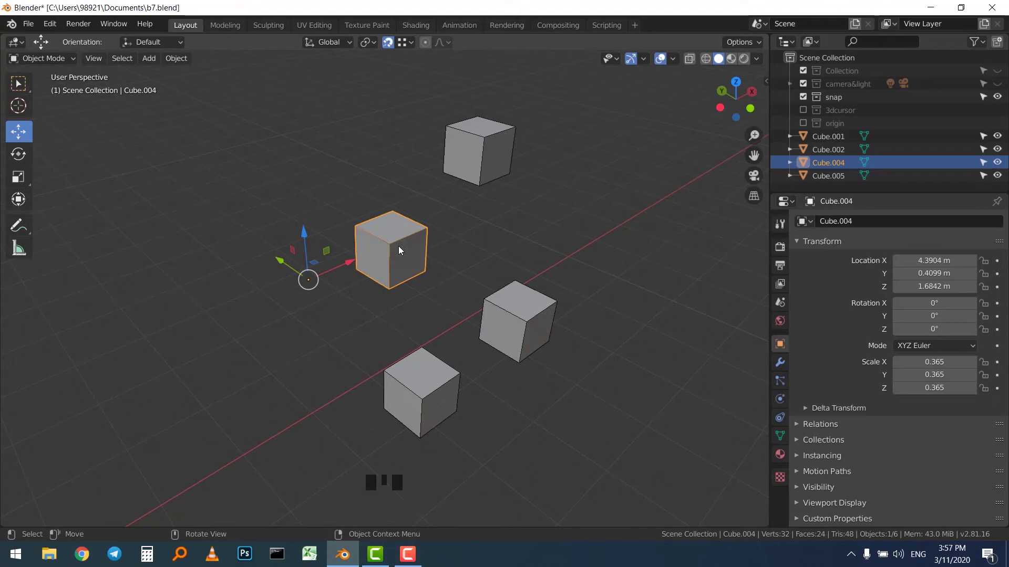
scroll("up", 3)
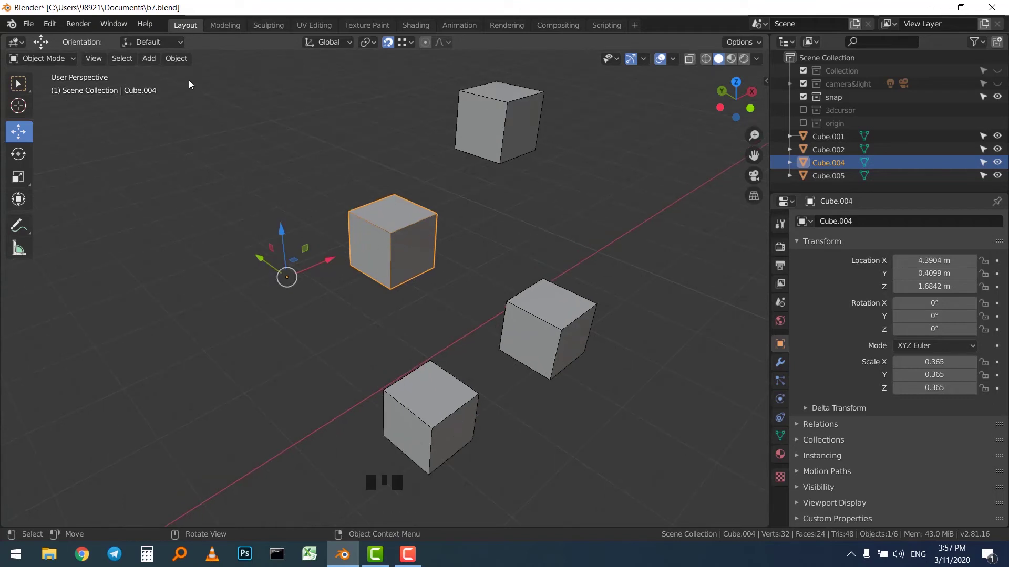
left_click_drag(180, 67, 214, 92)
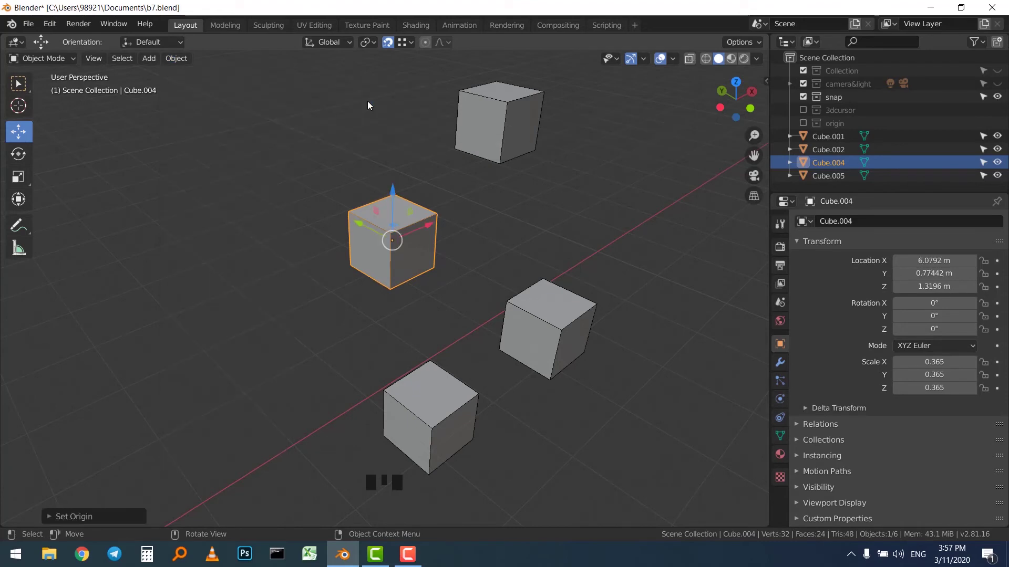
left_click_drag(333, 117, 363, 117)
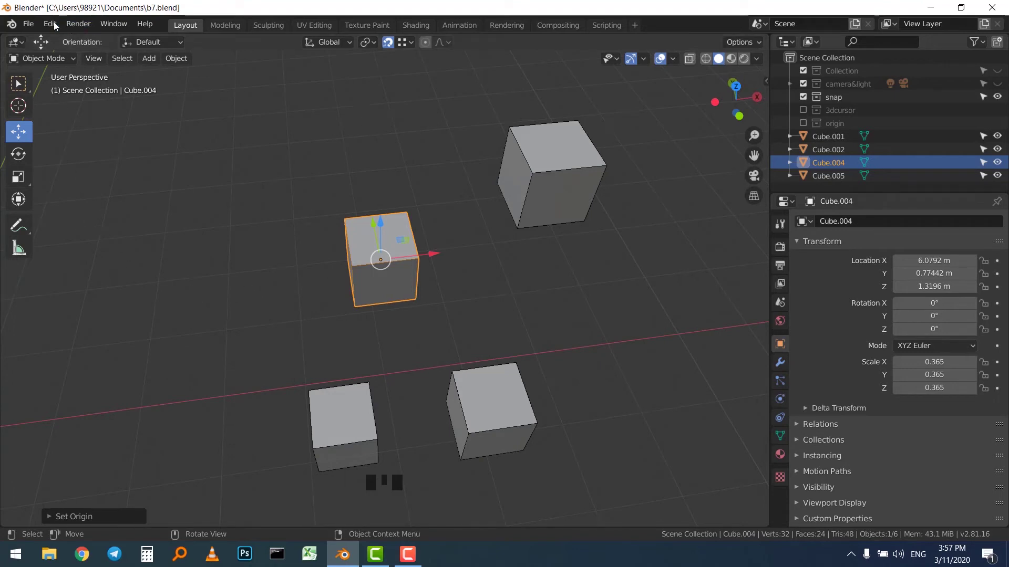
Enable the Origin Pie (Ctrl Alt X) add-on, close Preferences and reselect Cube.004.
left_click_drag(56, 27, 336, 97)
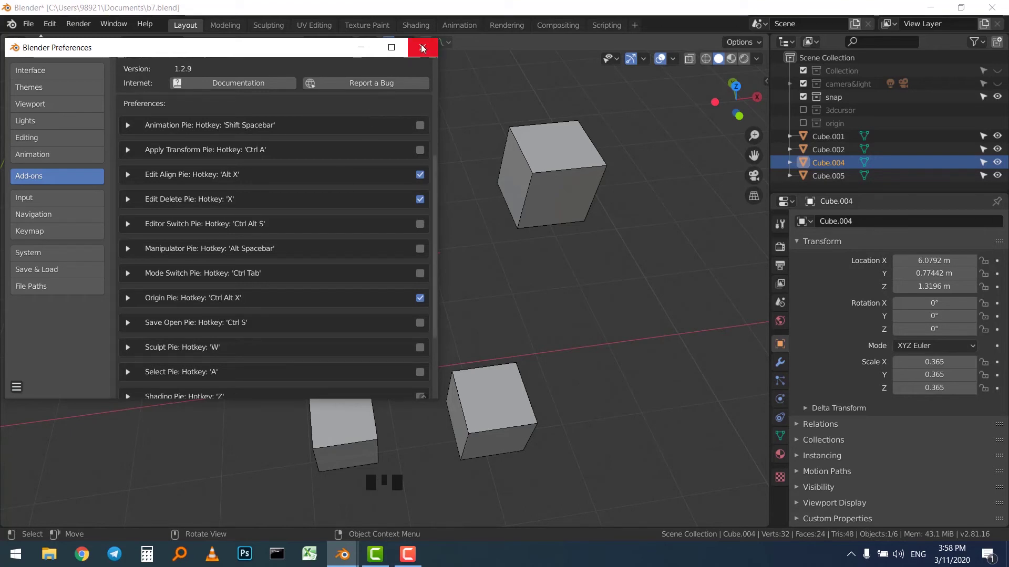
left_click(426, 108)
left_click(382, 227)
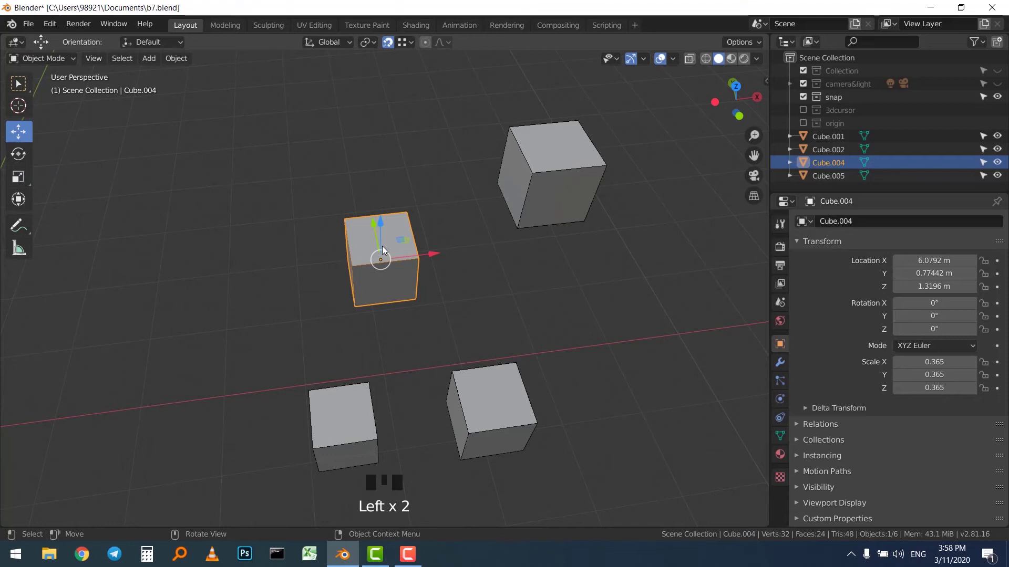
Bring up the Origin pie with Ctrl+Alt+X and try one of its options on Cube.004.
scroll("up", 3)
key("ctrl+alt+x")
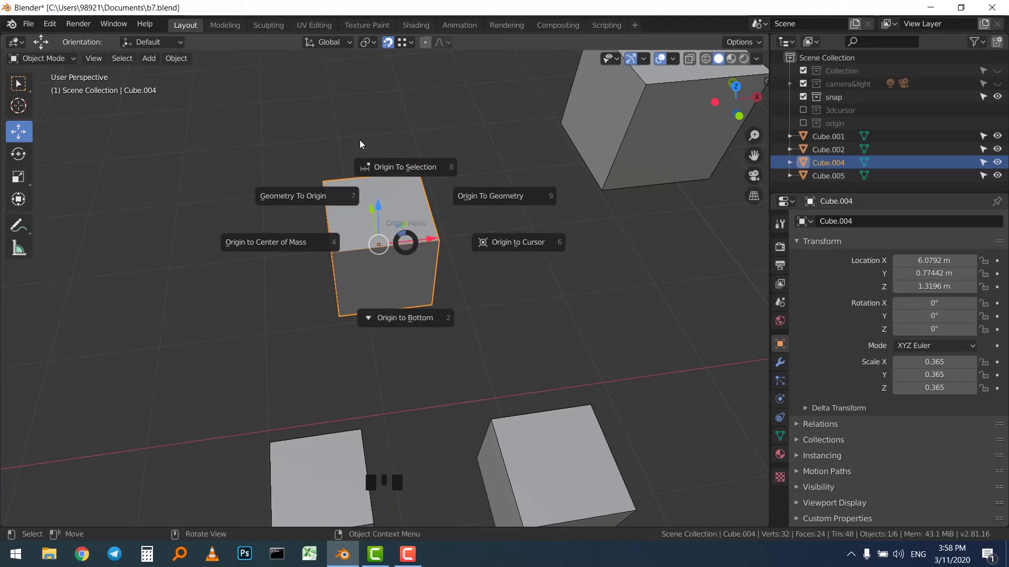
left_click_drag(185, 64, 386, 227)
left_click(388, 227)
Use the Origin pie's Origin to Cursor so Cube.004's origin sits at 0, 0, 0 m.
key("ctrl+alt+x")
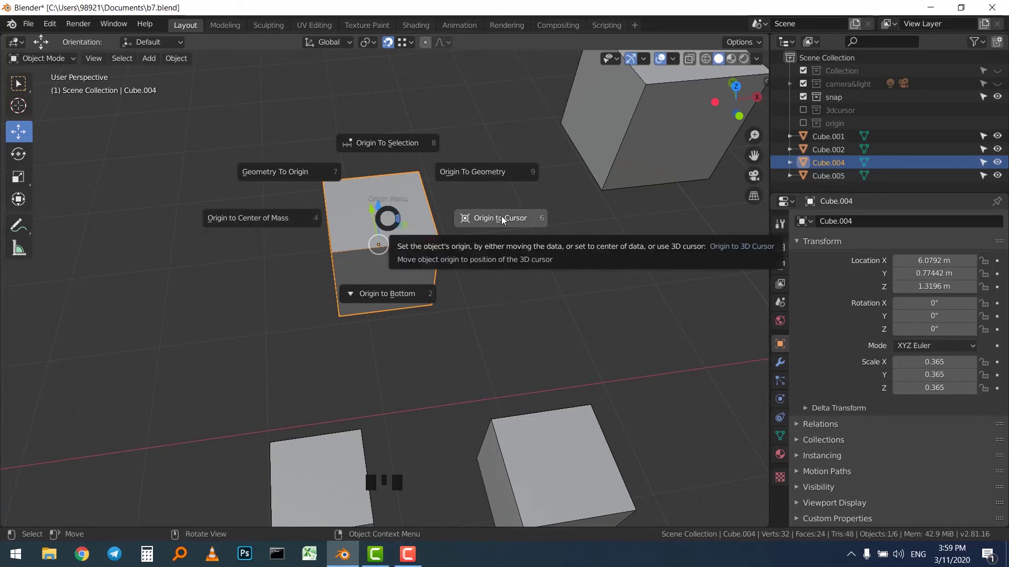
scroll("down", 3)
left_click_drag(331, 229, 543, 297)
left_click(543, 296)
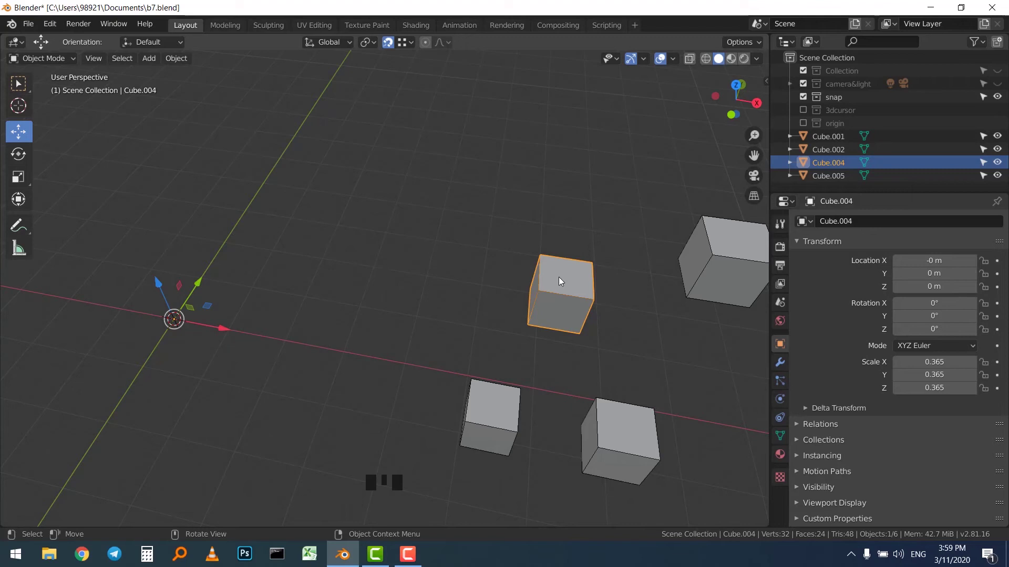
Return Cube.004's origin to its centre, then set Origin to Bottom and inspect it.
key("ctrl+alt+x")
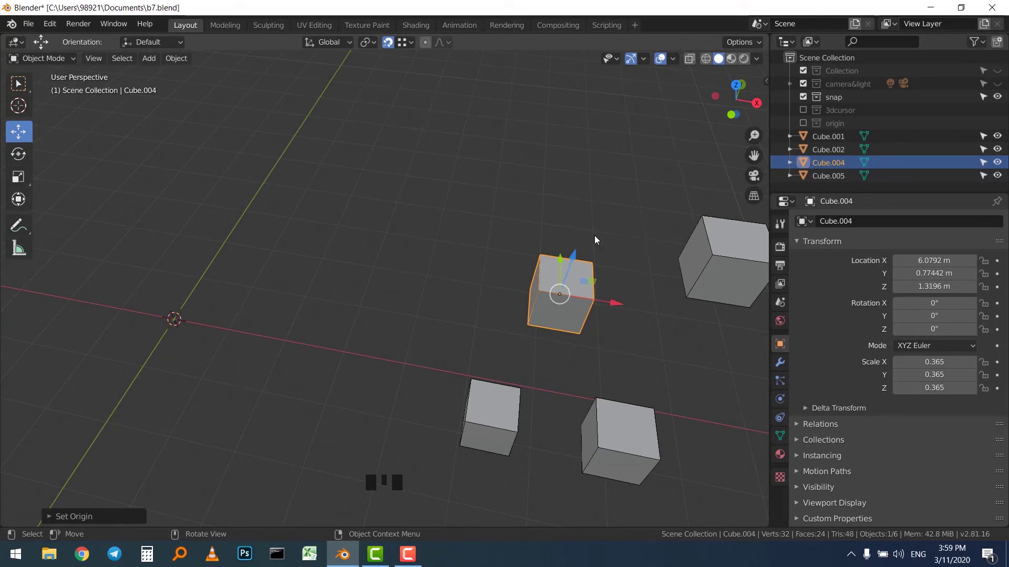
key("ctrl+alt+x")
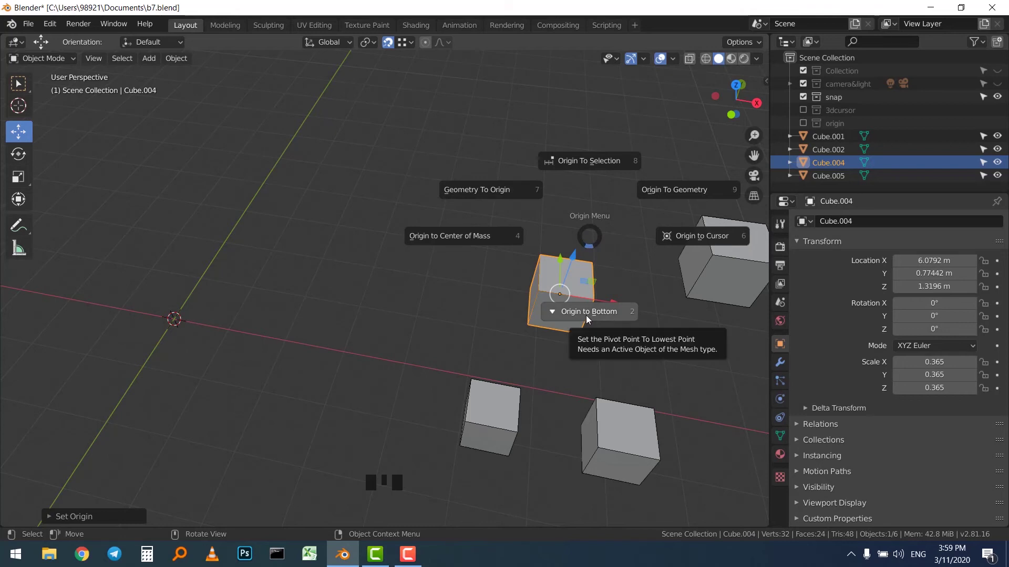
left_click_drag(605, 259, 539, 248)
scroll("up", 3)
left_click_drag(509, 280, 451, 285)
scroll("up", 3)
left_click_drag(491, 280, 502, 192)
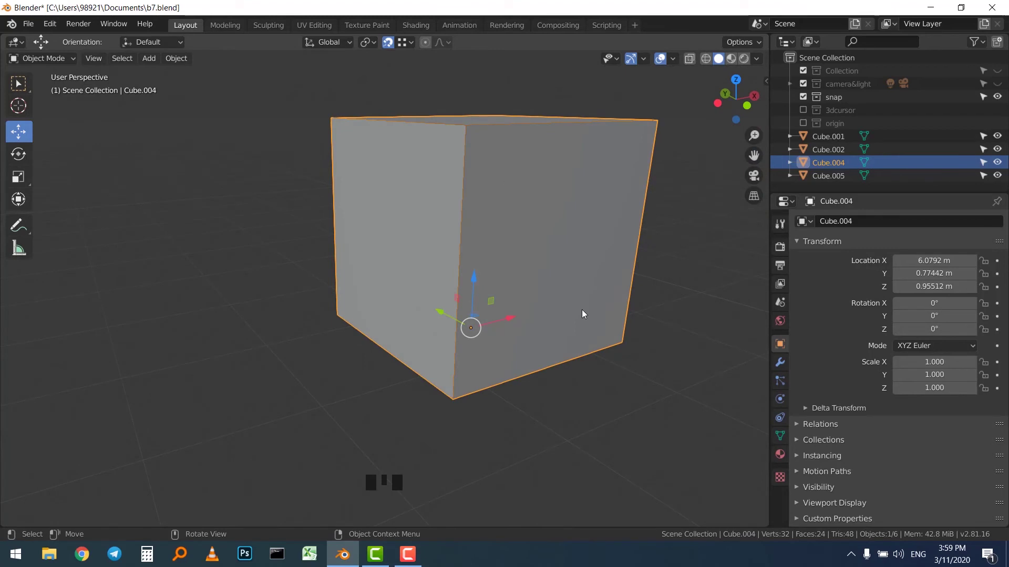
left_click_drag(564, 269, 506, 323)
scroll("down", 3)
scroll("up", 3)
left_click_drag(508, 316, 466, 341)
Undo and redo the Origin to Bottom change to compare, ending with Cube.005 selected.
key("ctrl+alt+x")
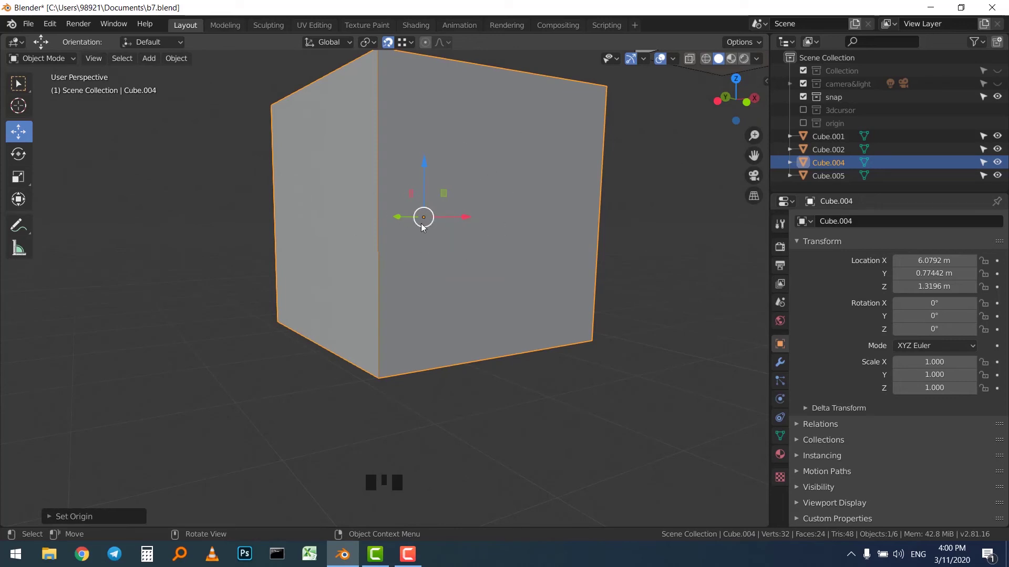
key("ctrl+alt+x")
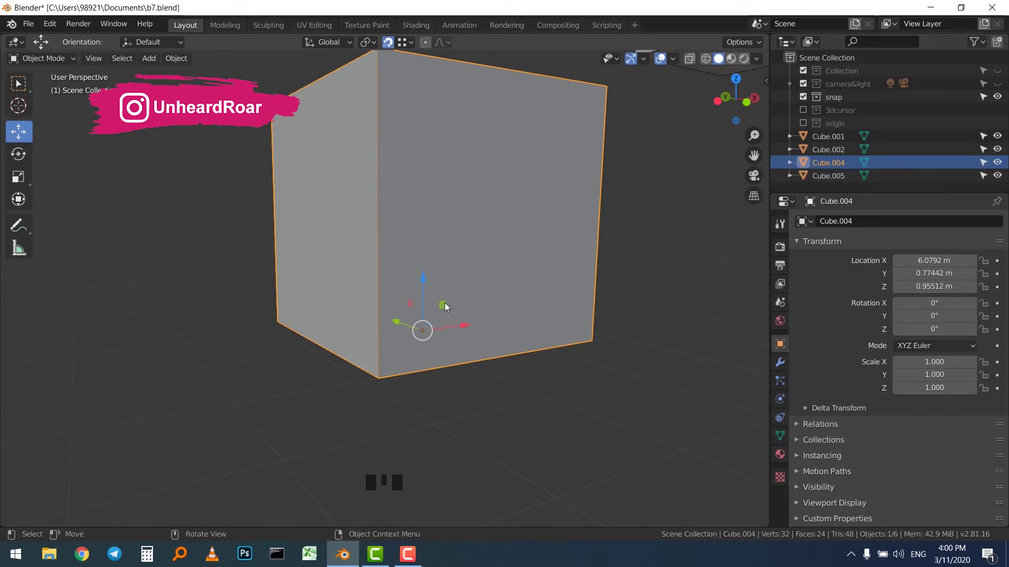
left_click_drag(471, 229, 458, 306)
scroll("down", 3)
scroll("up", 3)
left_click_drag(487, 161, 455, 248)
scroll("up", 3)
scroll("down", 3)
left_click_drag(584, 155, 567, 169)
left_click(533, 354)
left_click(448, 336)
left_click(496, 302)
left_click_drag(439, 236, 473, 202)
Box-select all four cubes and set their origins to the 3D cursor at world centre.
left_click(485, 184)
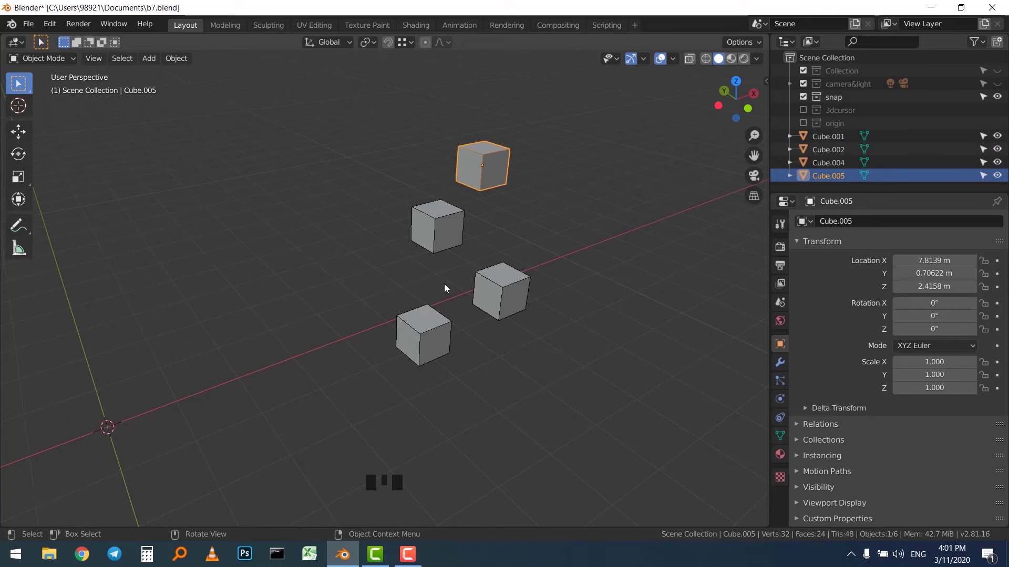
left_click_drag(382, 149, 420, 217)
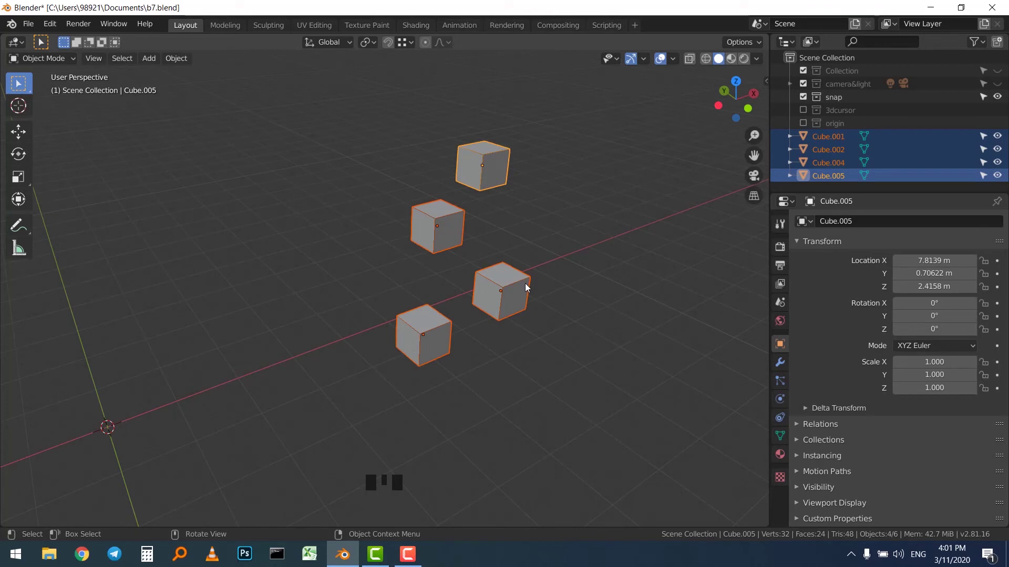
key("ctrl+alt+x")
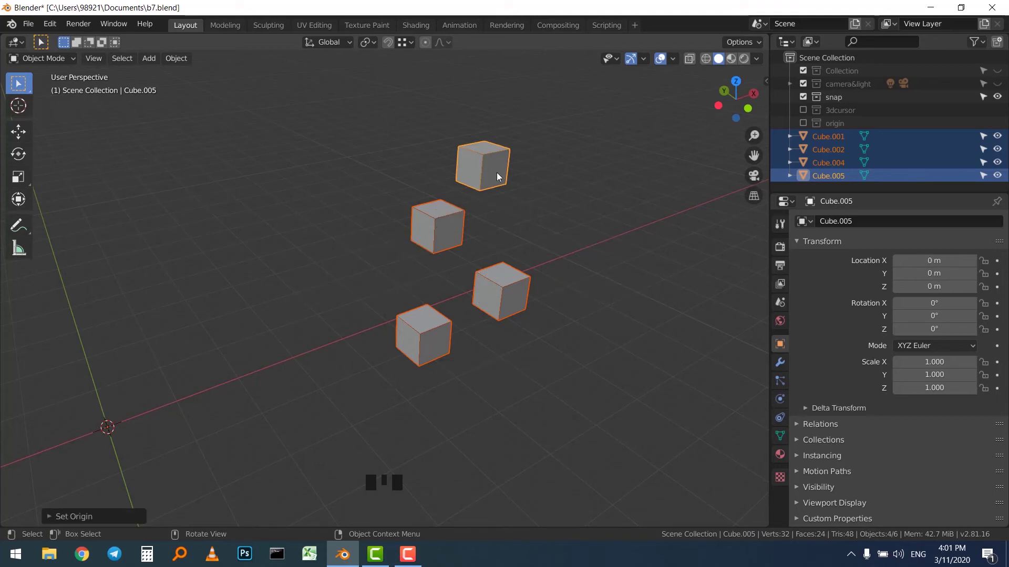
left_click_drag(224, 371, 127, 428)
left_click(442, 328)
left_click_drag(19, 132, 365, 244)
key("ctrl+z")
left_click(479, 169)
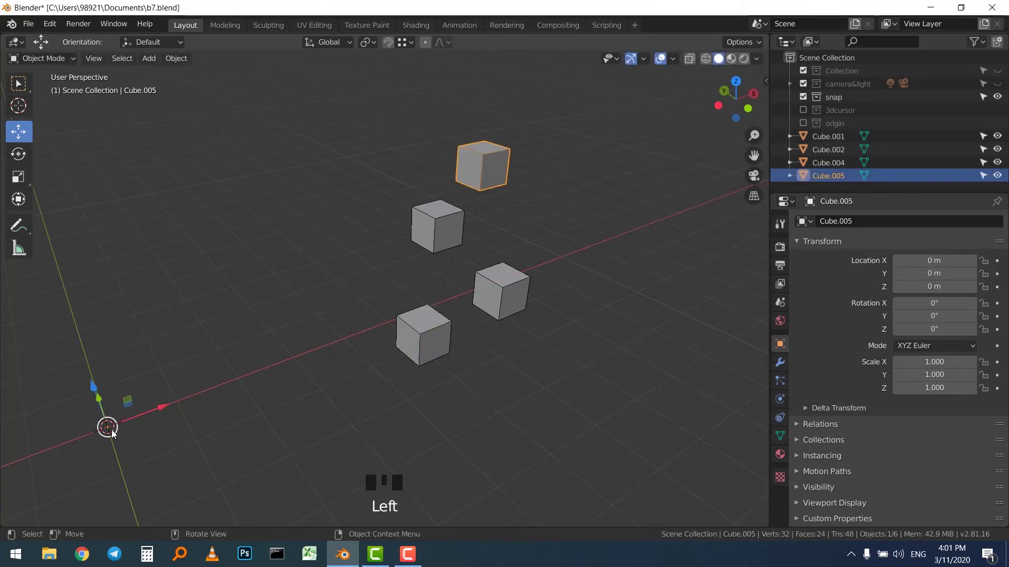
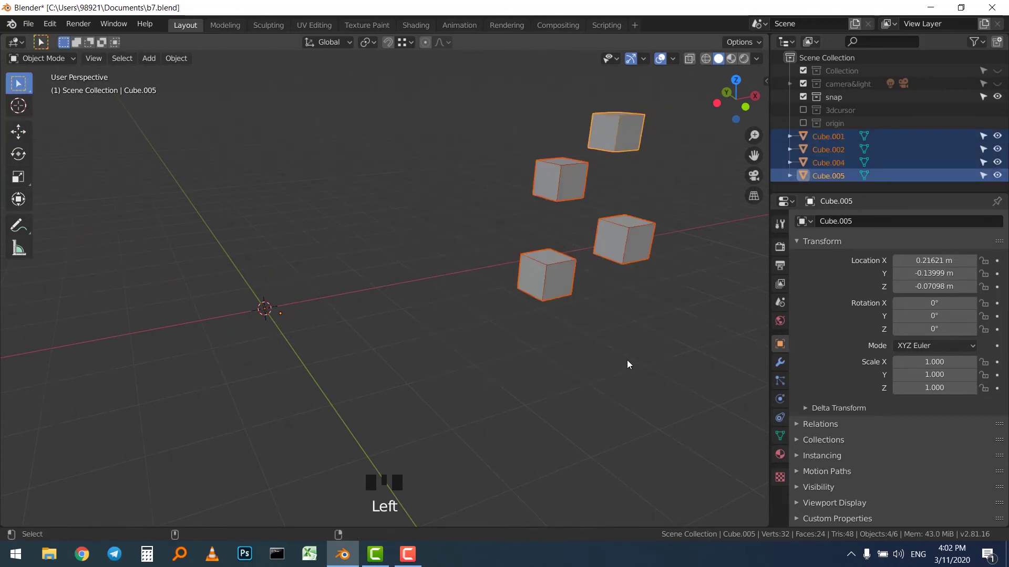
Run Origin To Geometry on all cubes so each origin returns to its centre, then deselect.
key("ctrl+alt+x")
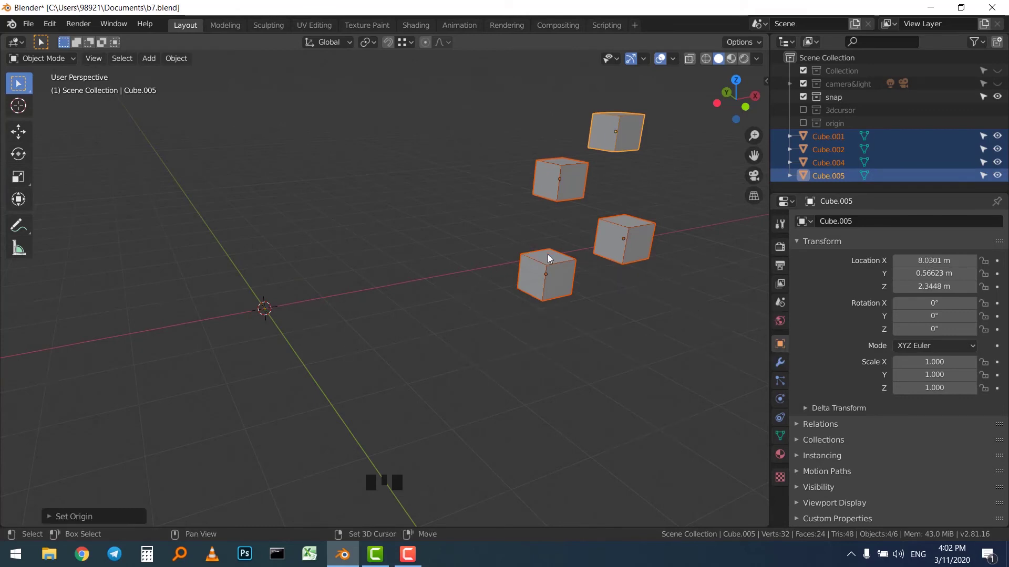
left_click_drag(541, 263, 378, 300)
left_click_drag(378, 300, 362, 328)
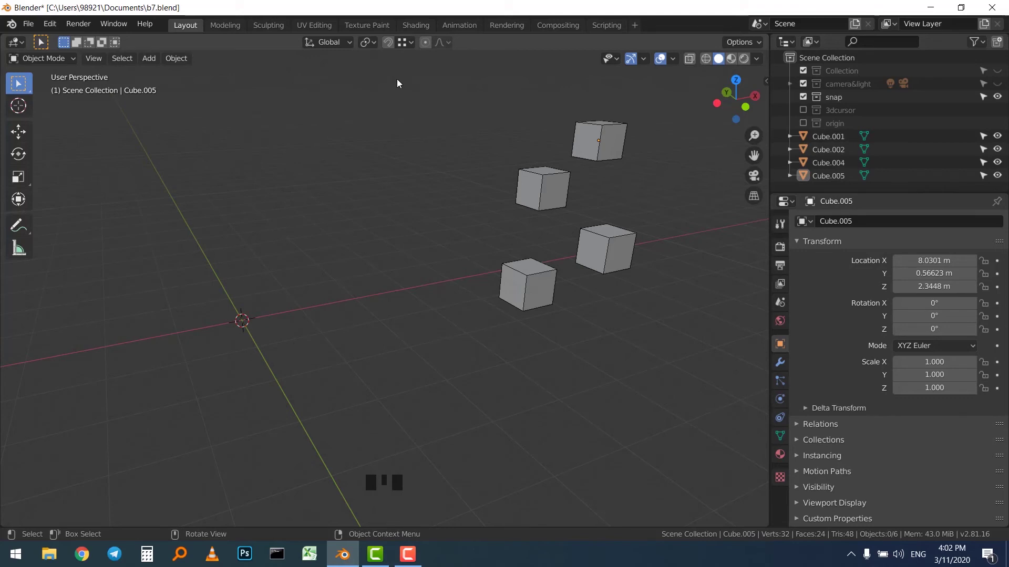
left_click_drag(424, 118, 518, 272)
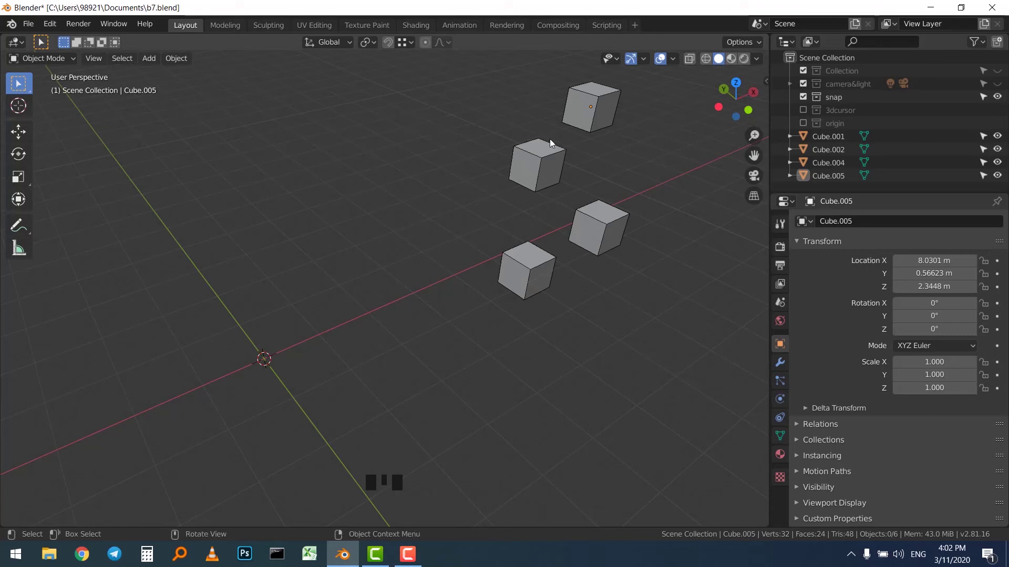
Select Cube.001 and bring up the Snap To dropdown in the header.
scroll("up", 3)
left_click_drag(578, 175, 358, 299)
scroll("up", 3)
left_click(342, 311)
left_click_drag(361, 271, 412, 46)
Move Cube.001 with snapping toward the back cube and set it down.
left_click_drag(413, 46, 394, 125)
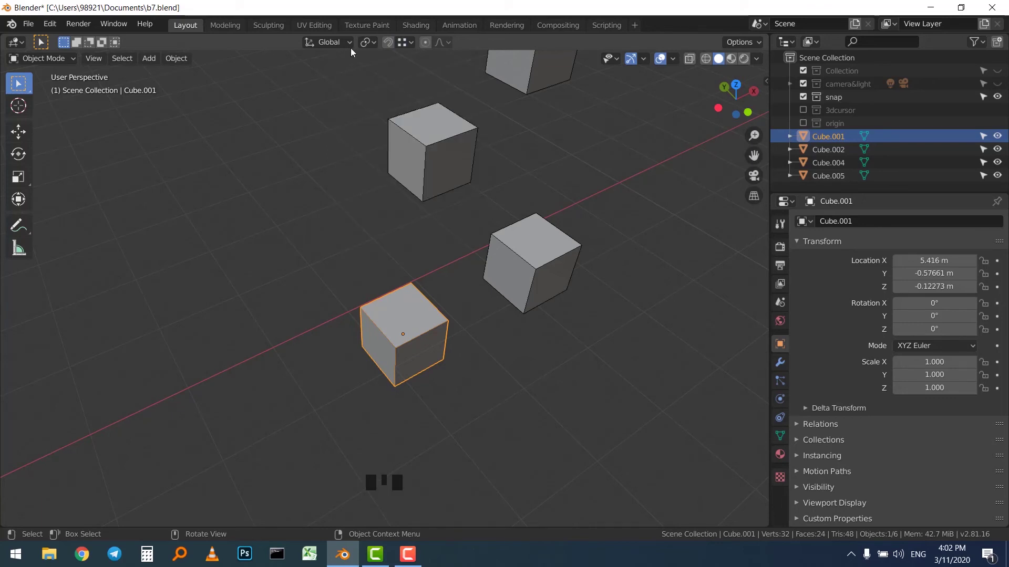
left_click(400, 329)
key("g")
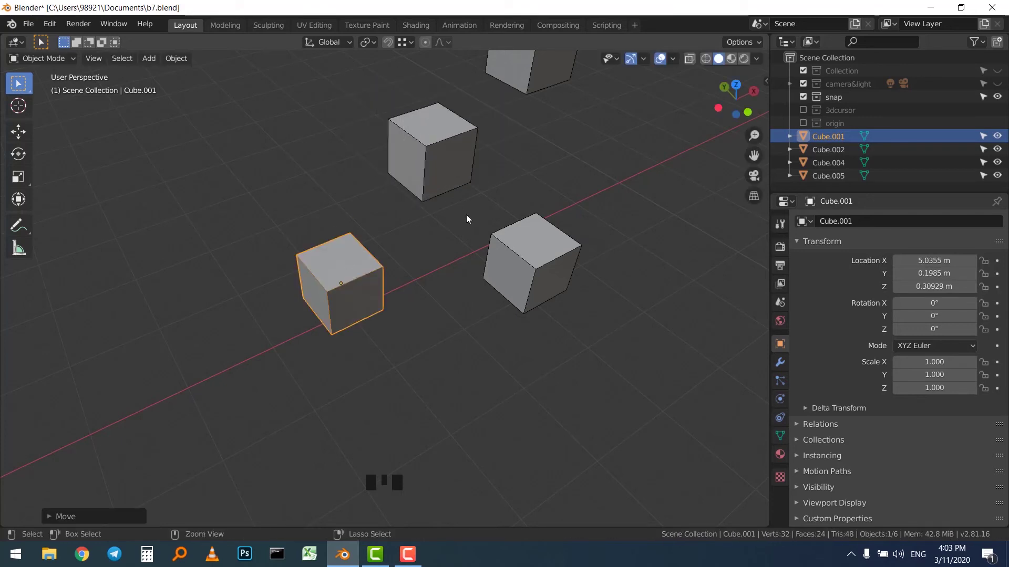
key("g")
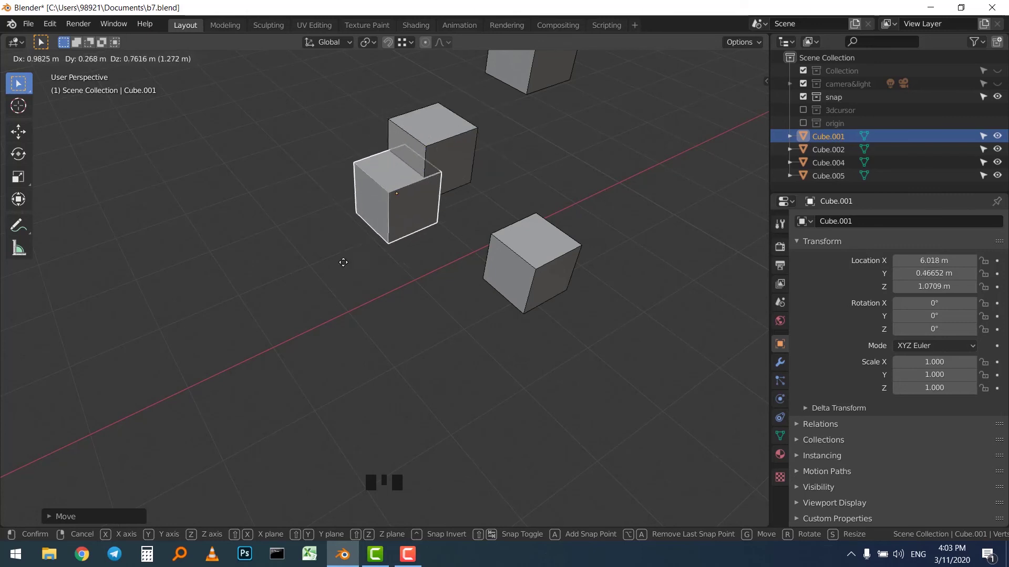
left_click_drag(409, 46, 378, 219)
left_click_drag(412, 52, 384, 198)
left_click(387, 272)
scroll("up", 3)
Try further snapped moves of Cube.001 and undo each, leaving it near 5.40, 0.07, 0.40 m.
key("g")
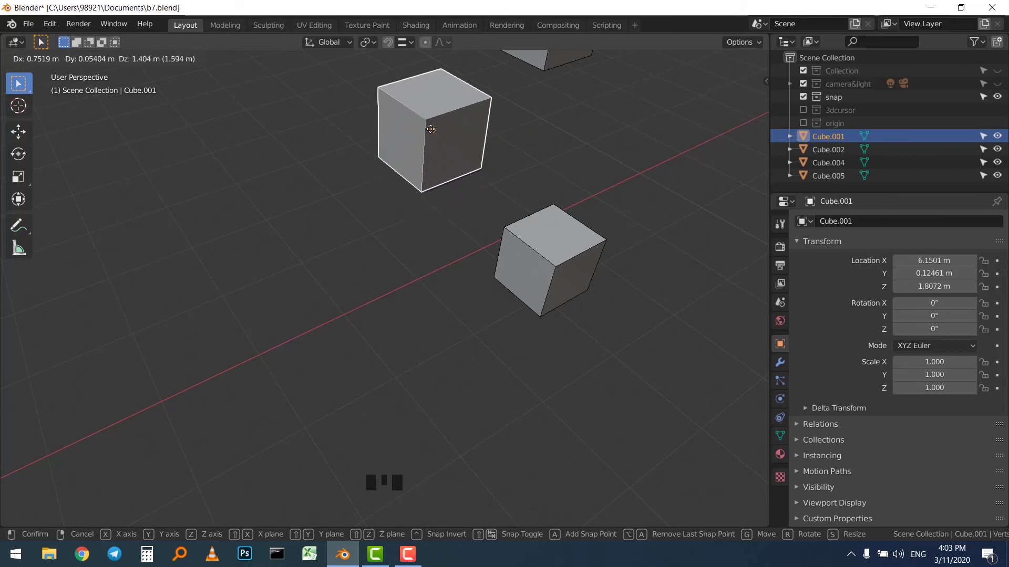
scroll("up", 3)
key("ctrl+z")
left_click_drag(405, 225, 398, 175)
scroll("down", 3)
left_click_drag(415, 49, 243, 293)
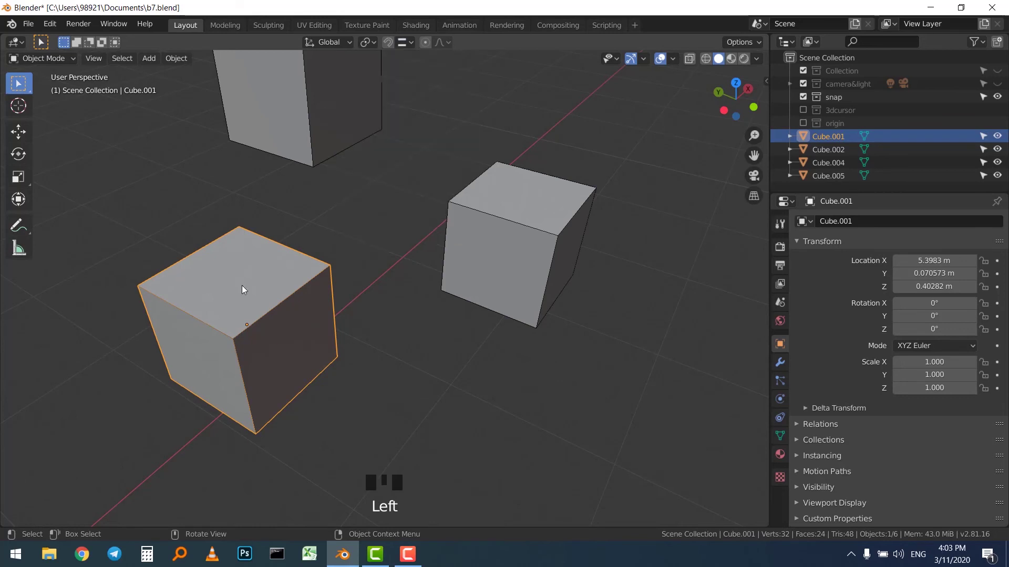
key("g")
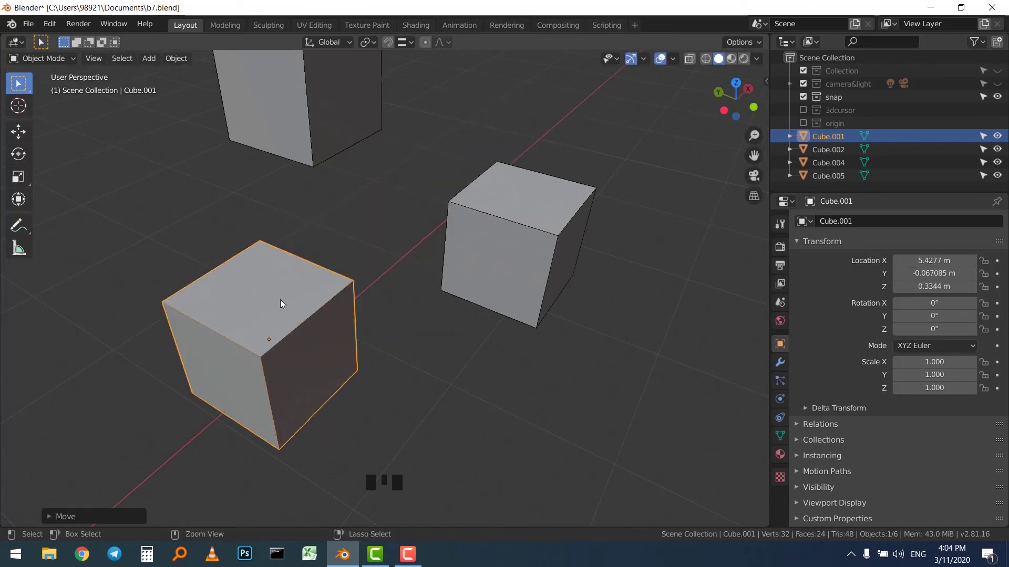
key("ctrl+z")
Set Snap To Face, snap-move Cube.001 to a new spot, then deselect.
left_click_drag(410, 45, 382, 220)
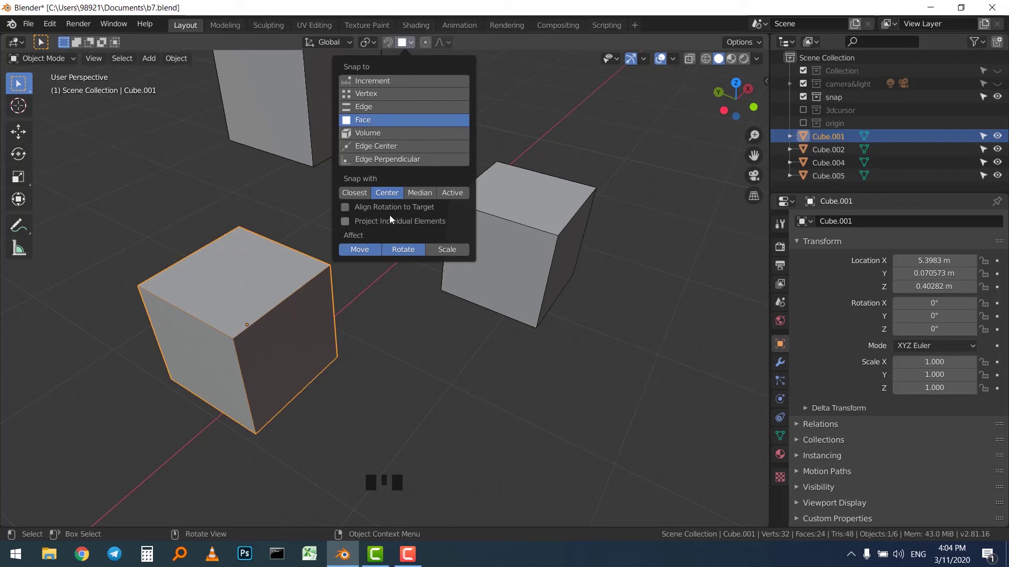
left_click(265, 303)
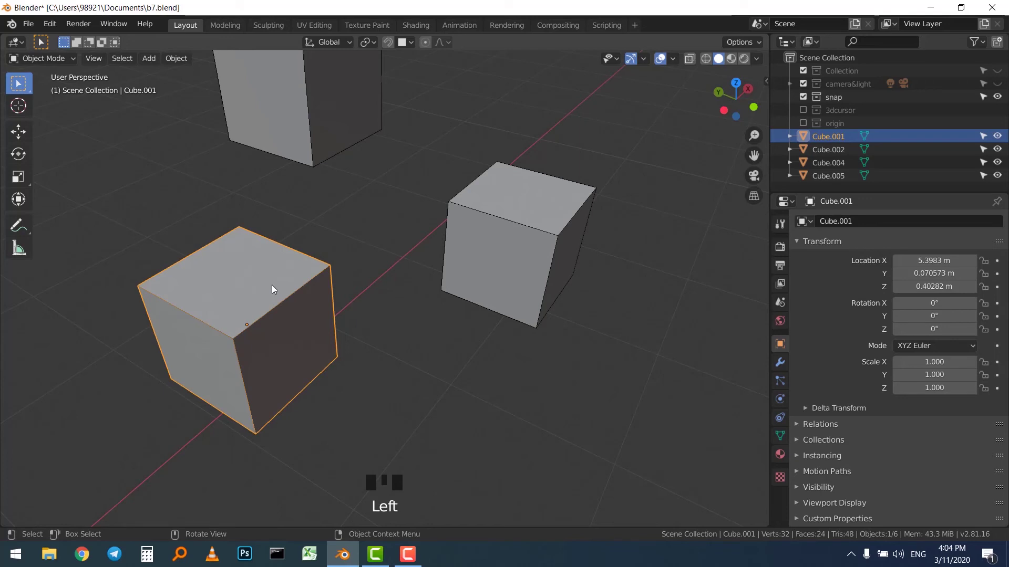
key("g")
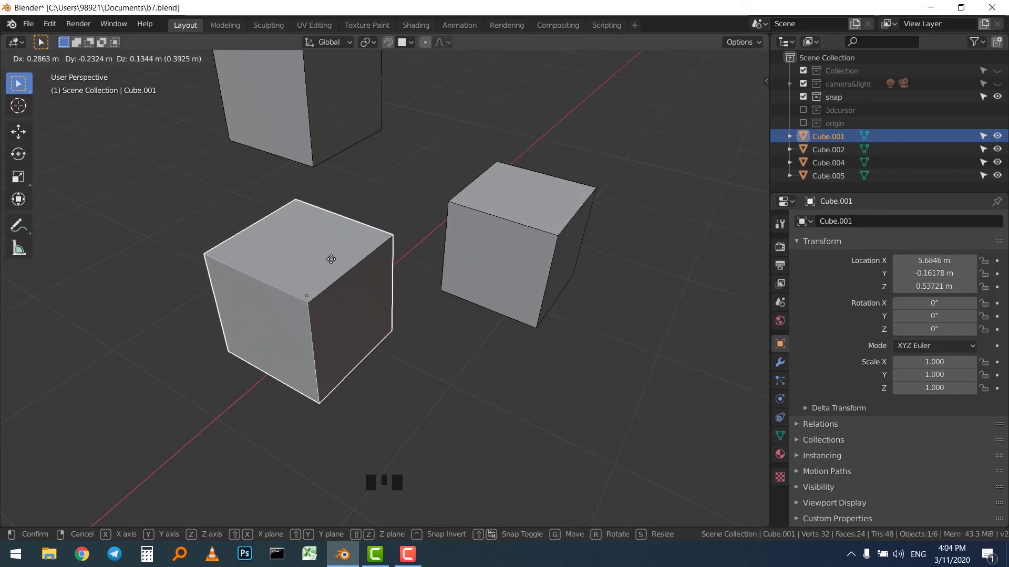
left_click(323, 283)
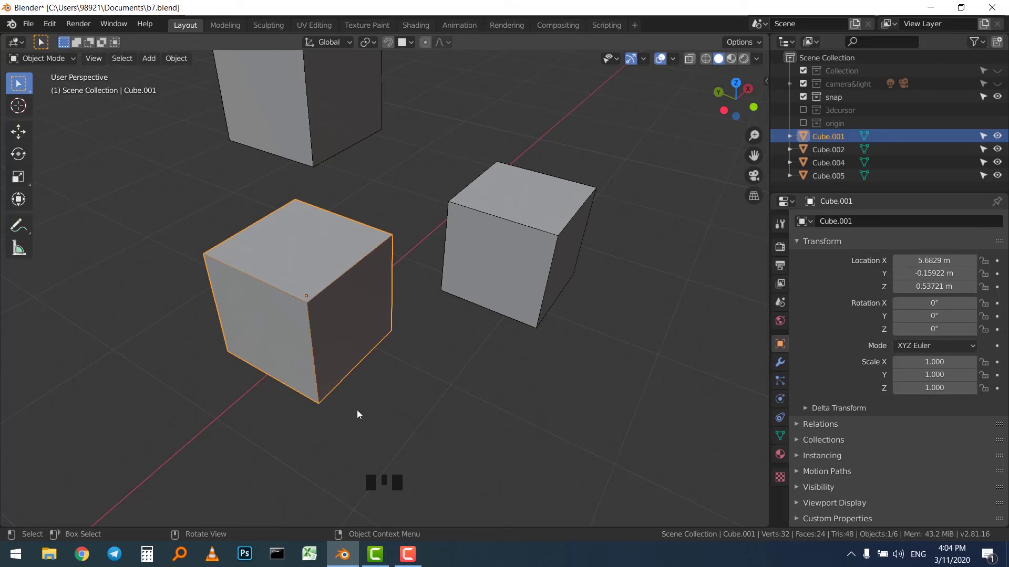
left_click(402, 390)
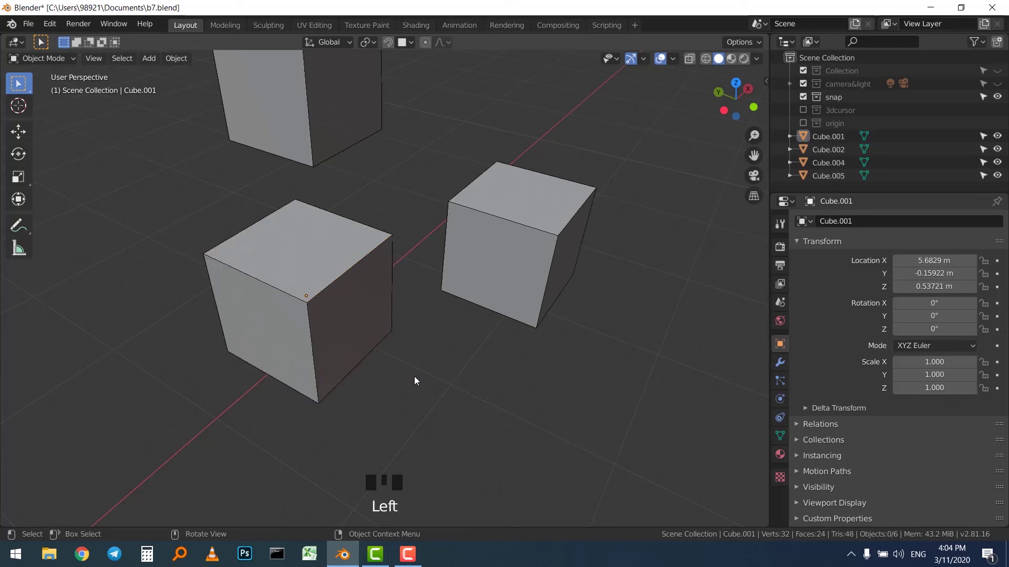
Enable Affect Only Origins, reselect Cube.001 and snap its origin onto the top face centre.
key("q")
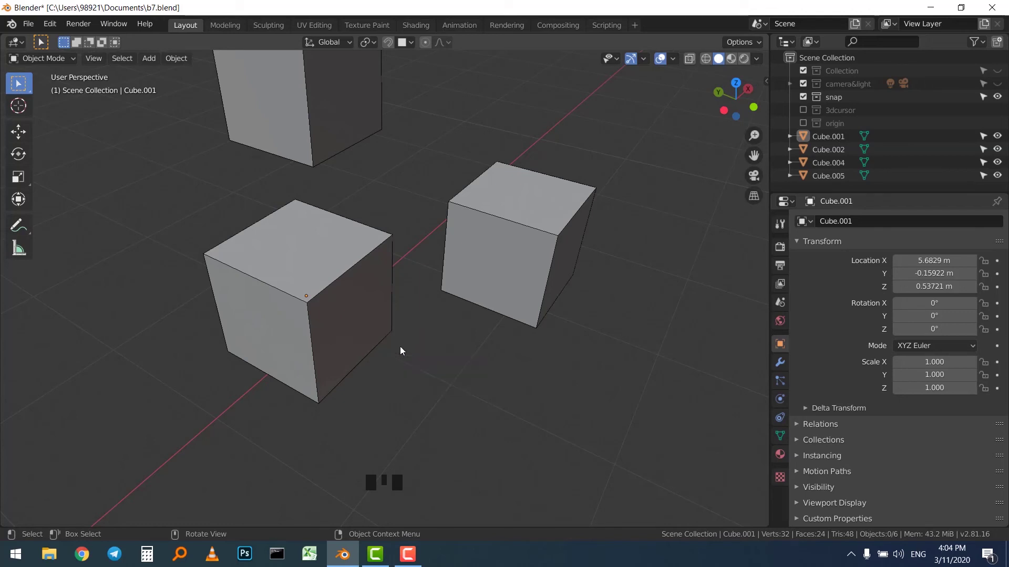
left_click_drag(416, 42, 380, 98)
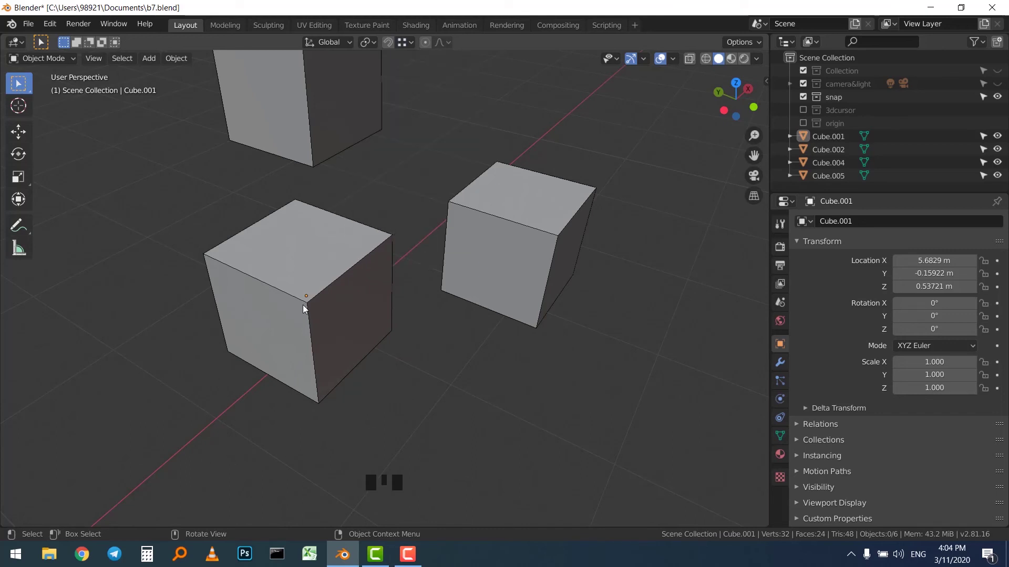
left_click(359, 286)
key("g")
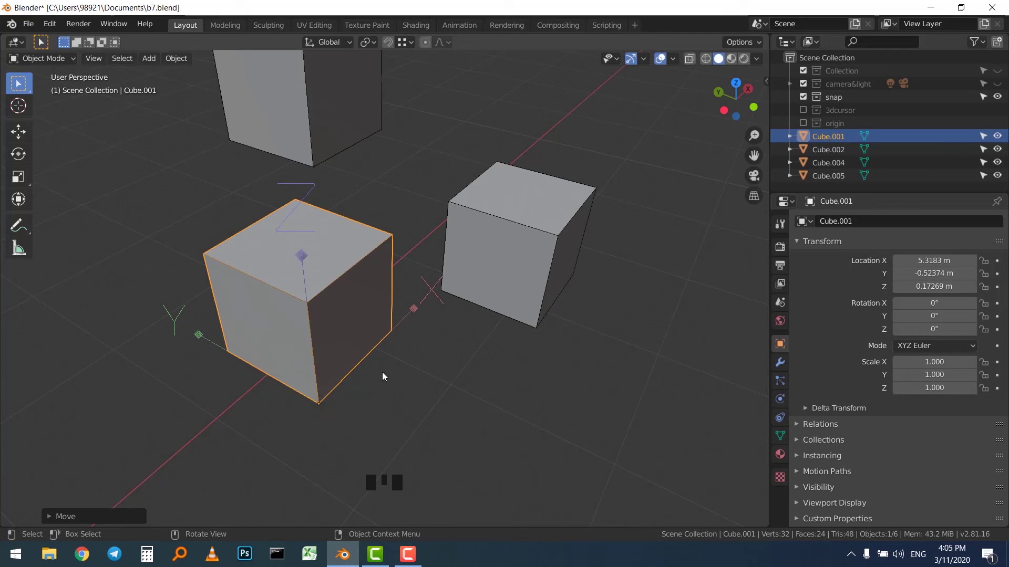
Untick Transform Origins via Quick Favorites and shift Cube.001 toward the tall cube behind it.
key("q")
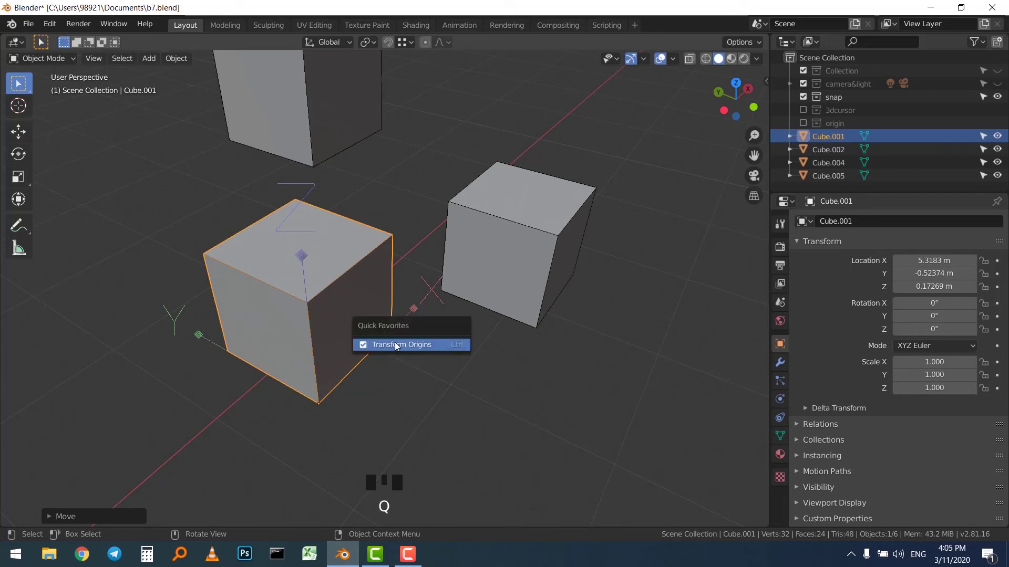
left_click_drag(415, 374, 369, 360)
left_click(349, 340)
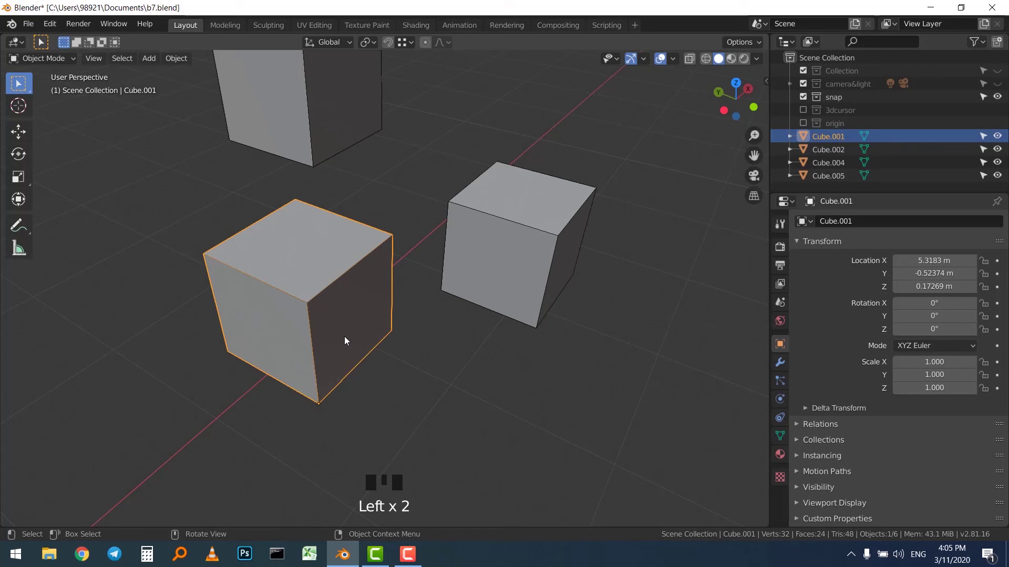
key("g")
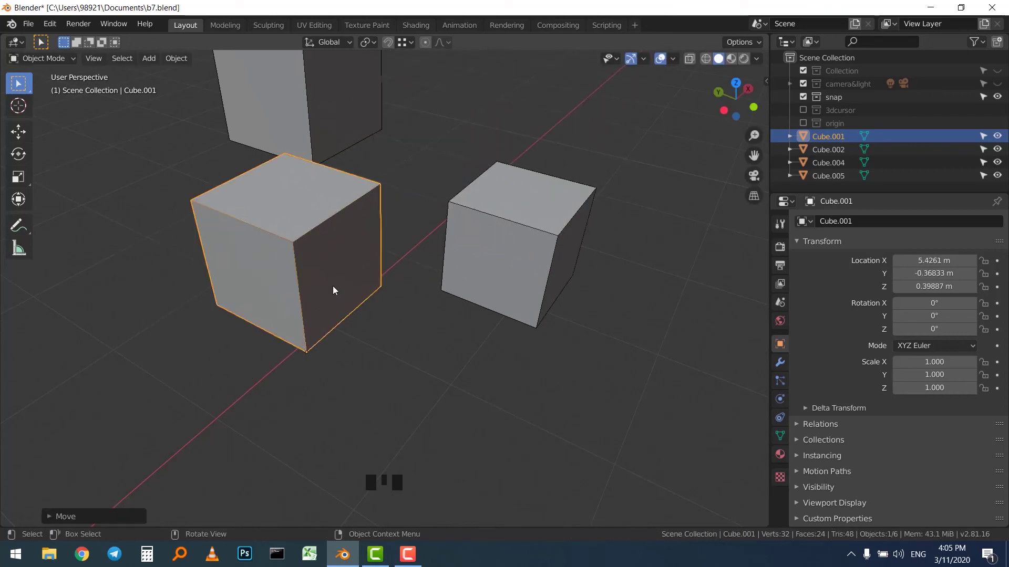
Set Snap With to Center and snap Cube.001 onto the neighbouring cube.
left_click_drag(414, 49, 389, 199)
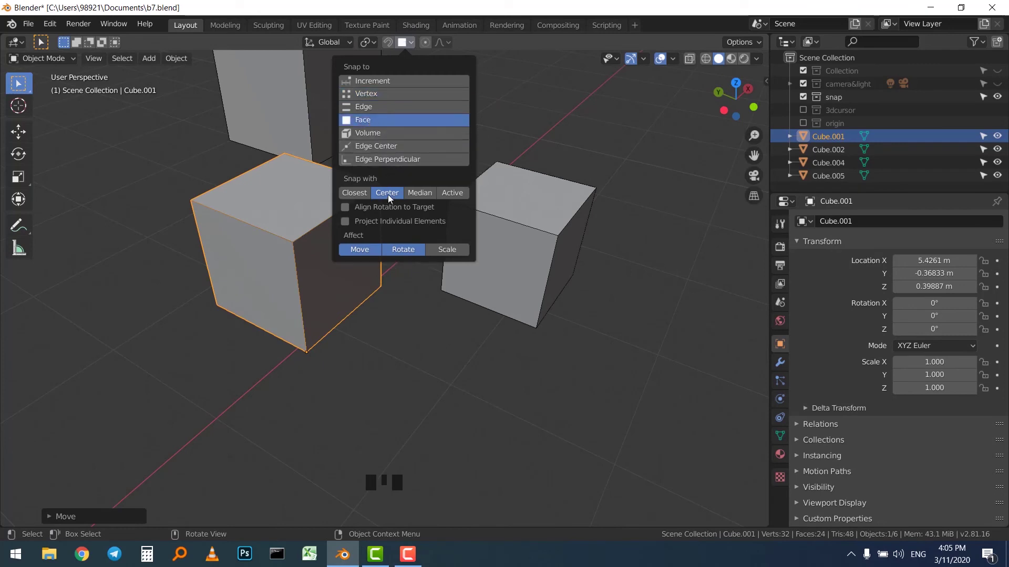
left_click(272, 222)
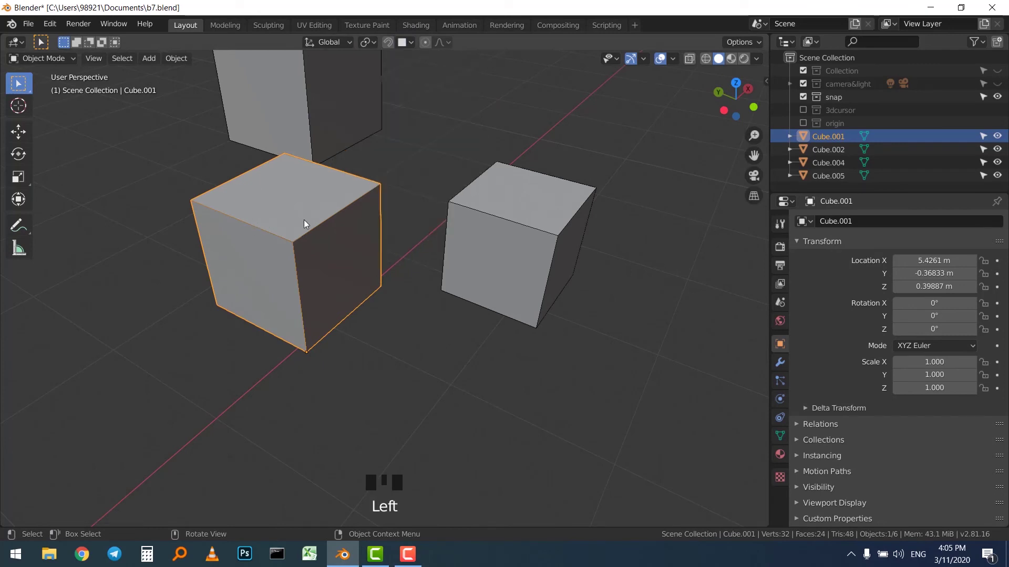
key("g")
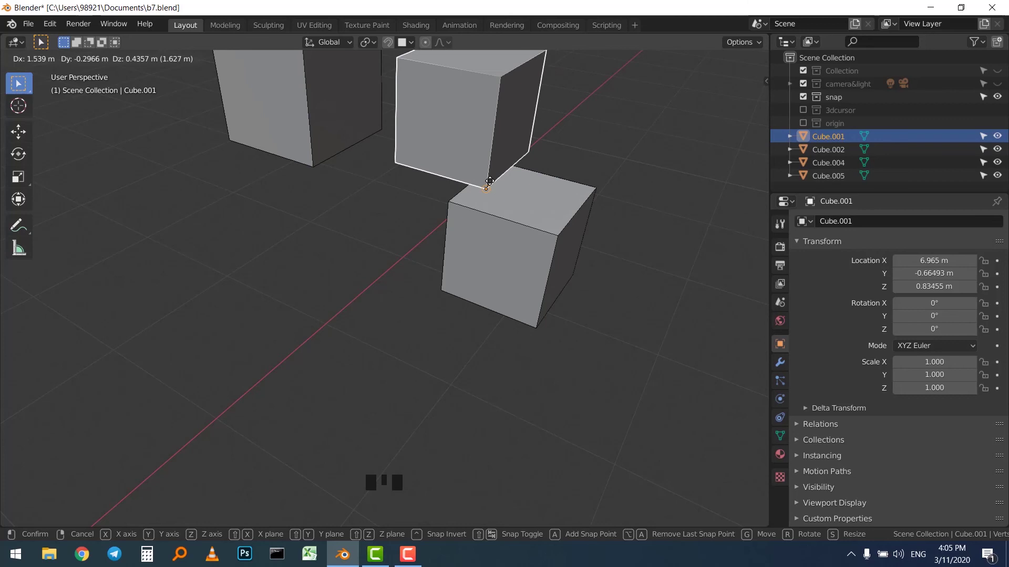
left_click_drag(395, 47, 393, 53)
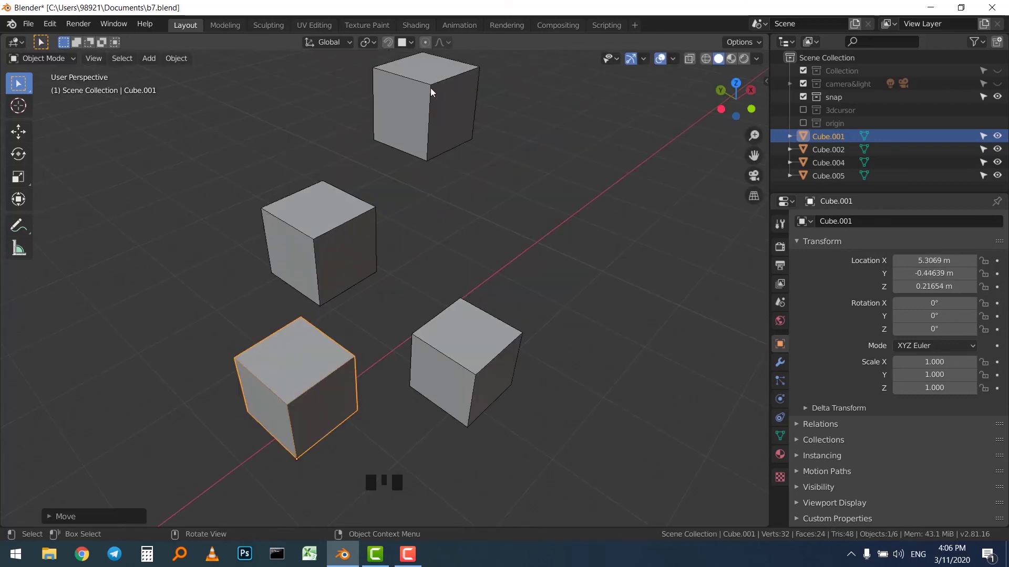
Toggle snapping on and off around a trial move, deselecting Cube.001.
key("shift+Tab")
key("shift+Tab")
key("shift+Tab")
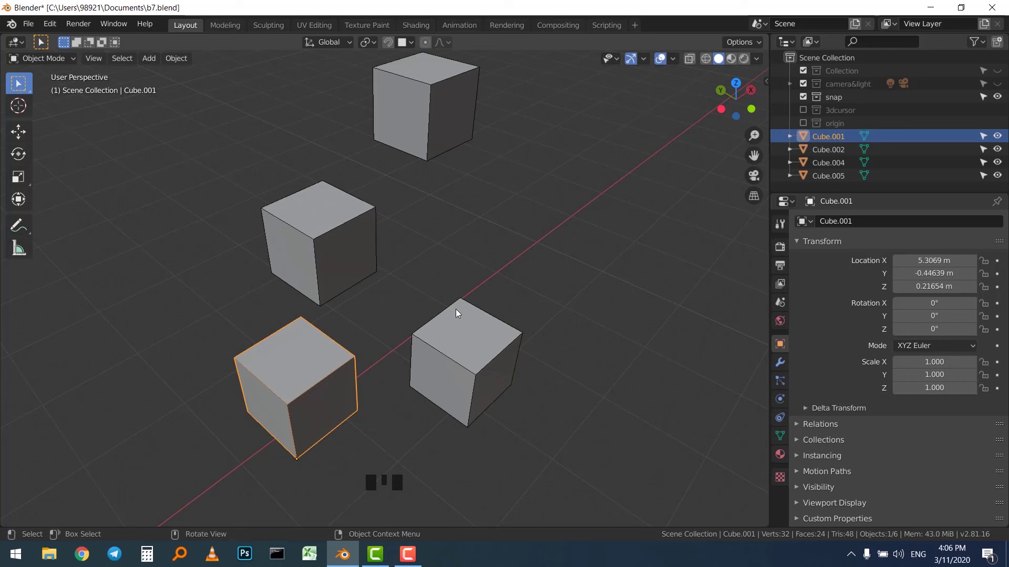
left_click_drag(453, 324, 473, 315)
left_click(473, 315)
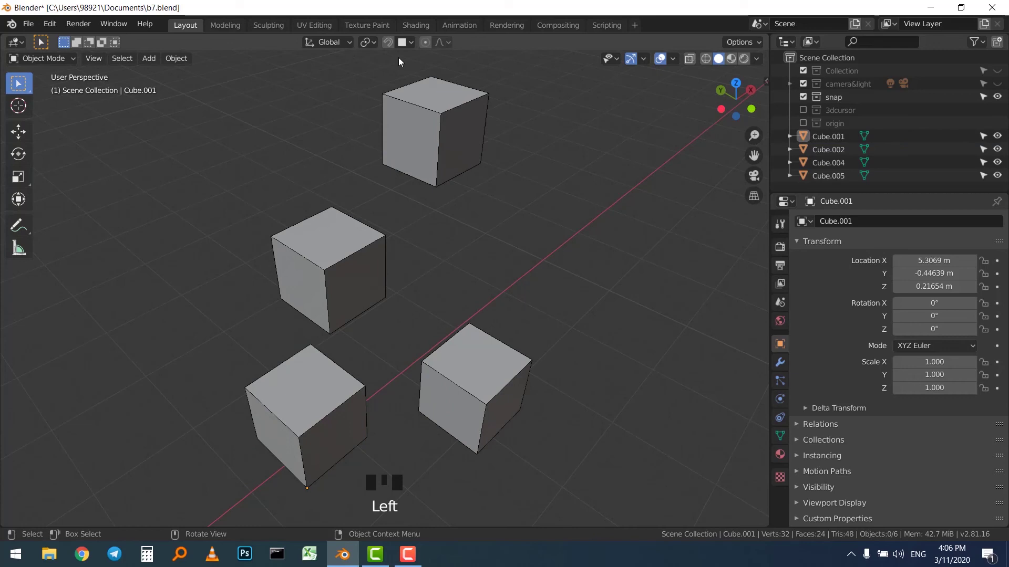
key("shift+Tab")
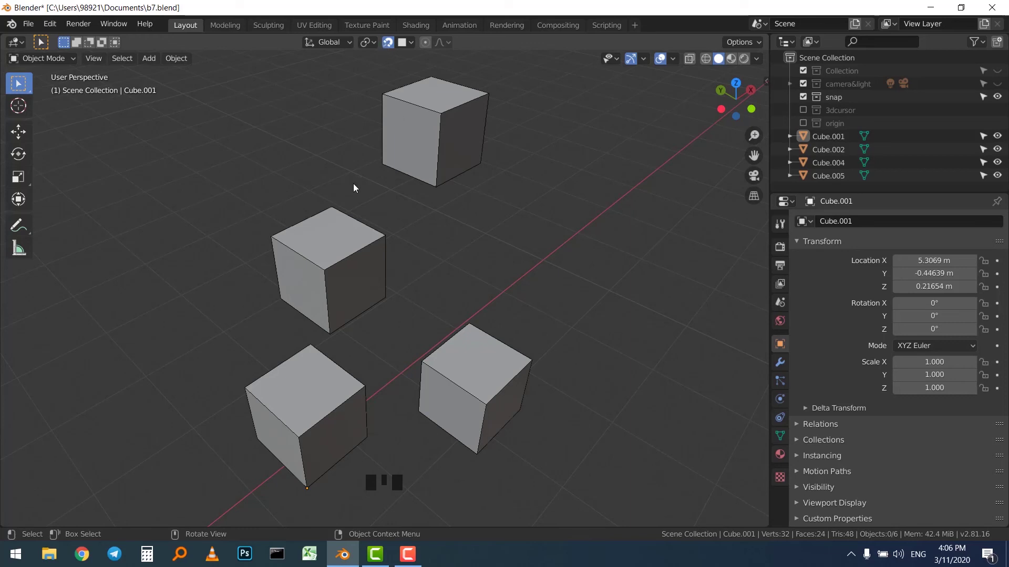
left_click(338, 264)
key("g")
left_click(480, 237)
key("shift+Tab")
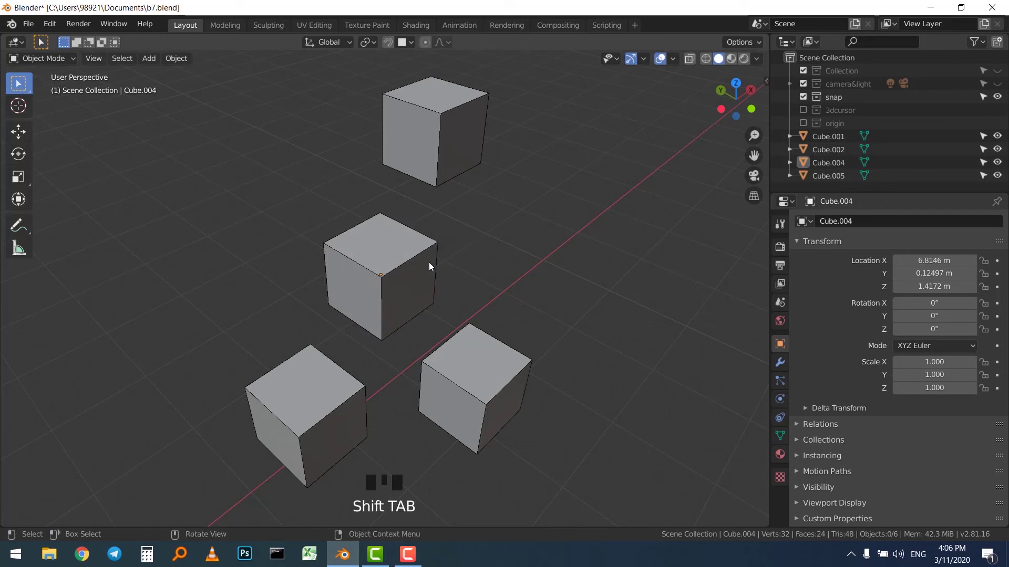
Select Cube.004 and frame all the cubes in the viewport.
left_click(433, 255)
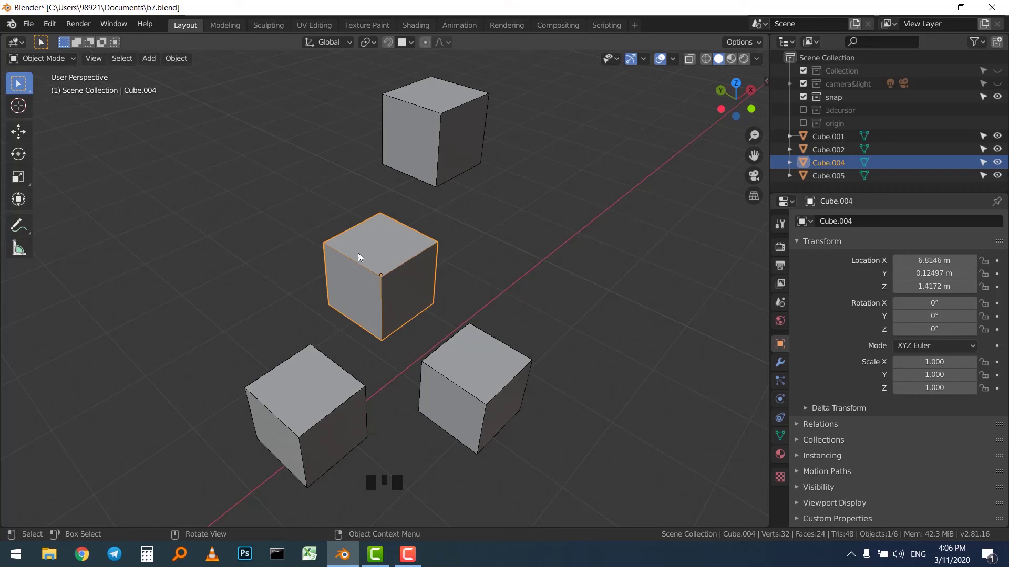
scroll("down", 3)
scroll("up", 3)
left_click_drag(438, 245, 501, 206)
scroll("down", 3)
scroll("down", 3)
left_click_drag(482, 219, 478, 207)
scroll("down", 3)
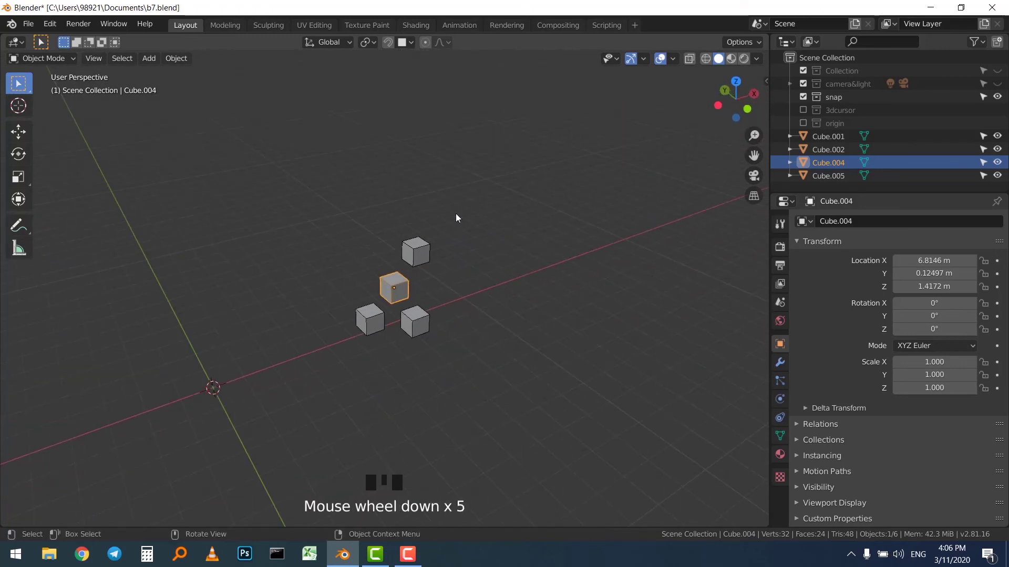
scroll("up", 3)
key("shift+s")
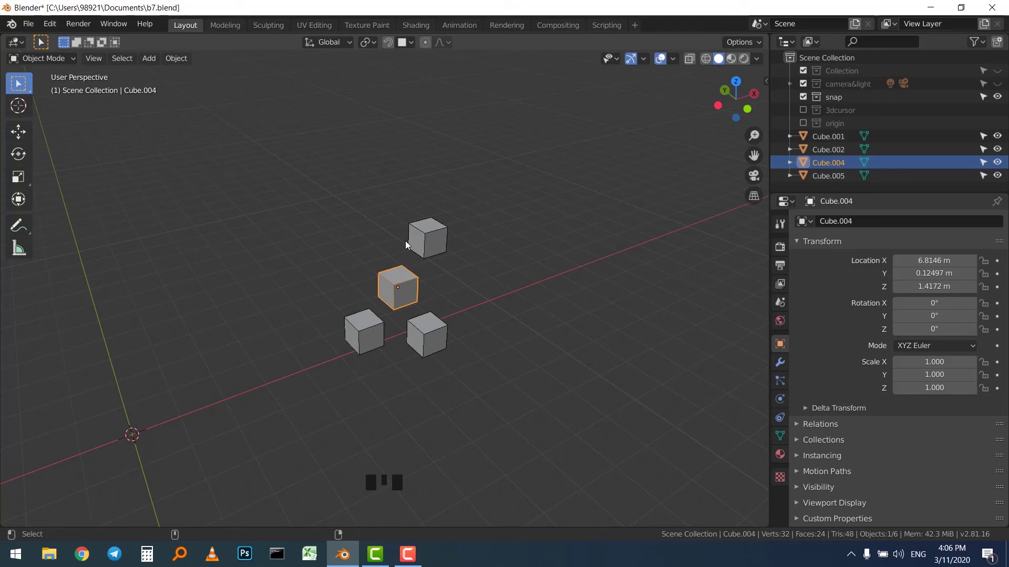
Place the 3D cursor on an edge of the left-hand cube with snapping.
key("ctrl+alt+x")
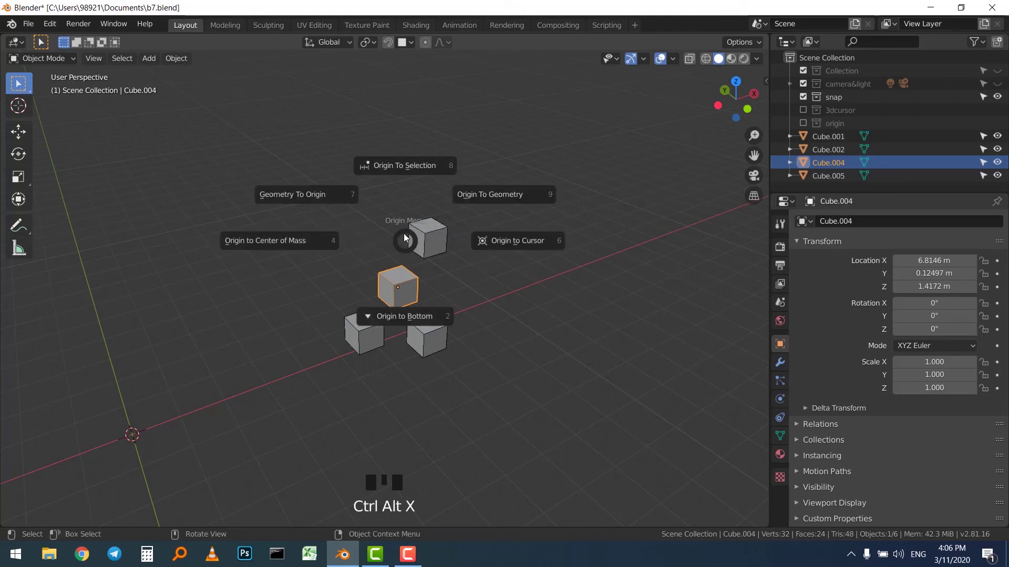
left_click_drag(376, 278, 421, 269)
scroll("up", 3)
left_click(552, 248)
left_click_drag(284, 261, 167, 254)
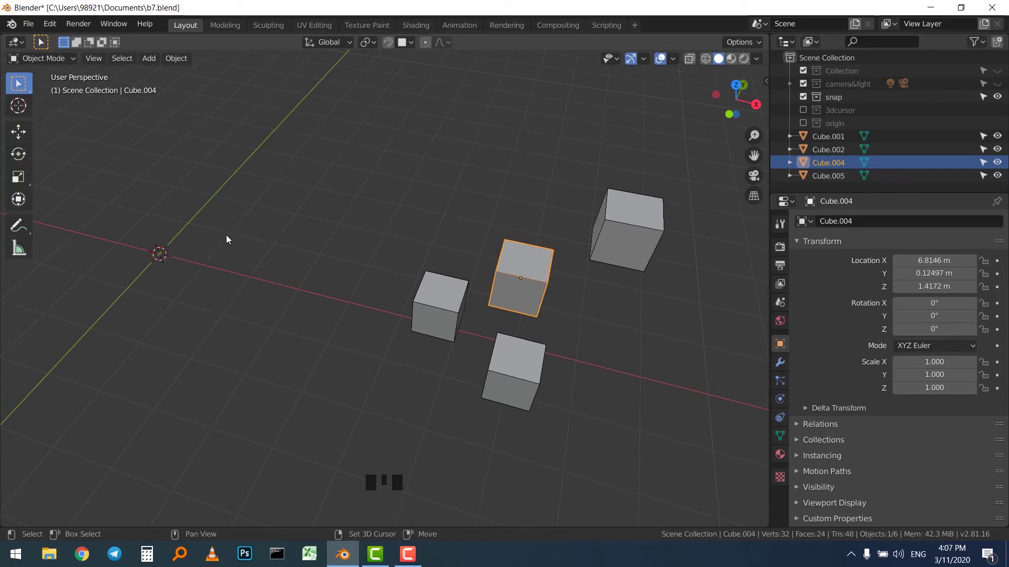
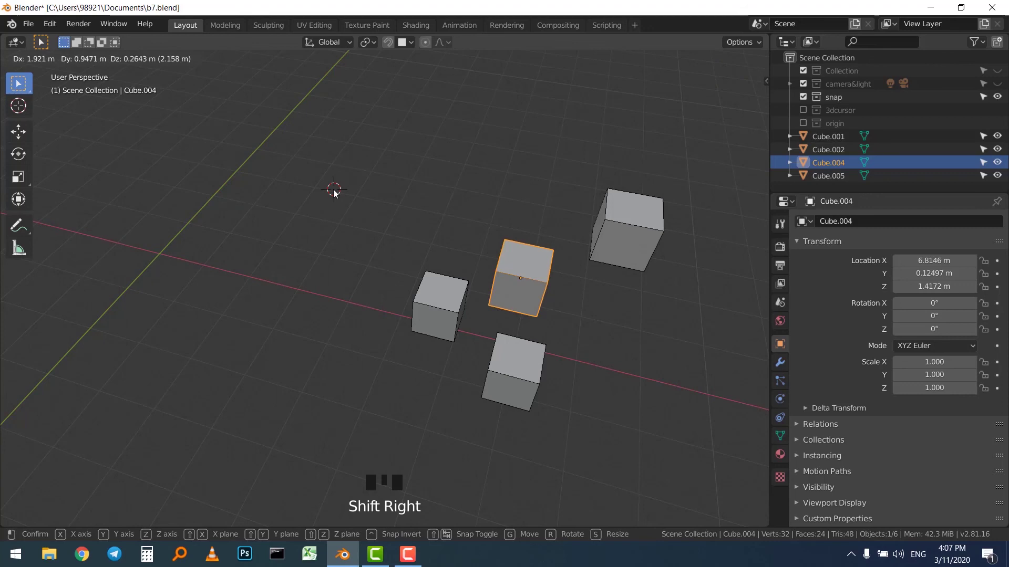
left_click_drag(415, 43, 270, 245)
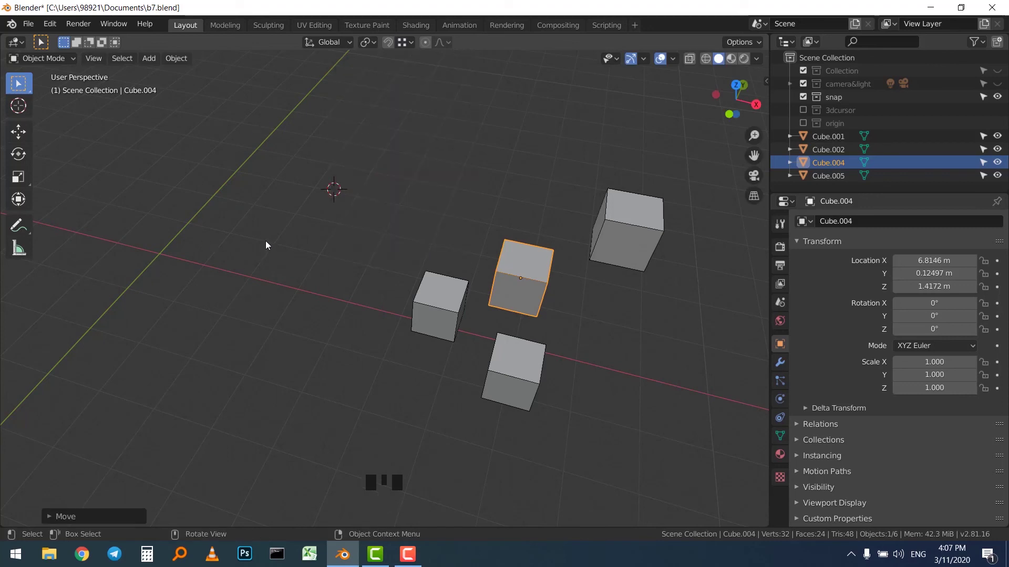
left_click_drag(318, 180, 514, 223)
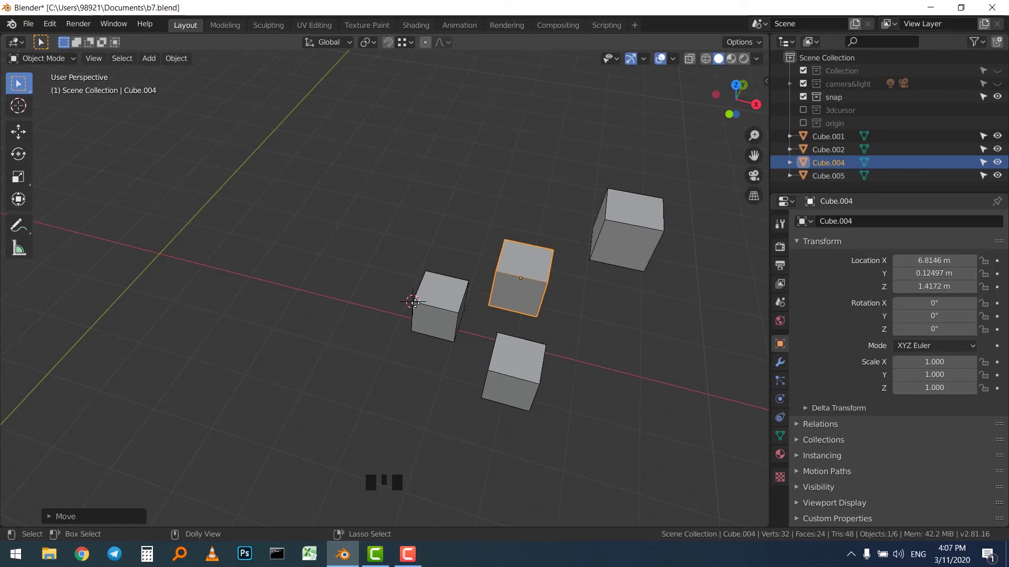
Orbit and zoom the viewport to frame the left cube up close.
left_click_drag(410, 215, 381, 368)
scroll("up", 3)
left_click_drag(461, 336, 354, 248)
scroll("down", 3)
left_click_drag(414, 283, 400, 269)
scroll("up", 3)
Send the 3D cursor back to the world origin with Shift+S.
key("shift+s")
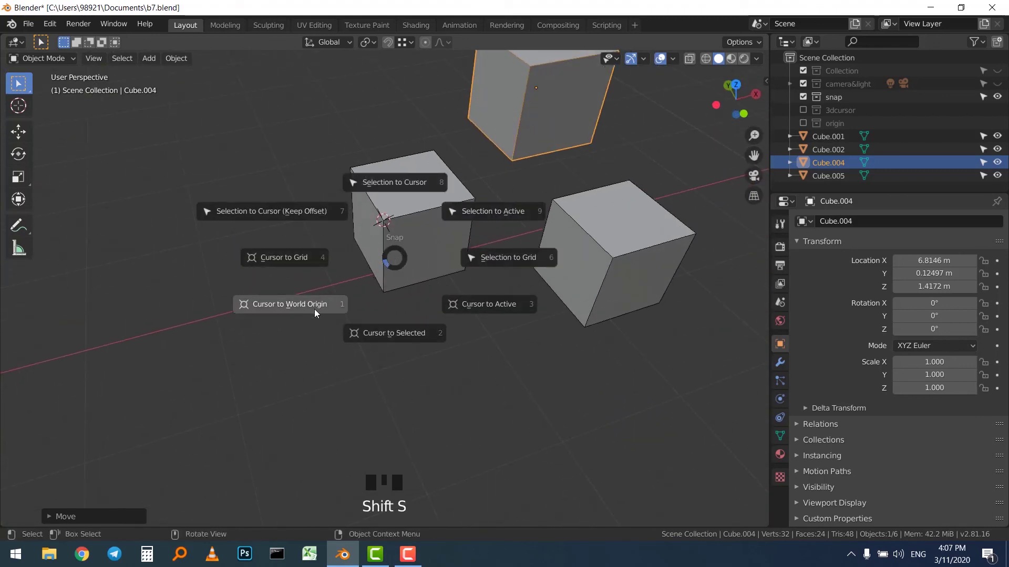
scroll("down", 3)
scroll("up", 3)
left_click_drag(253, 348, 381, 254)
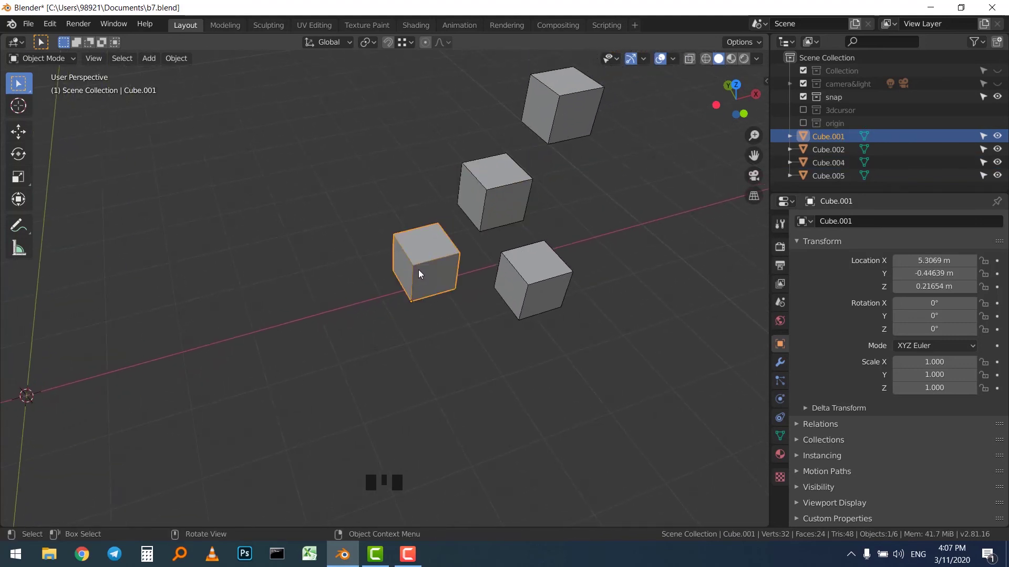
scroll("up", 3)
Select Cube.001 and isolate it in local view, orbiting in closer.
left_click_drag(441, 260, 436, 278)
scroll("up", 3)
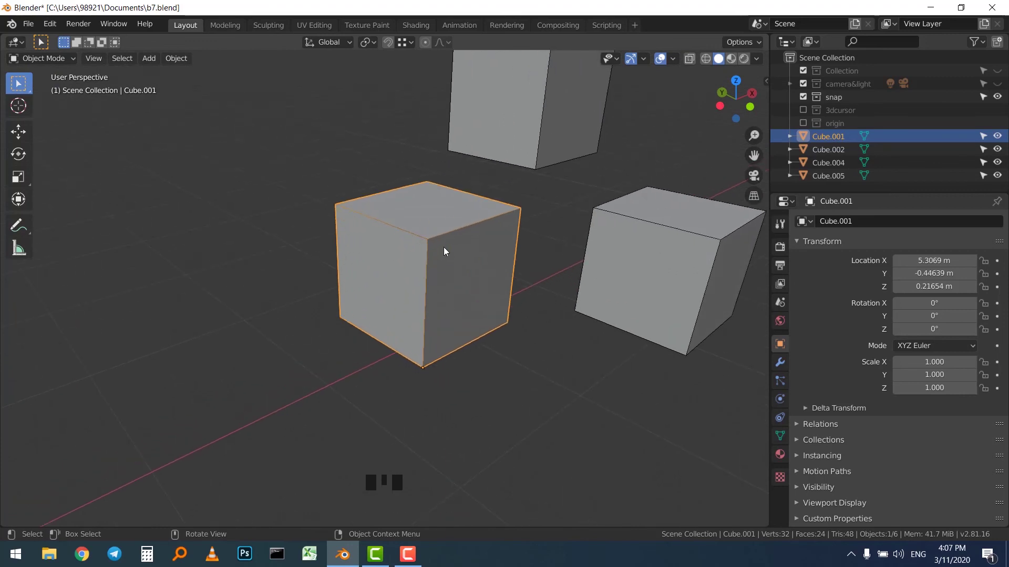
left_click_drag(440, 242, 428, 249)
key("alt+q")
key("alt+q")
left_click(519, 232)
left_click(478, 252)
Show Cube.001 on its own, select a side face and snap the 3D cursor to it.
key("alt+q")
left_click_drag(544, 198, 476, 232)
left_click(436, 232)
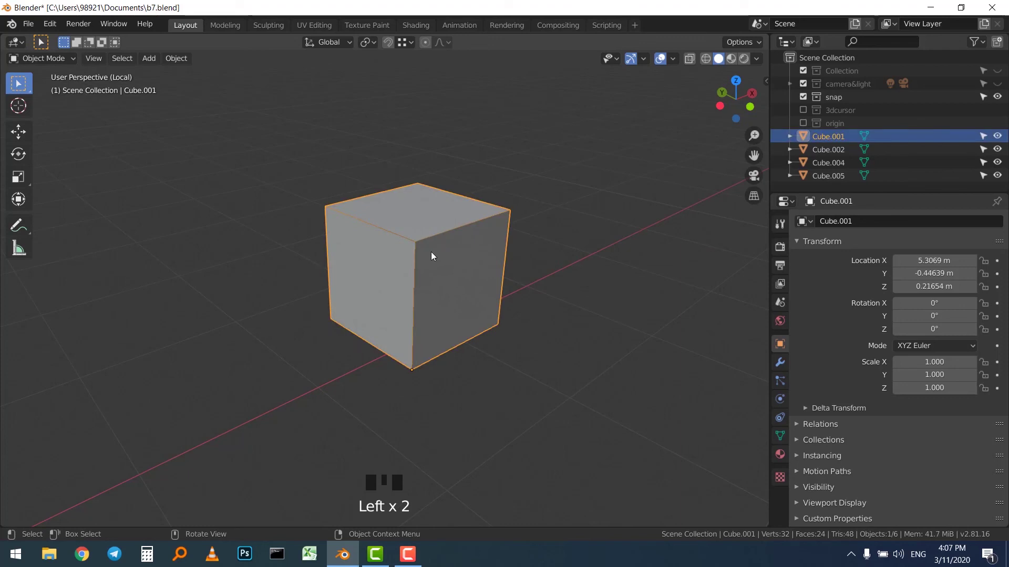
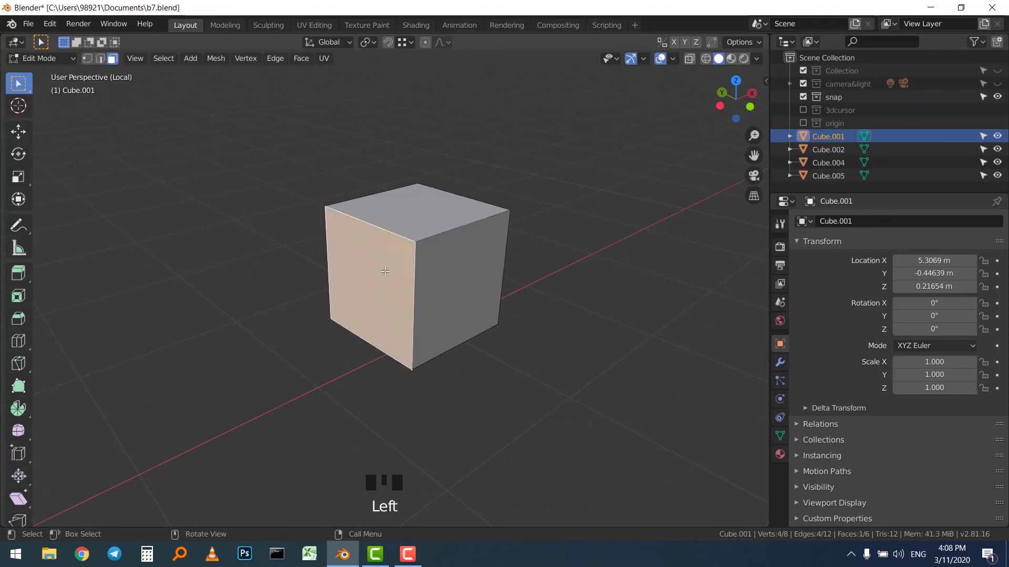
key("shift+s")
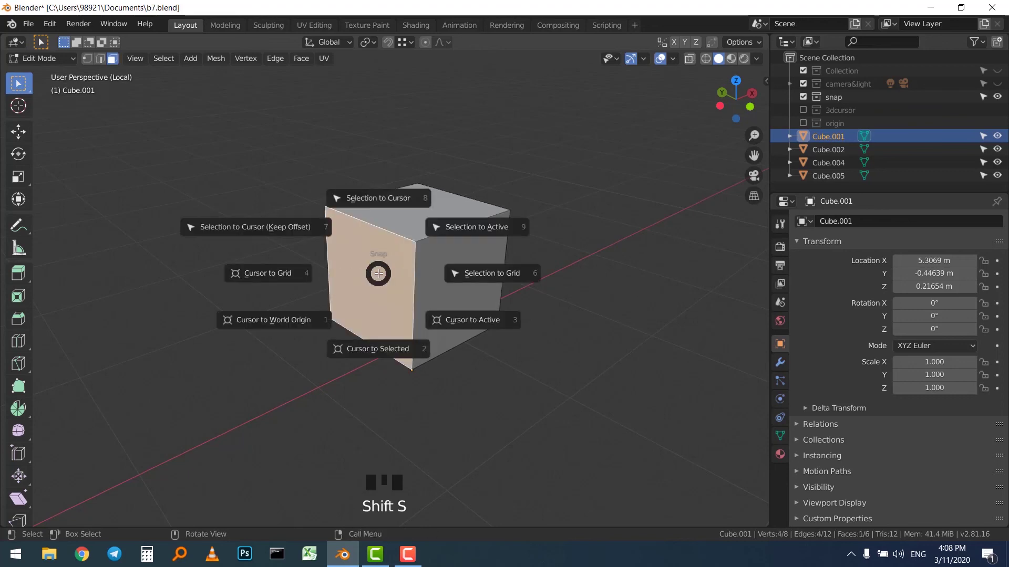
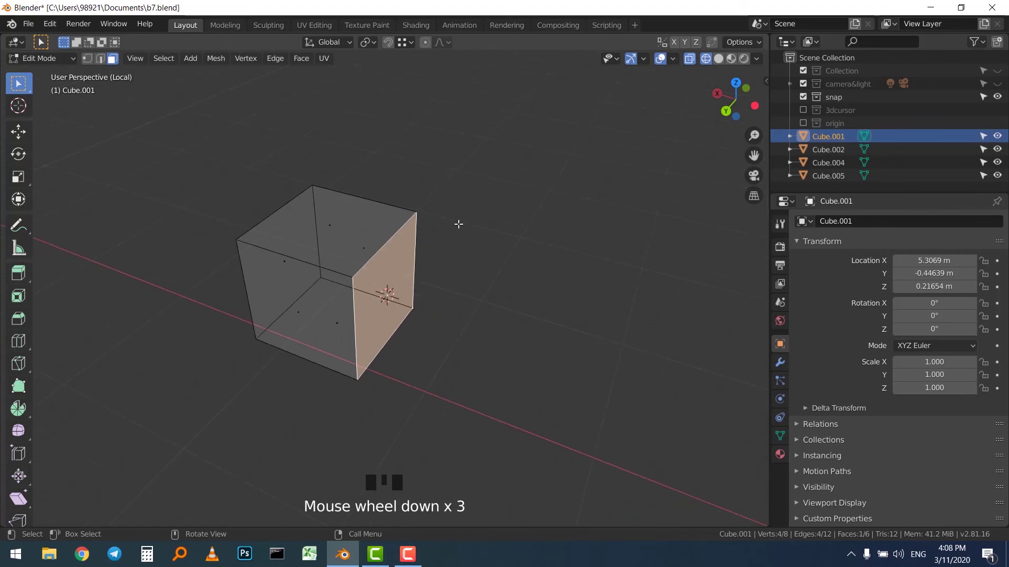
key("z")
key("z")
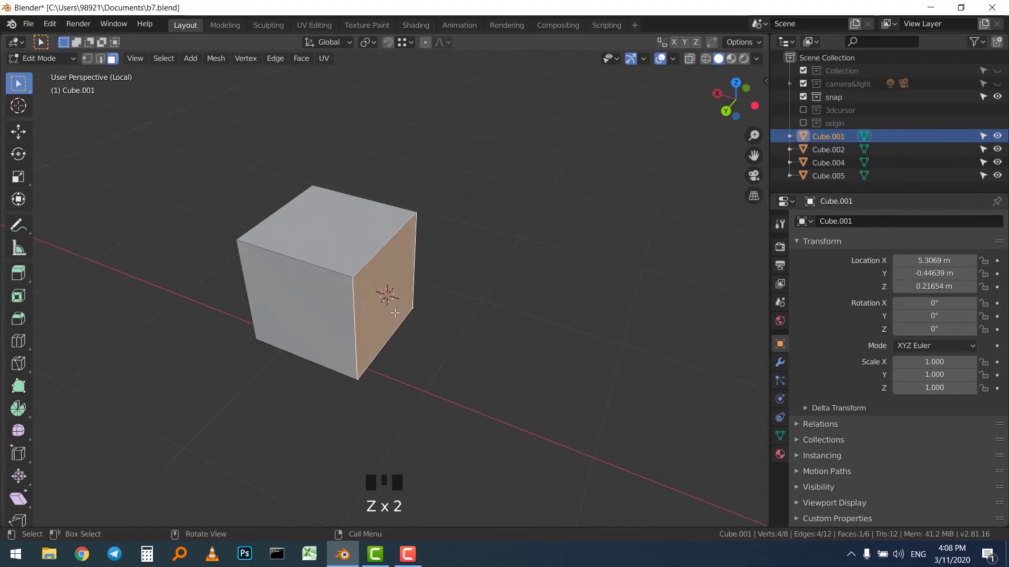
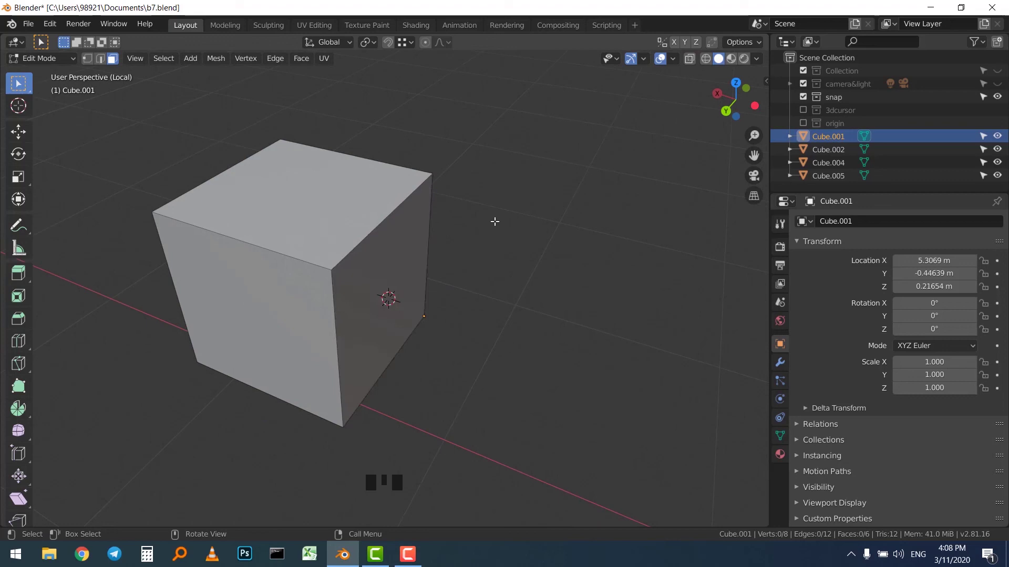
Return to object mode and select Cube.001 as a whole object.
key("Tab")
left_click_drag(531, 114, 449, 165)
left_click(394, 199)
left_click_drag(553, 163, 517, 190)
left_click_drag(465, 218, 417, 211)
left_click(417, 211)
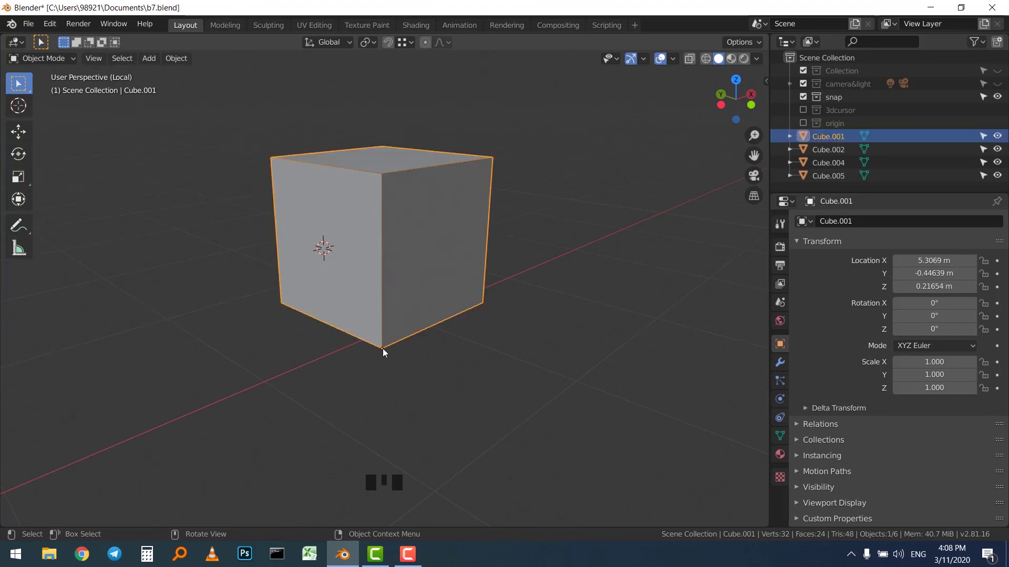
Set Cube.001's origin to geometry, then to the 3D cursor at its face centre.
key("shift+s")
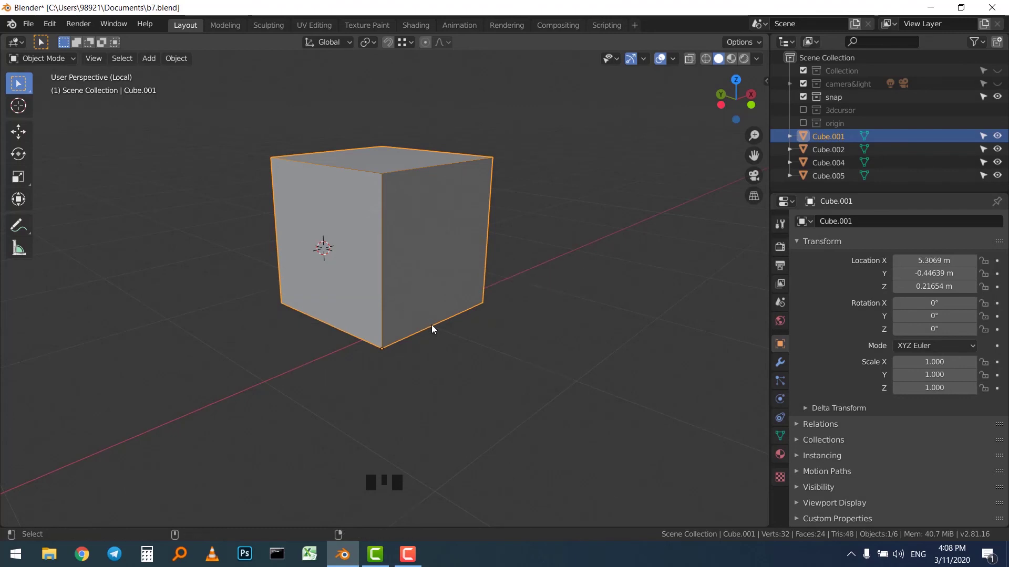
key("ctrl+alt+x")
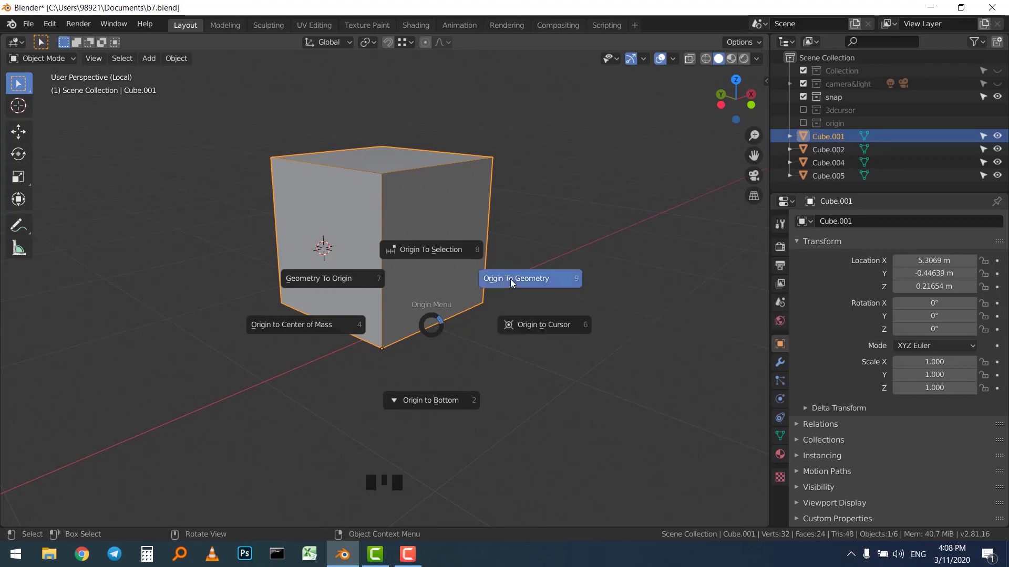
left_click_drag(439, 290, 365, 214)
key("ctrl+alt+x")
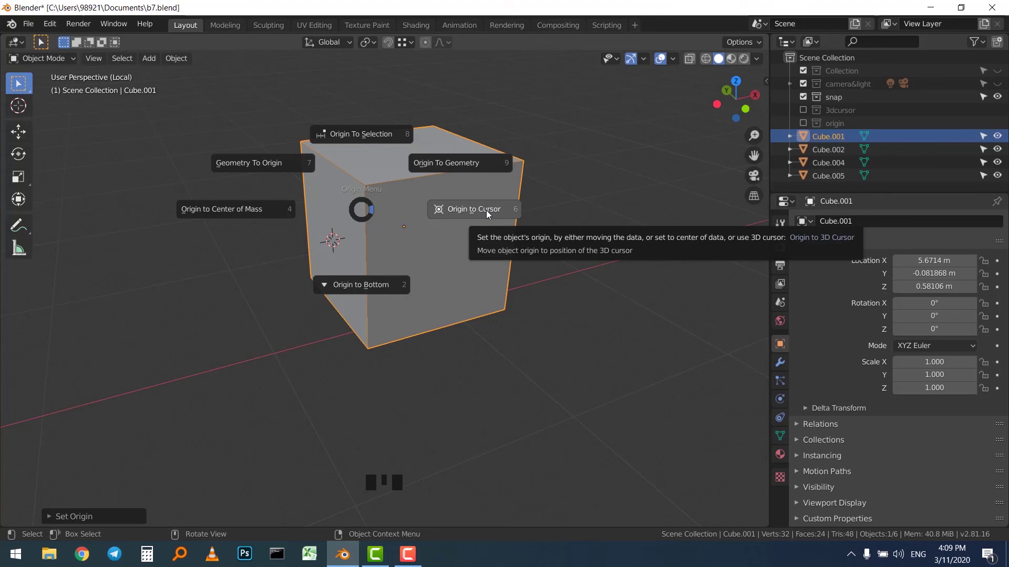
left_click_drag(444, 238, 393, 274)
Orbit around Cube.001 to inspect the relocated origin.
scroll("up", 3)
left_click_drag(399, 272, 377, 234)
scroll("down", 3)
scroll("down", 3)
left_click_drag(412, 280, 382, 304)
scroll("up", 3)
left_click_drag(383, 289, 352, 276)
scroll("down", 3)
scroll("up", 3)
left_click(430, 244)
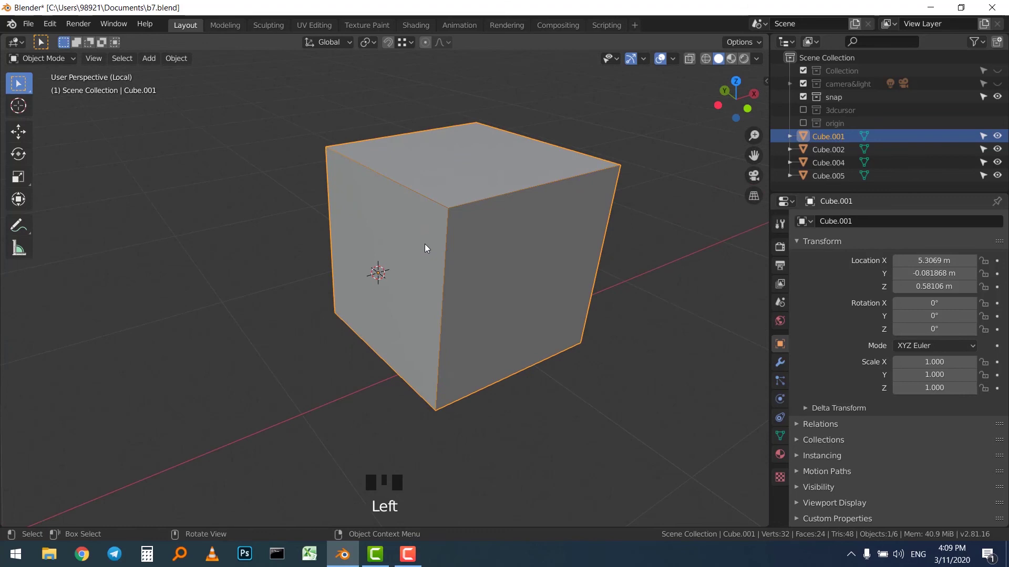
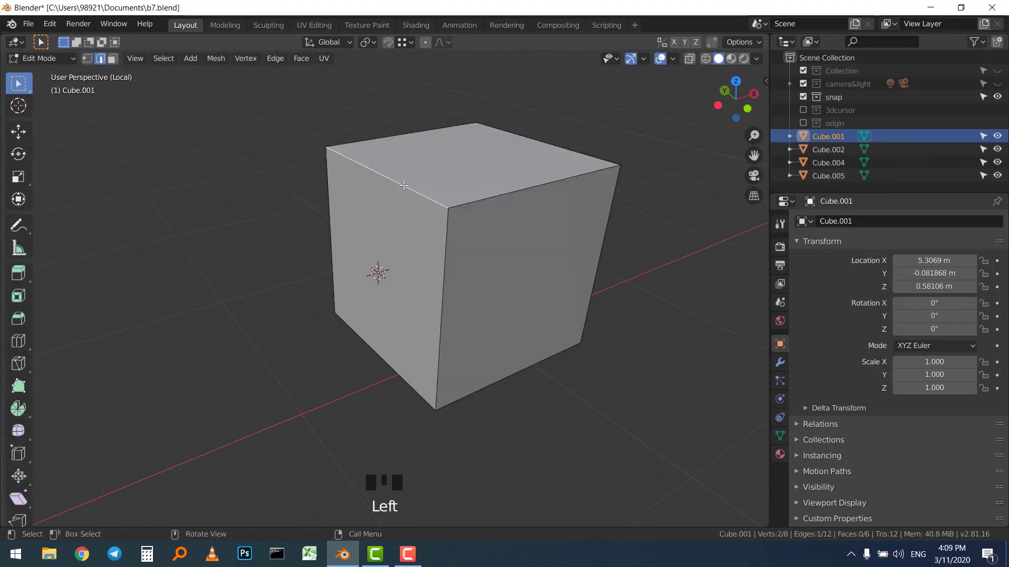
Snap the 3D cursor to the selected top edge of Cube.001, then reset it to world origin.
key("shift+s")
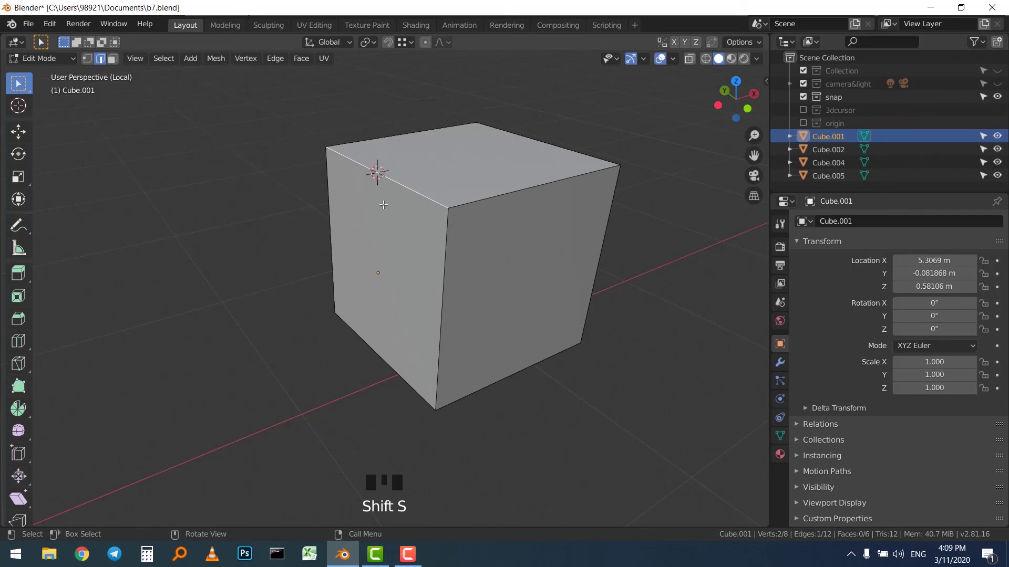
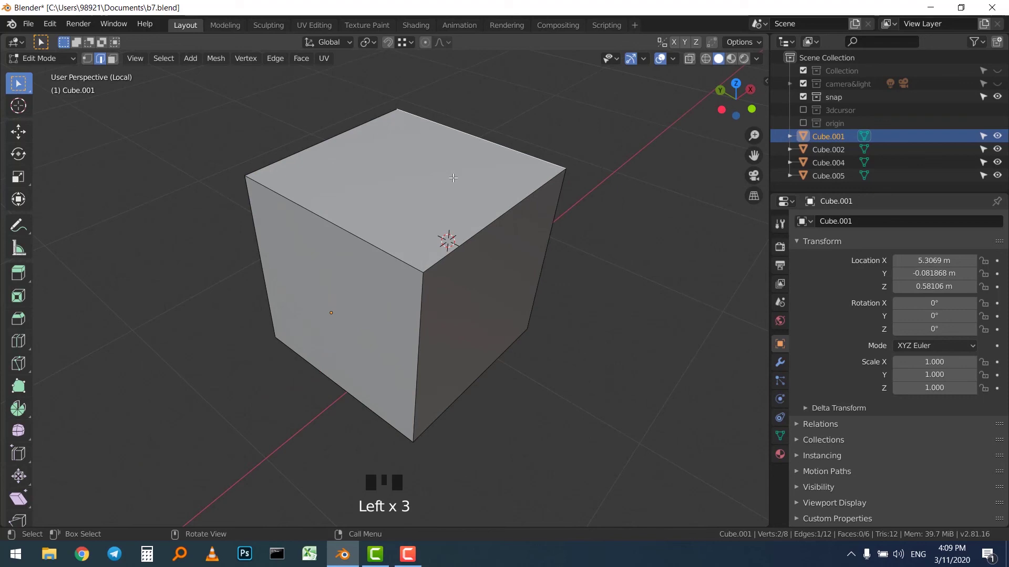
scroll("down", 3)
key("shift+s")
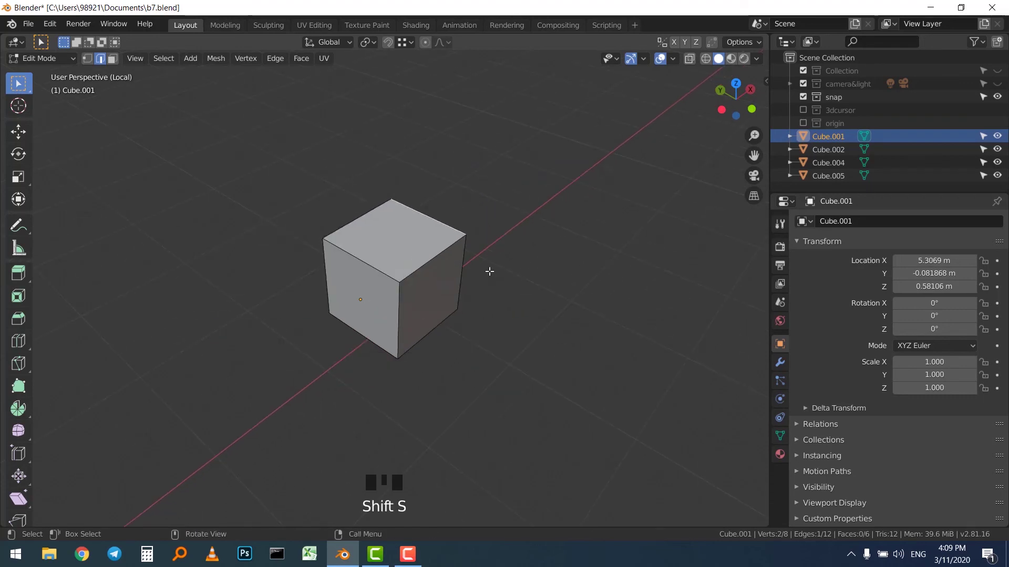
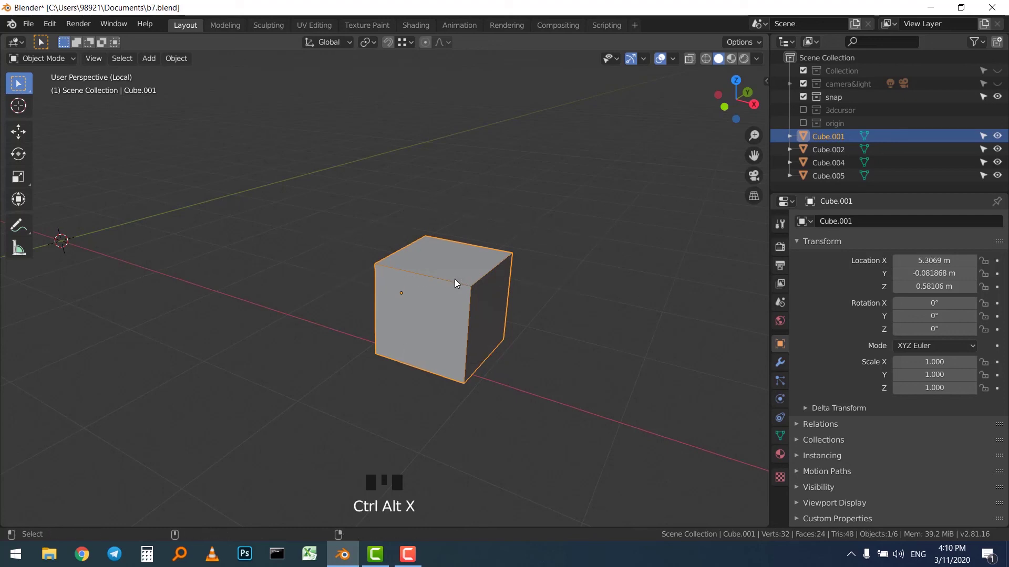
Set Cube.001's origin back to its geometry centre.
key("ctrl+alt+x")
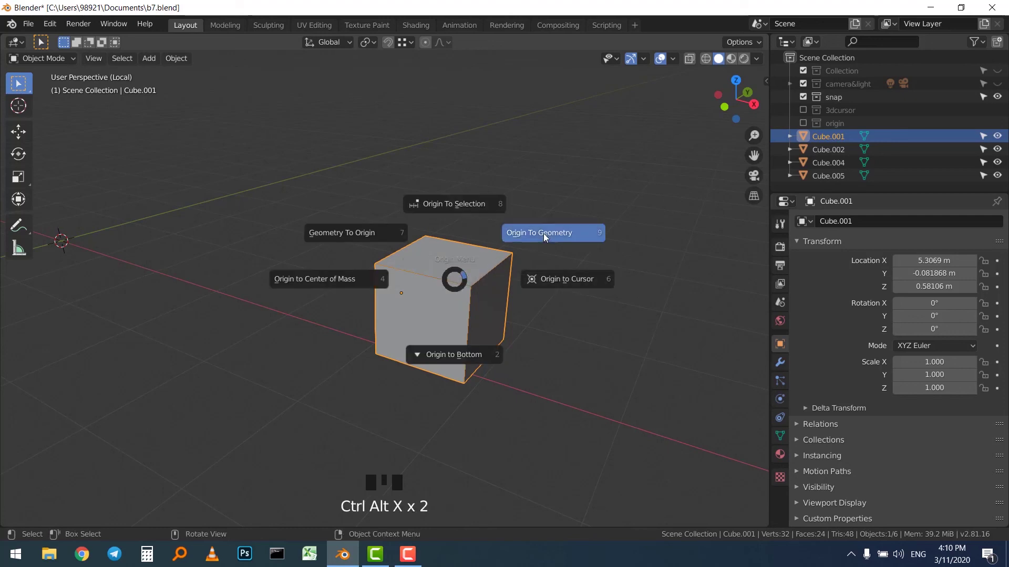
scroll("down", 3)
left_click(453, 230)
left_click_drag(413, 265, 491, 243)
left_click(580, 202)
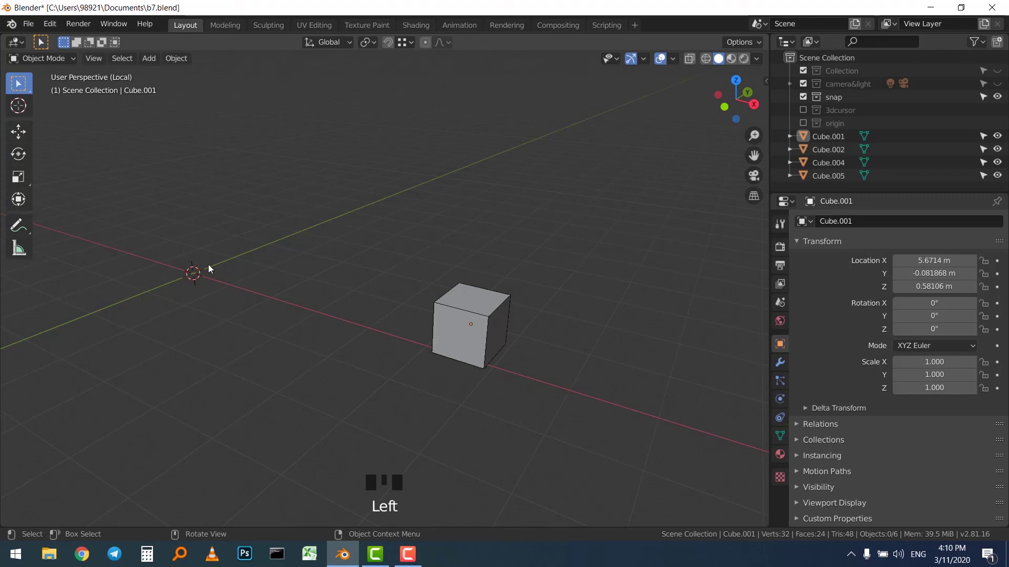
Reselect Cube.001 and snap the 3D cursor to it.
left_click(435, 314)
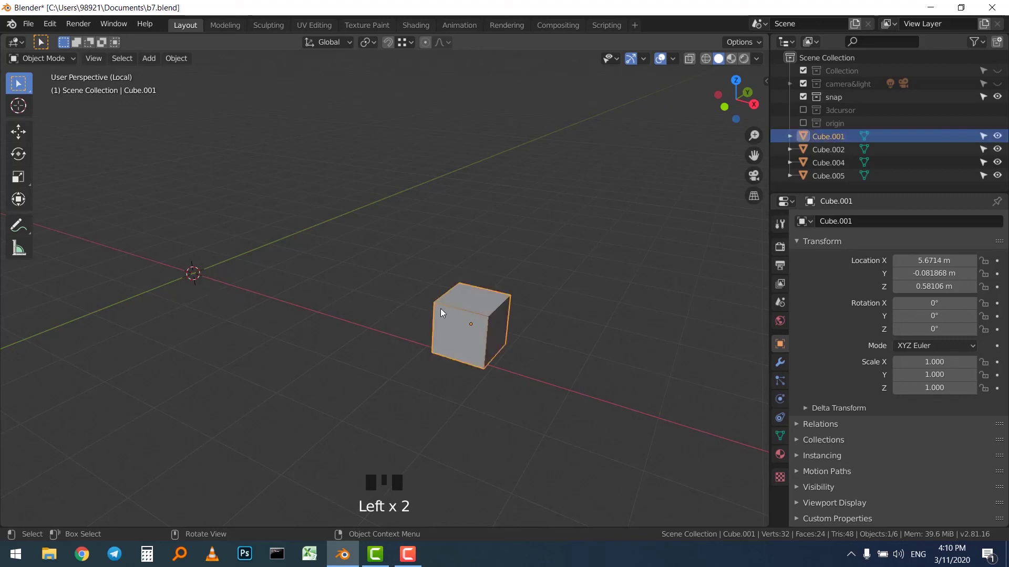
key("shift+s")
left_click(455, 318)
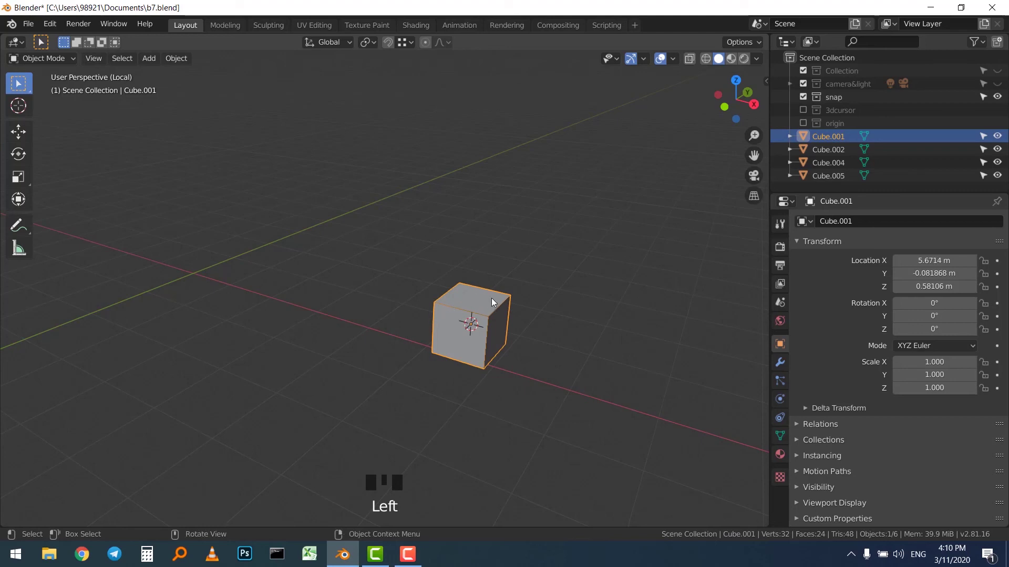
Snap the 3D cursor to the active cube with Shift+S.
key("shift+s")
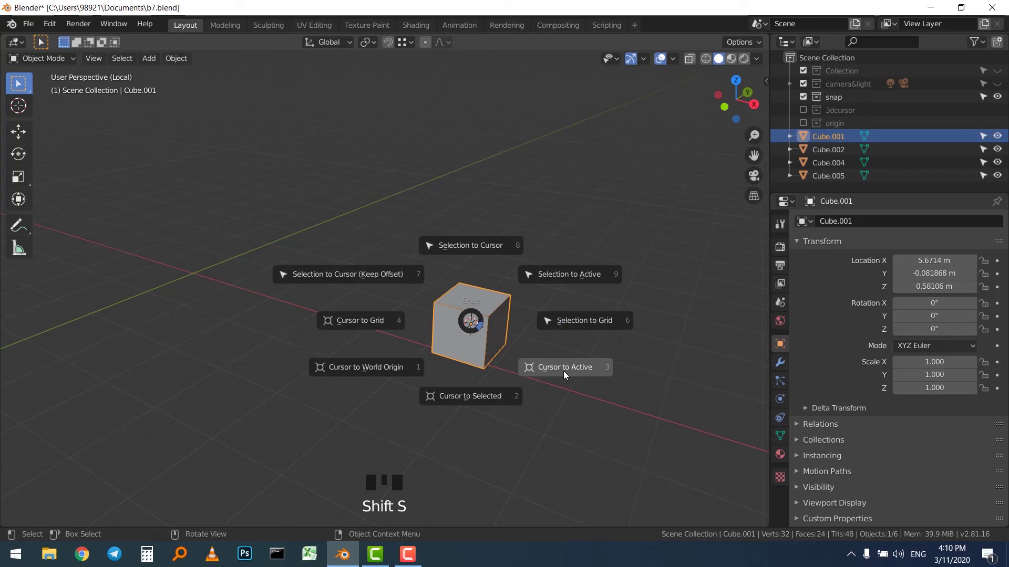
left_click(494, 312)
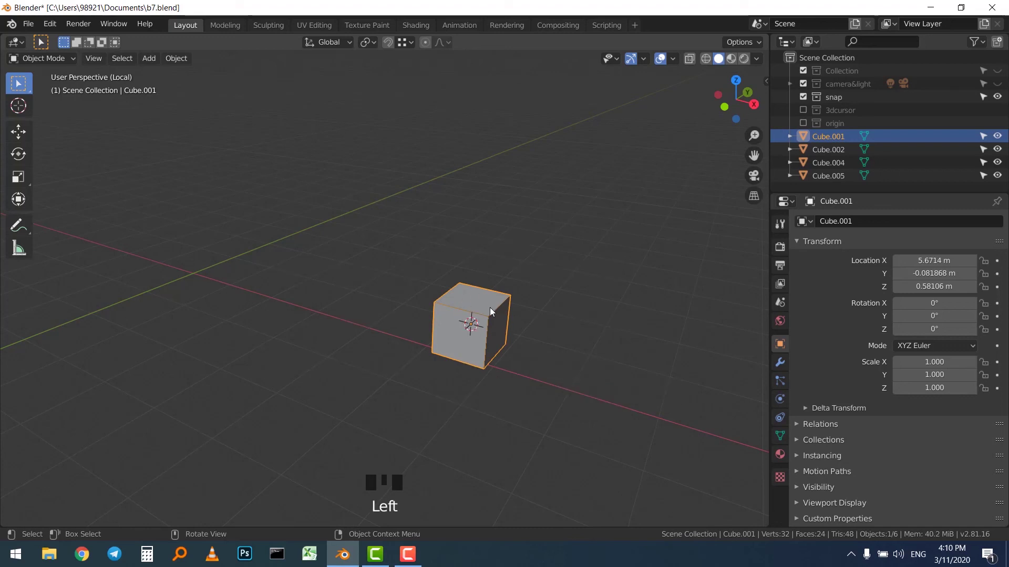
key("shift+s")
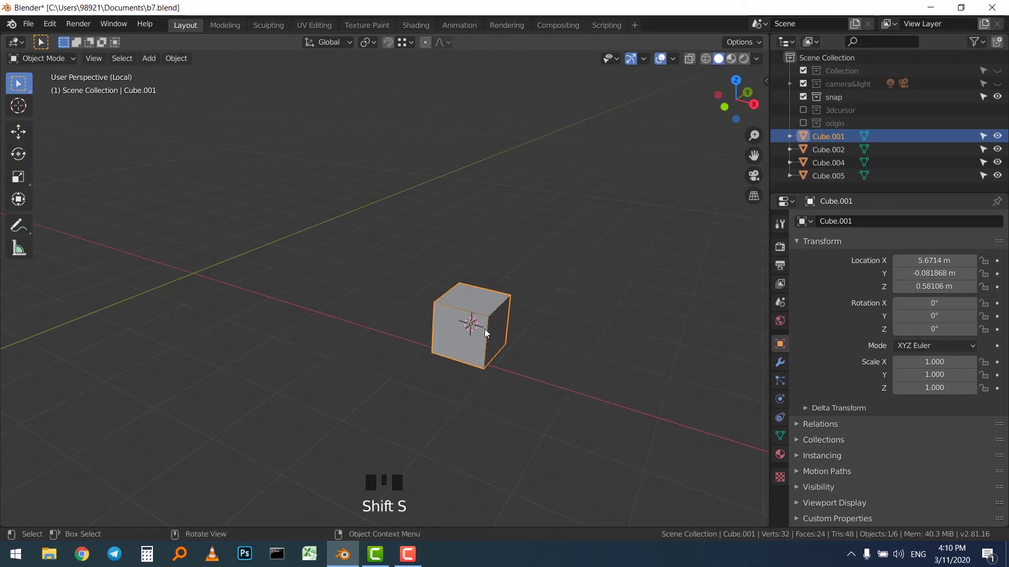
key("shift+s")
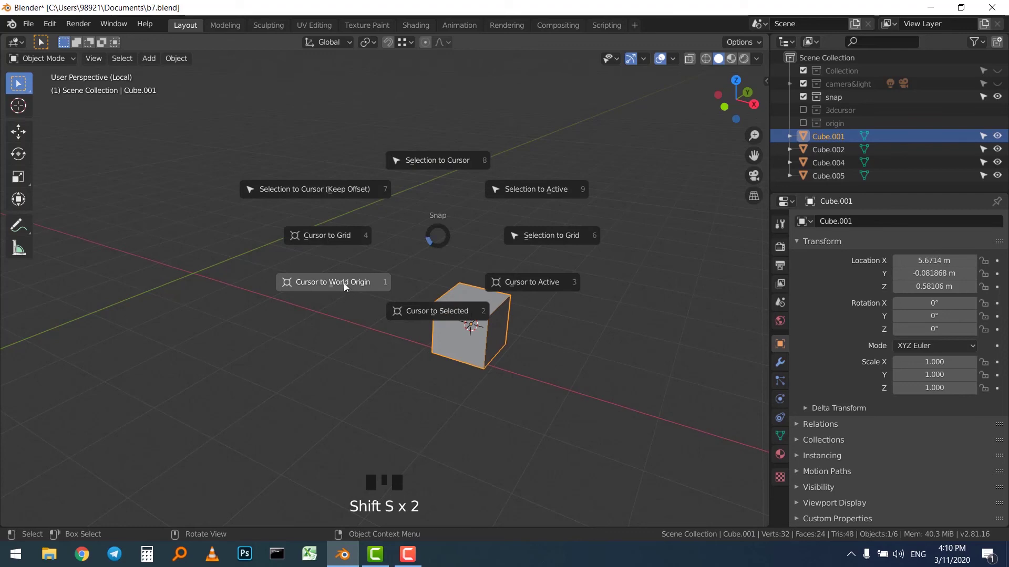
Send the 3D cursor to the world origin and reopen the snapping options.
left_click_drag(559, 234, 526, 276)
left_click(504, 296)
left_click(498, 302)
key("shift+s")
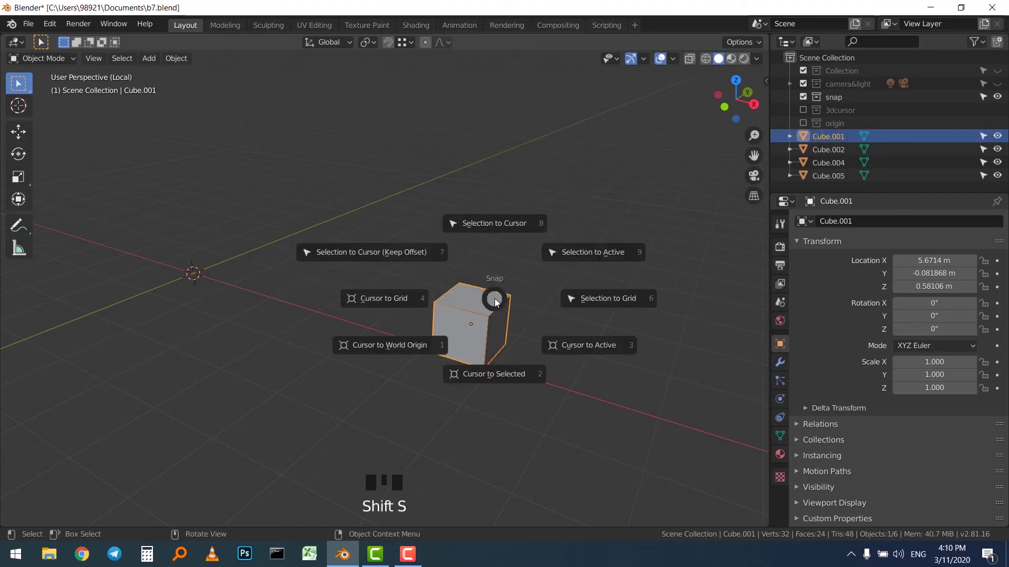